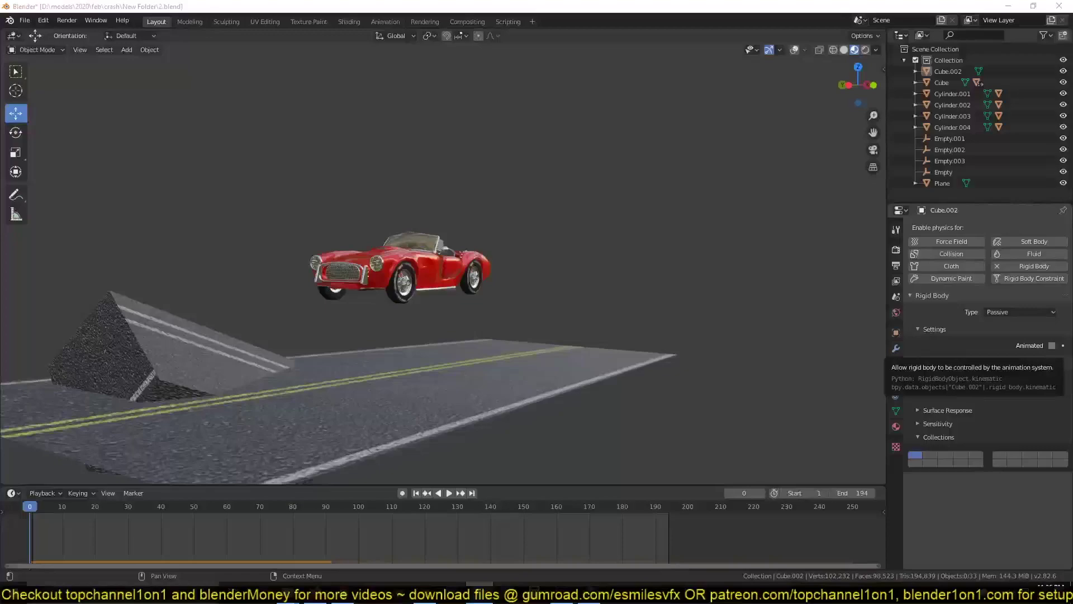
- Play back the red car driving down the road and watch it from several angles
click(596, 154)
key(space)
key(`)
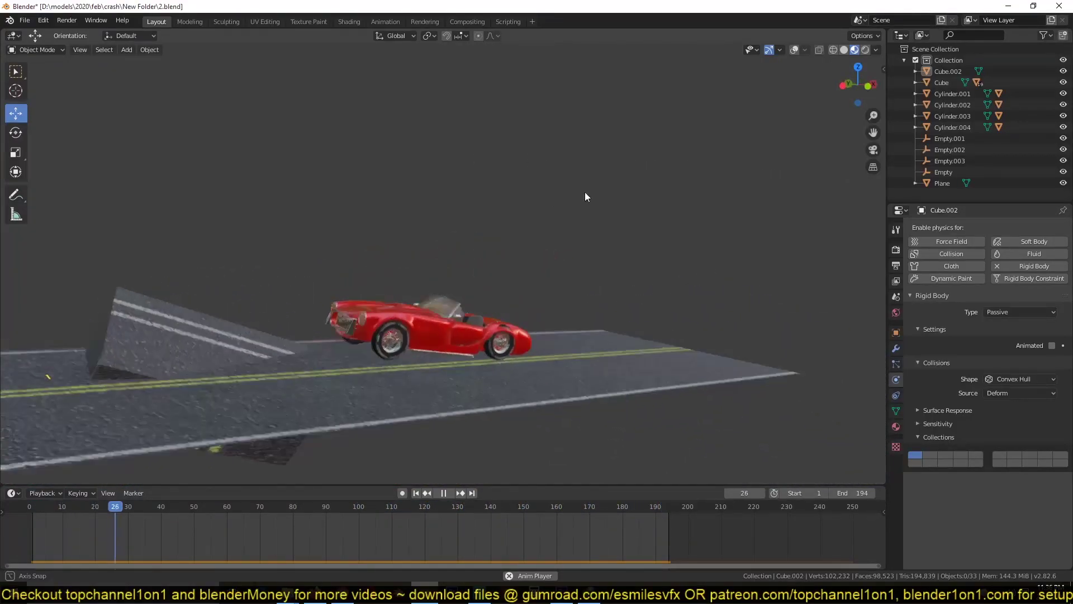
scroll(up, 3)
key(`)
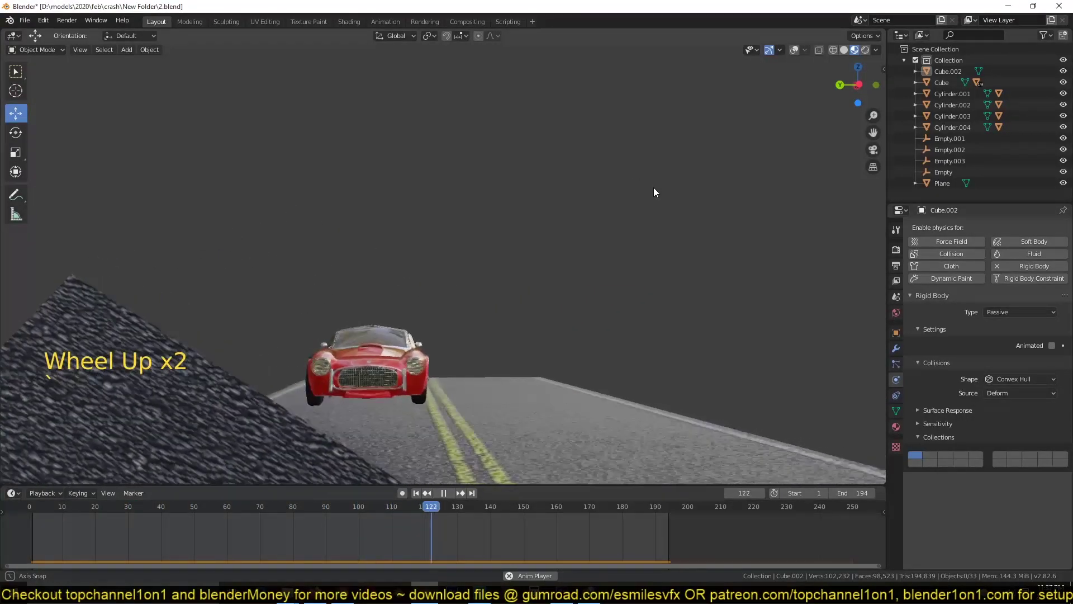
scroll(down, 3)
scroll(down, 3)
- Switch over to the YouTube channel page in Firefox and scroll through it
key(`)
scroll(down, 3)
key(`)
key(`)
scroll(up, 3)
key(`)
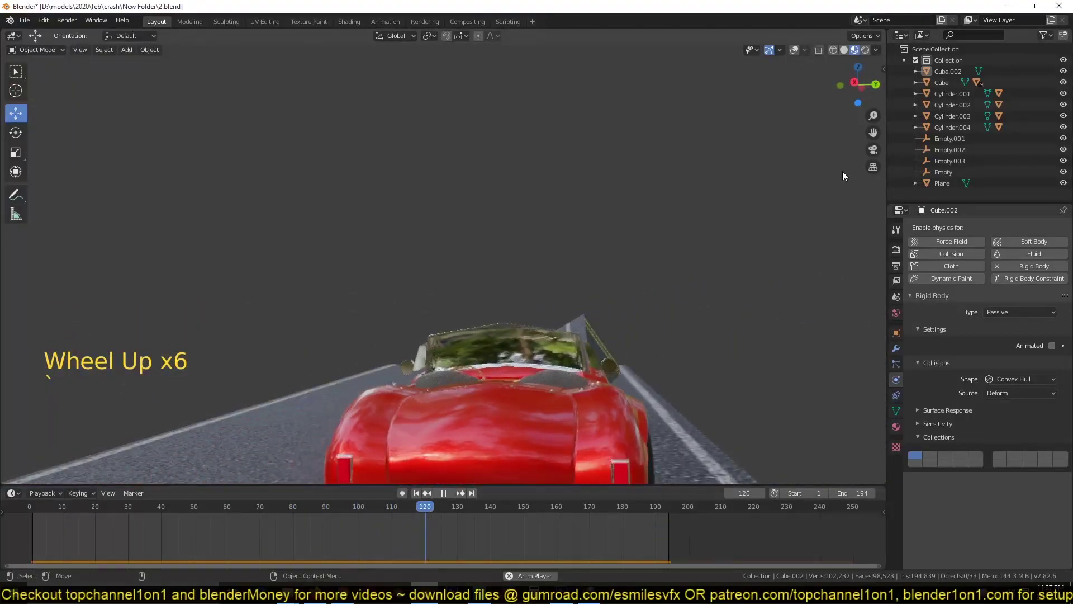
- Return to Blender and select the red car body hovering above the road
key(`)
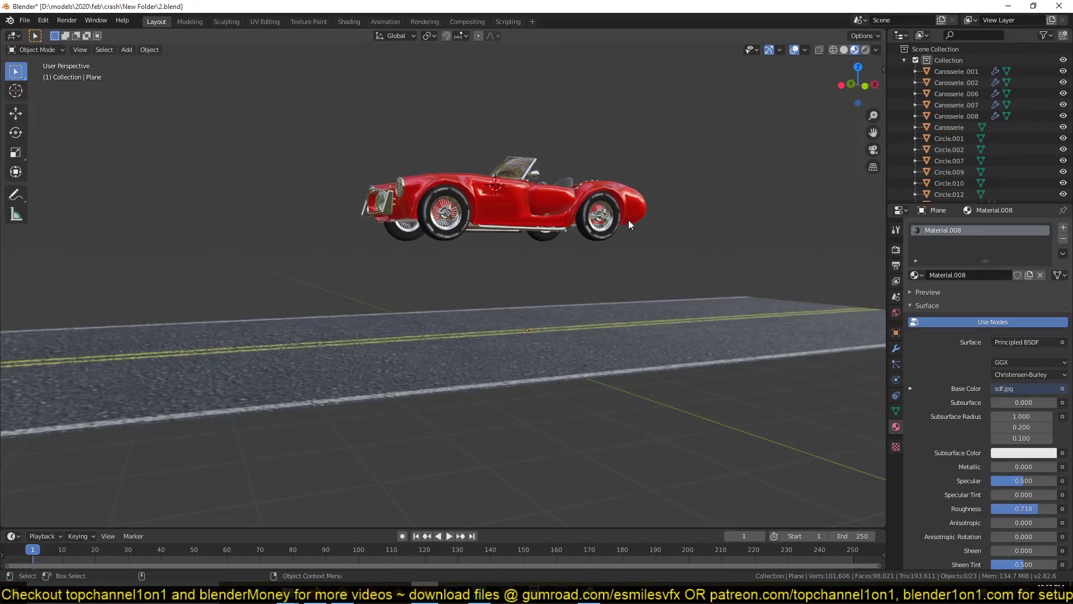
click(667, 242)
scroll(up, 3)
key(`)
click(611, 158)
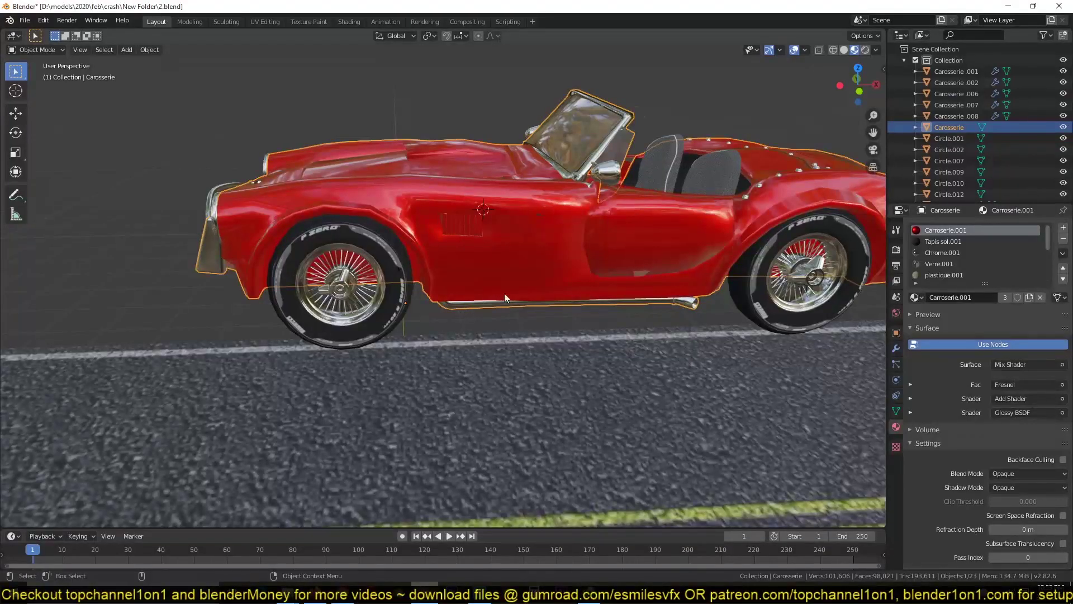
click(849, 54)
key(`)
key(`)
key(`)
- Show the car in plain solid shading and nudge the car body's position
click(622, 176)
key(`)
click(400, 241)
click(522, 205)
key(`)
key(`)
key(`)
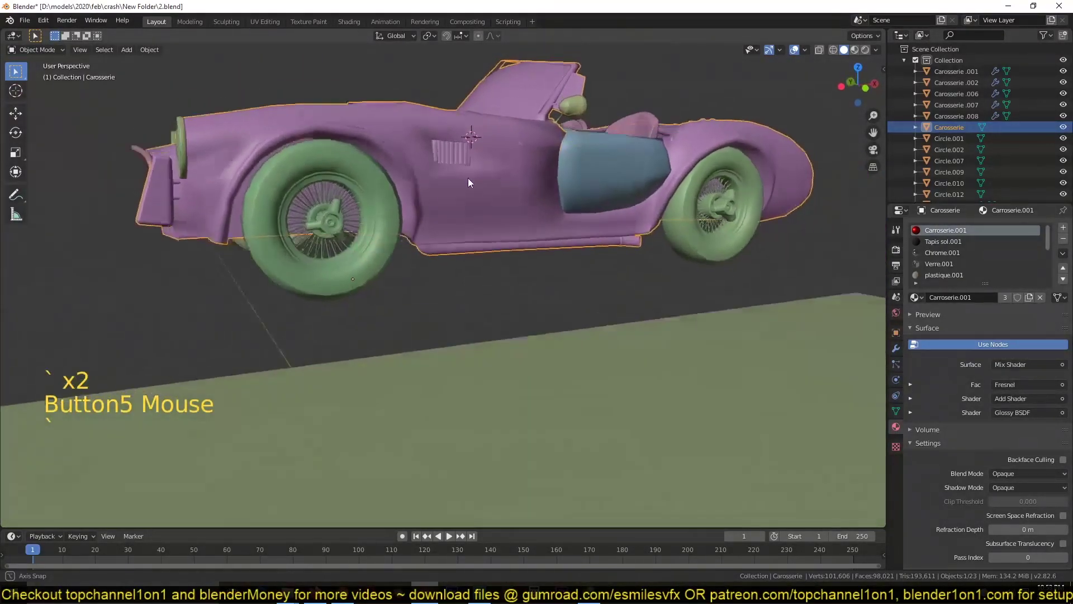
scroll(down, 3)
key(g)
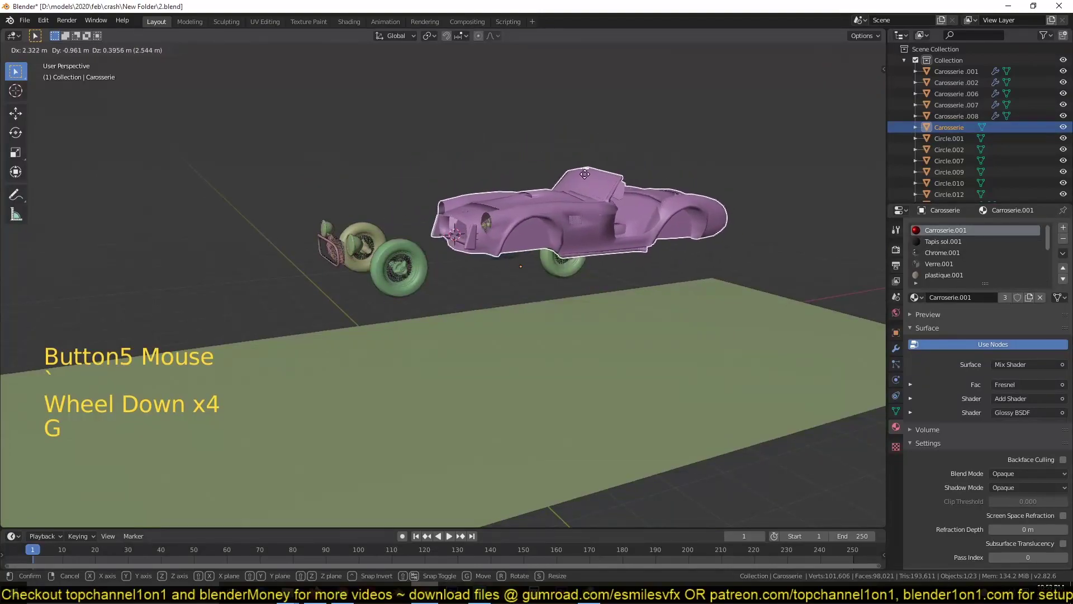
key(`)
scroll(up, 3)
key(`)
key(`)
- Select and rotate individual car parts around the front of the vehicle
right_click(432, 162)
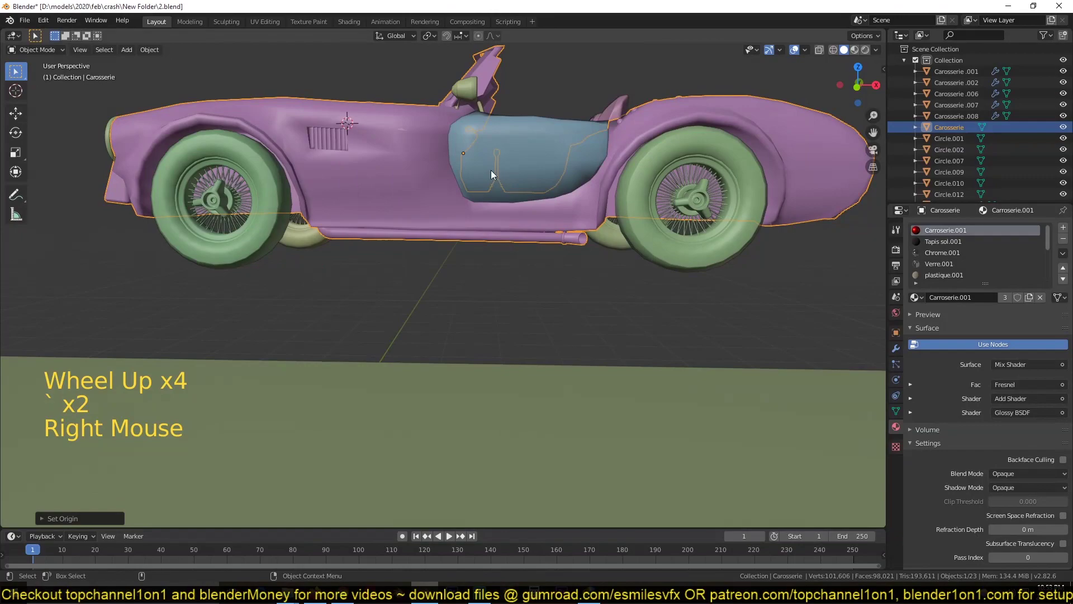
key(`)
click(713, 248)
key(`)
key(`)
key(`)
key(`)
click(493, 255)
key(r)
click(559, 165)
key(r)
key(`)
click(319, 301)
key(r)
key(`)
- Inspect the headlight and side mirror with rotate and move, then reselect the car body
click(332, 253)
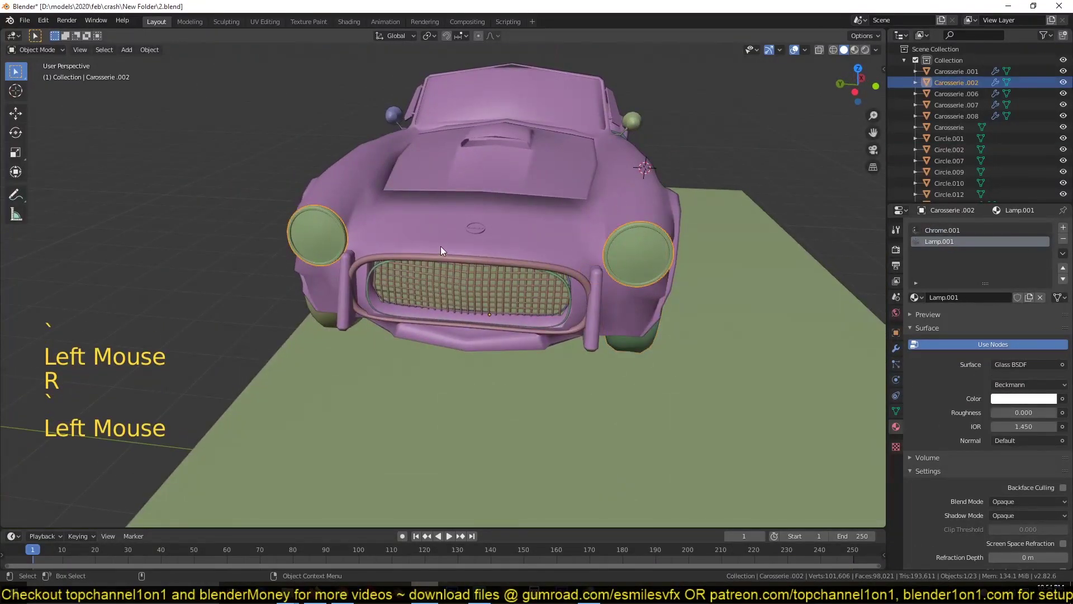
key(r)
key(`)
click(521, 239)
click(504, 233)
key(r)
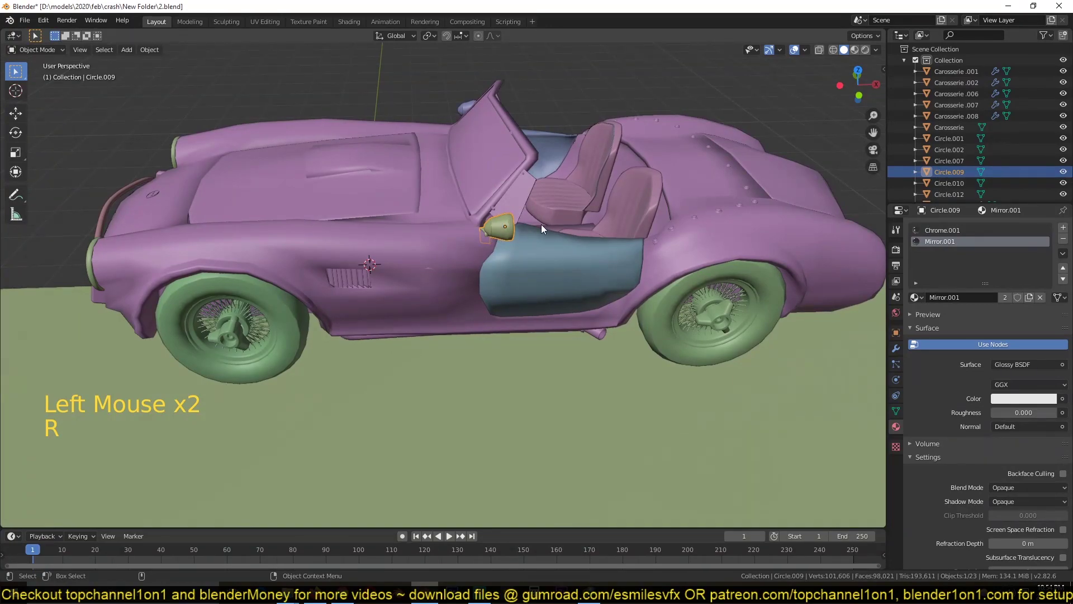
key(g)
key(`)
click(506, 137)
click(517, 141)
key(r)
click(495, 321)
- View the car from the front, restore textured shading and start the animation playback
key(`)
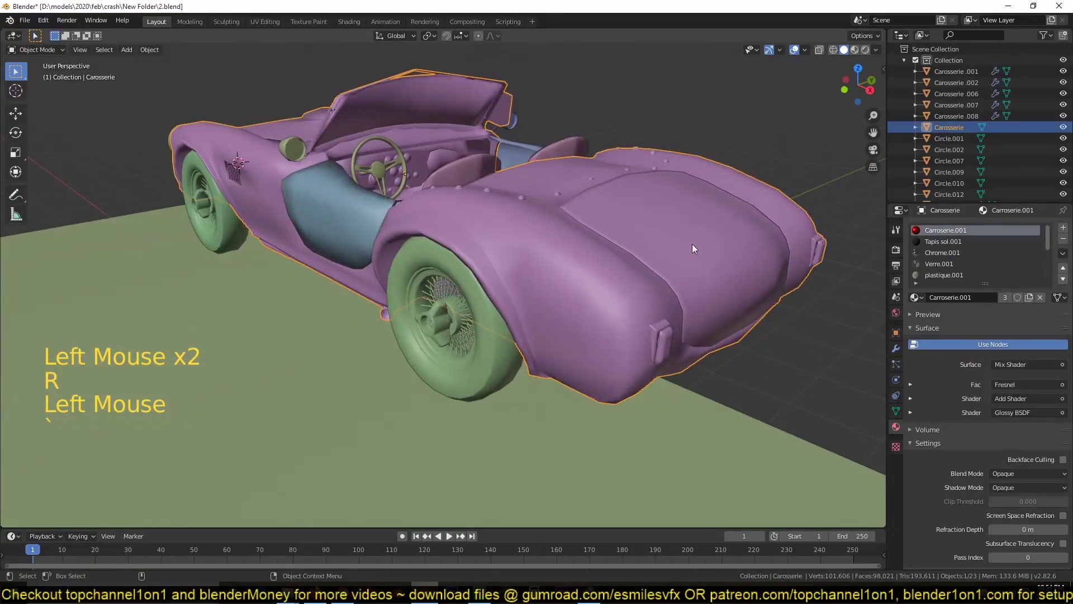
key(`)
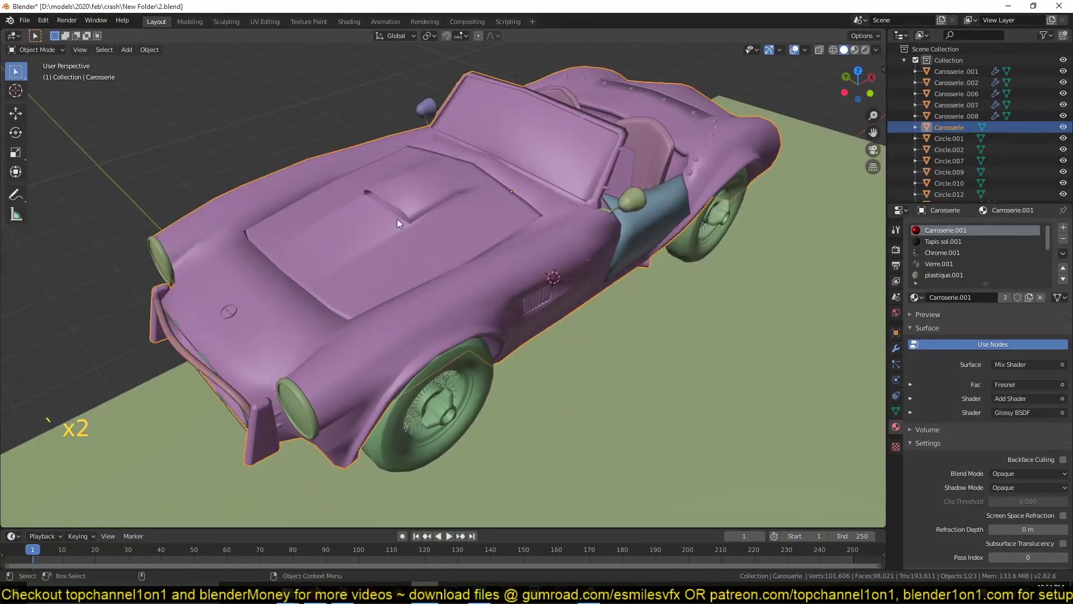
key(`)
key(`)
scroll(up, 3)
scroll(down, 3)
key(`)
scroll(up, 3)
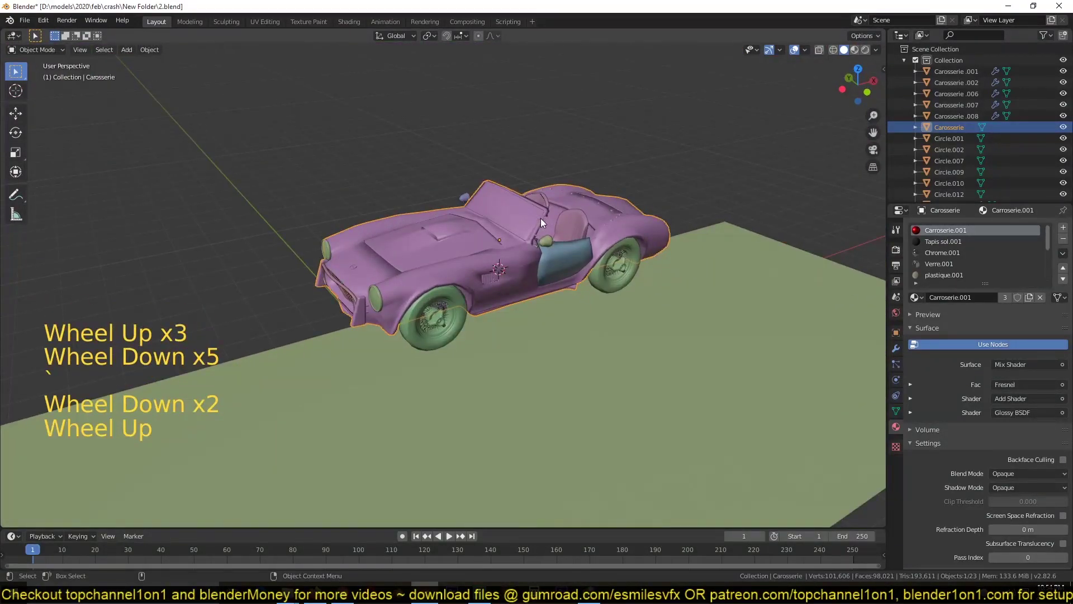
key(KP_1)
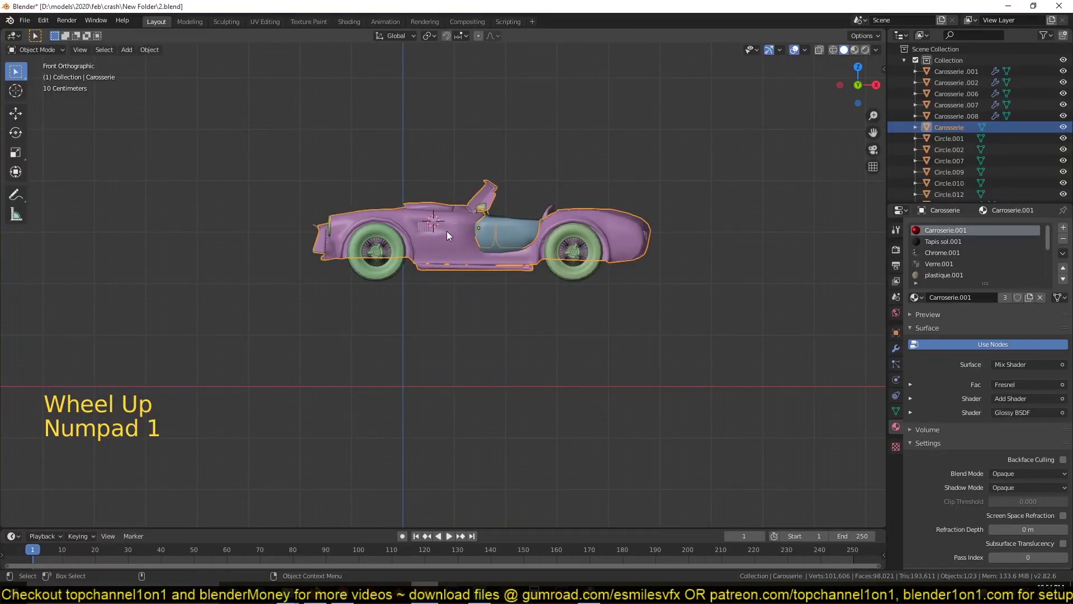
scroll(down, 3)
click(859, 57)
scroll(down, 3)
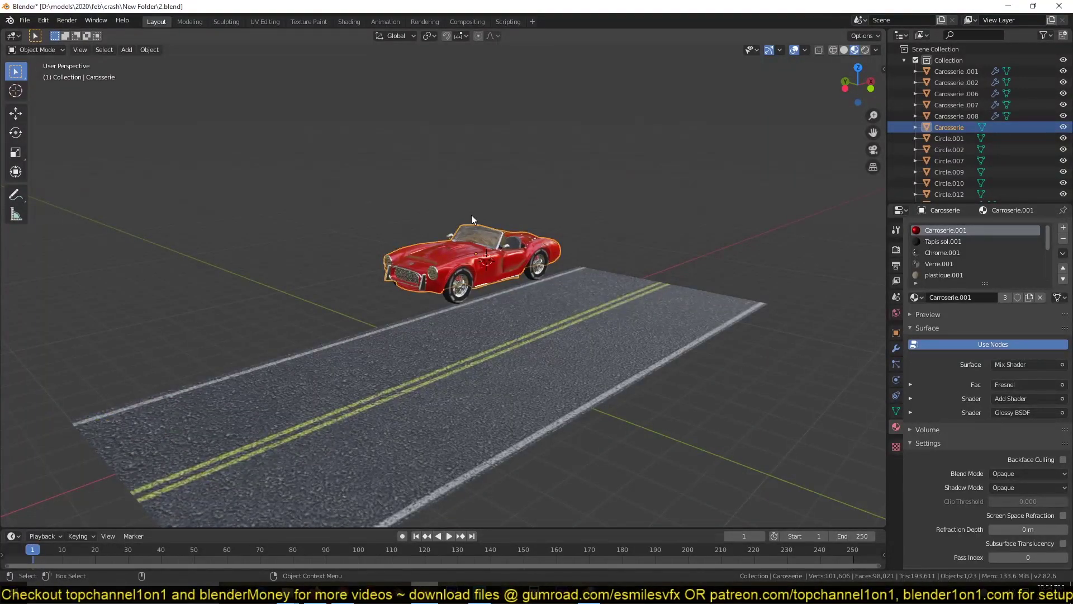
scroll(up, 3)
key(`)
key(space)
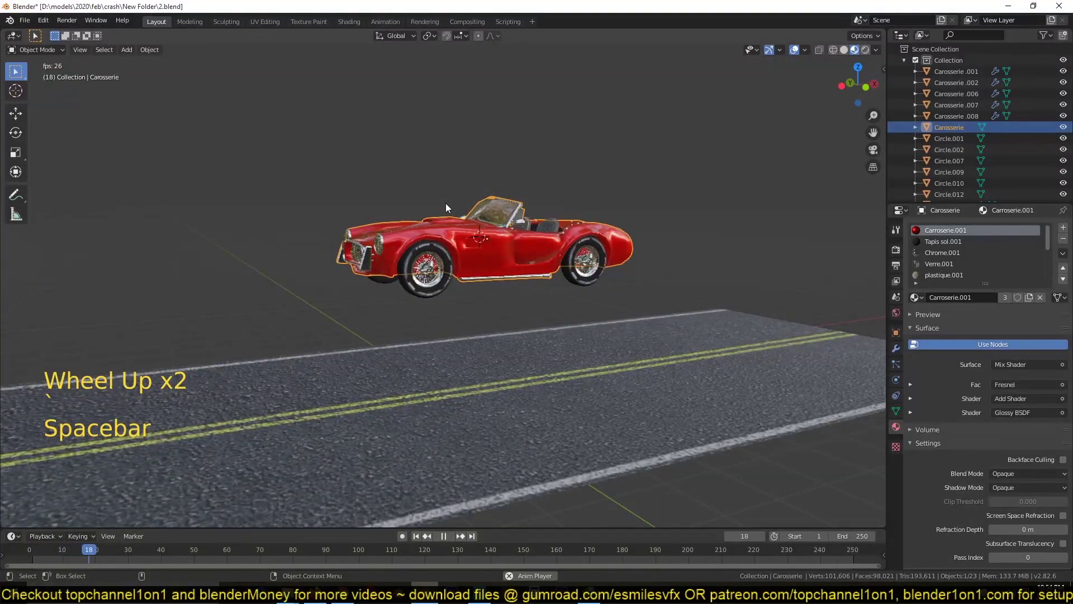
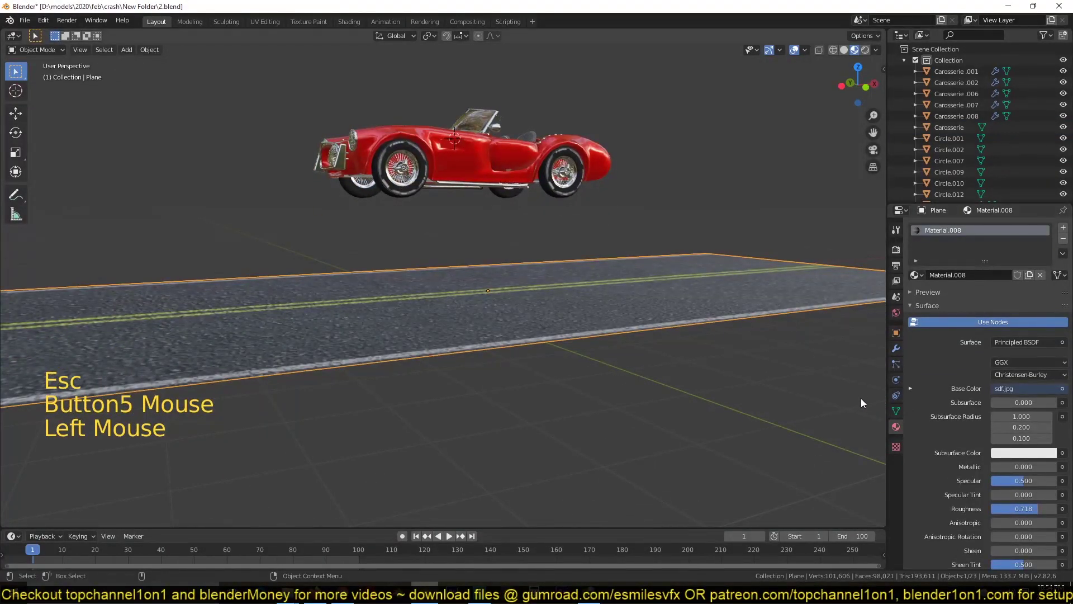
- Give the road plane a passive rigid body in its Physics properties
click(899, 388)
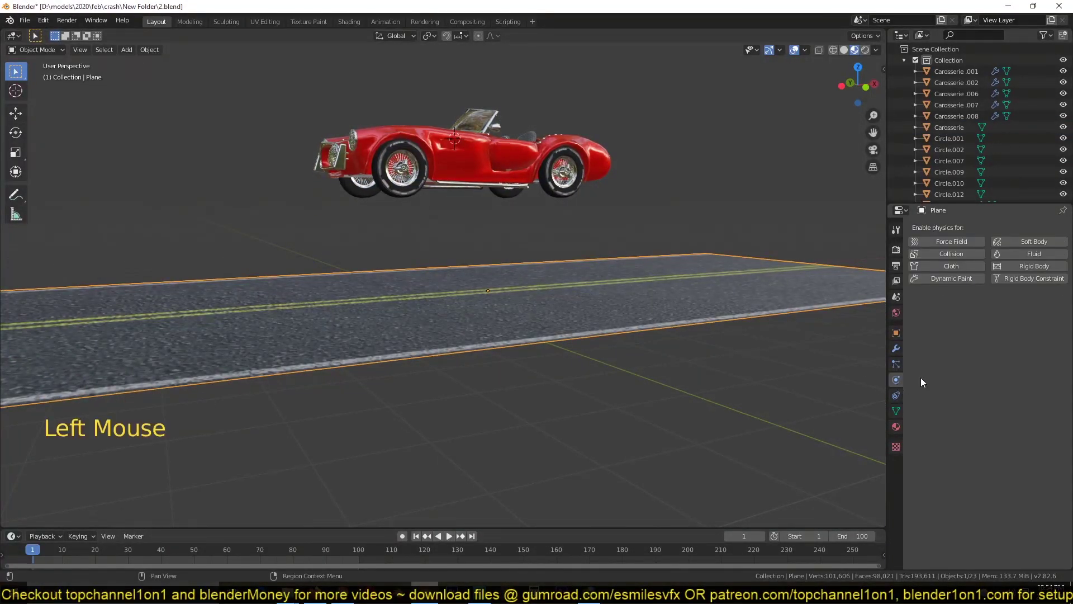
click(1022, 270)
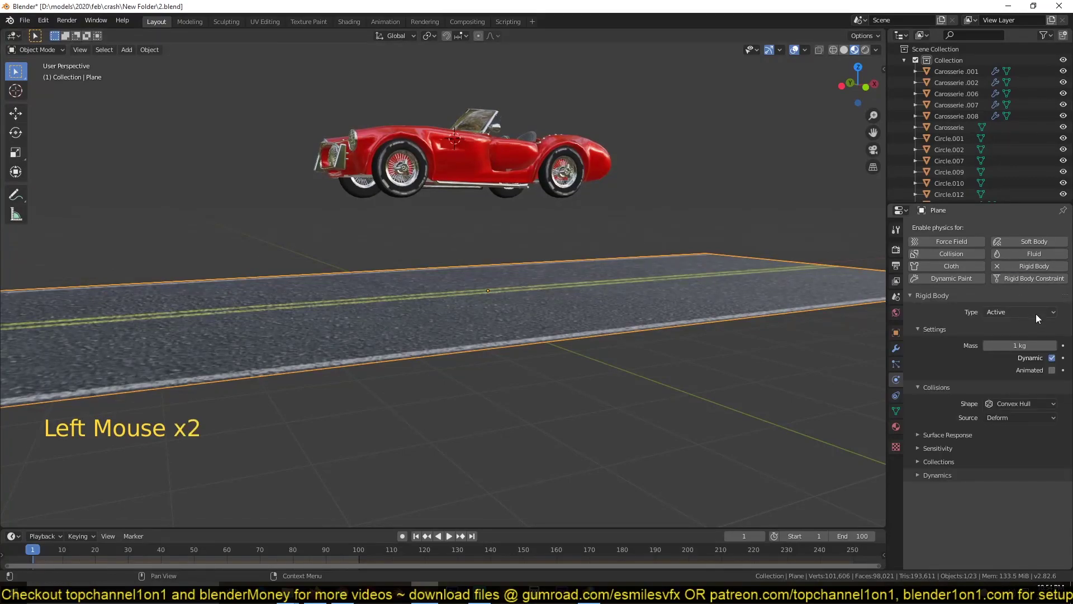
key(`)
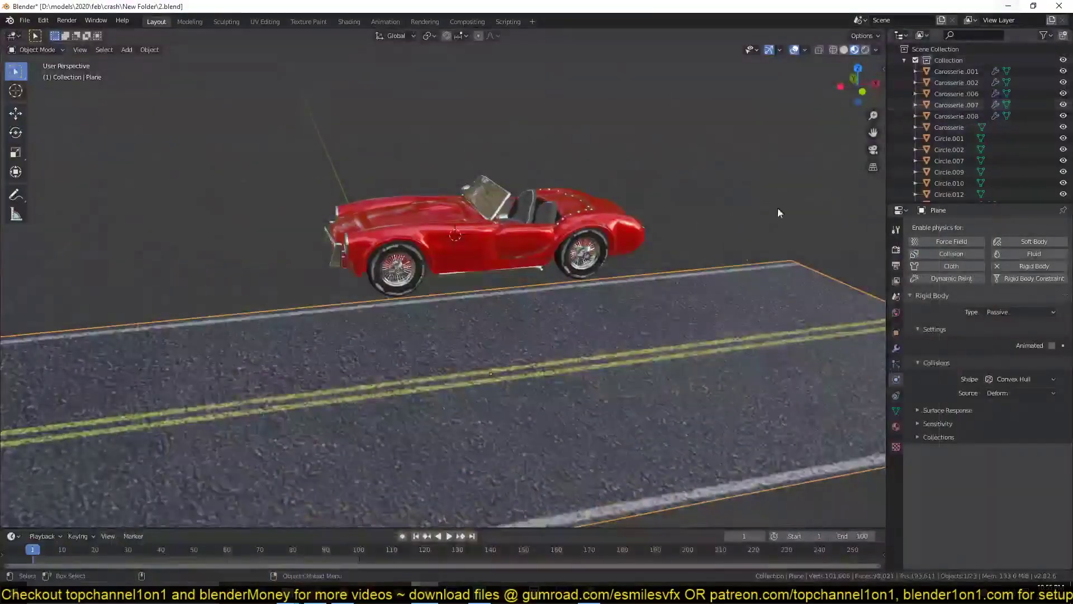
scroll(up, 3)
click(529, 290)
key(`)
scroll(down, 3)
key(KP_1)
scroll(up, 3)
key(`)
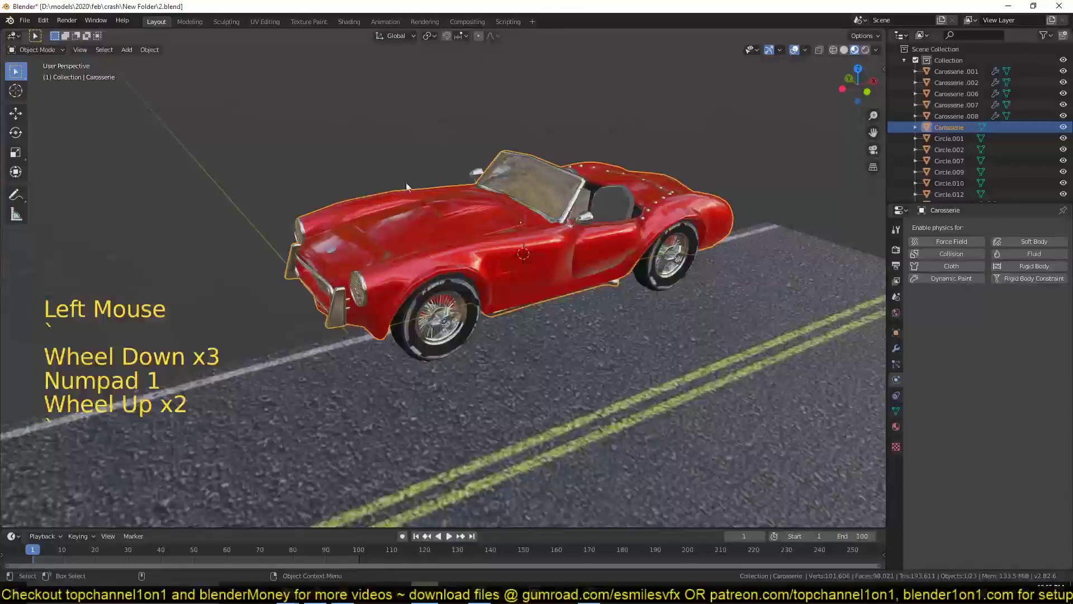
key(`)
key(`)
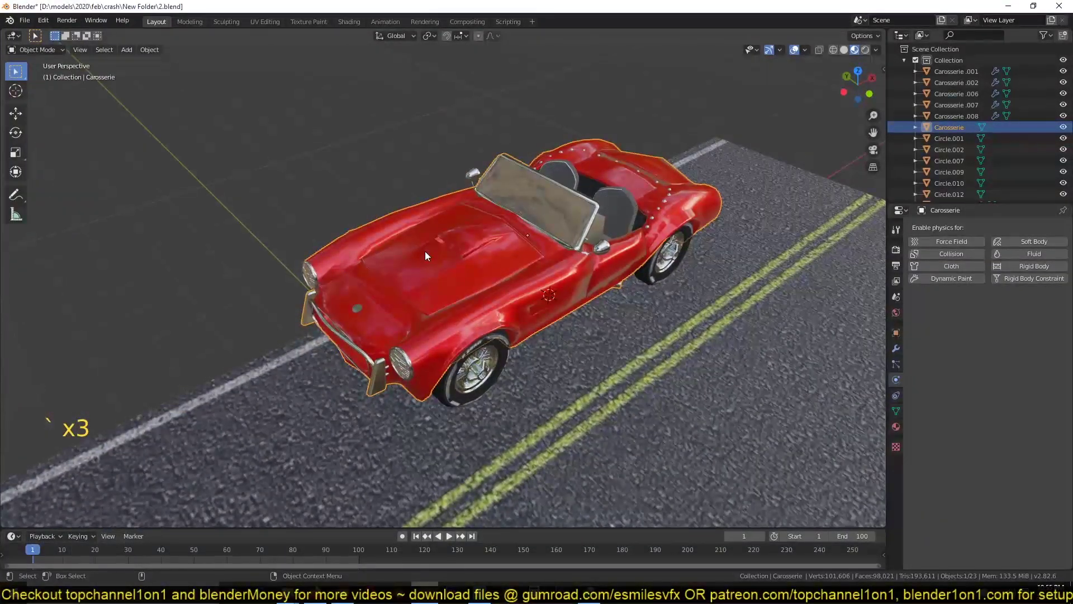
key(`)
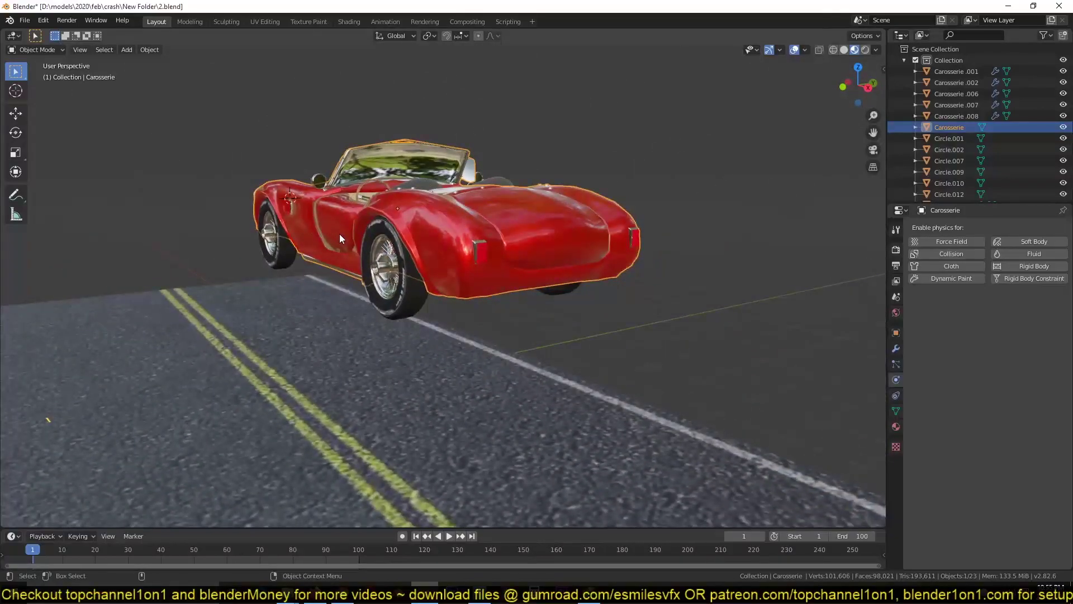
key(`)
scroll(up, 3)
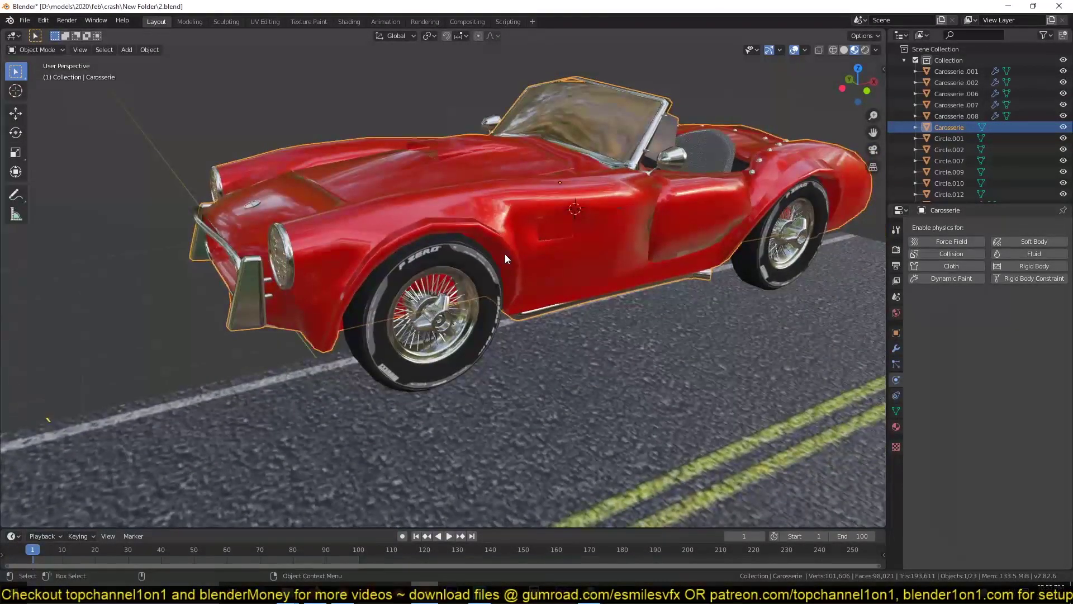
key(`)
scroll(down, 3)
key(`)
key(`)
scroll(down, 3)
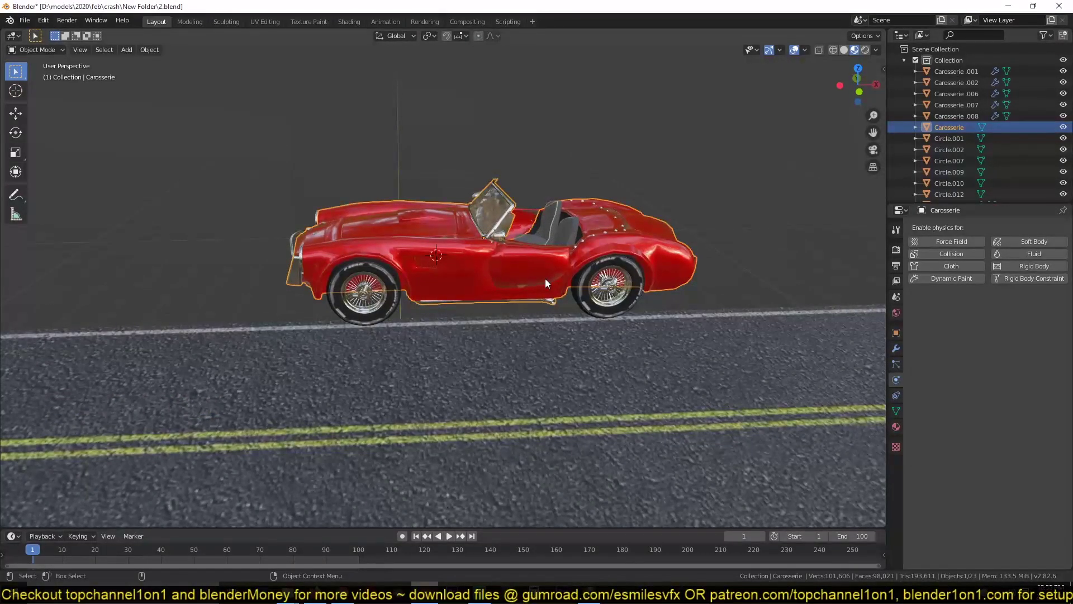
key(`)
key(KP_1)
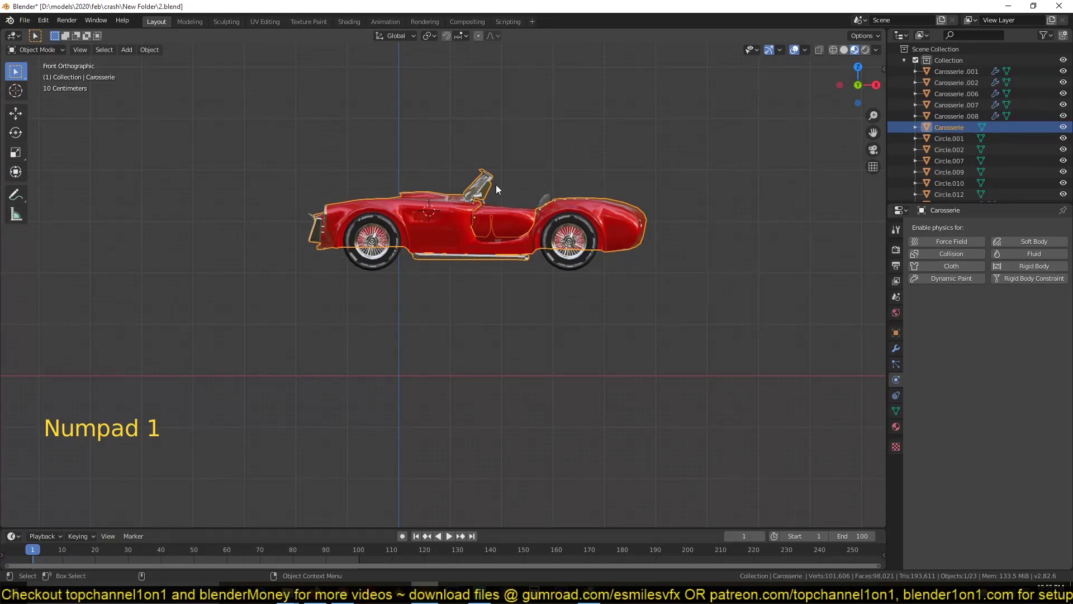
scroll(up, 3)
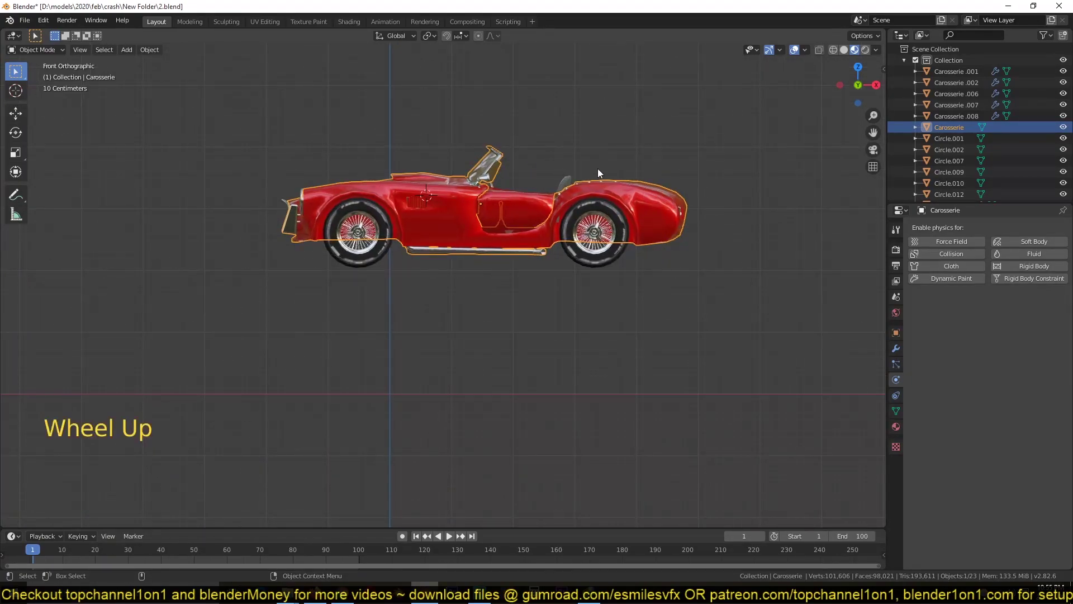
key(`)
scroll(up, 3)
click(542, 210)
click(472, 171)
scroll(down, 3)
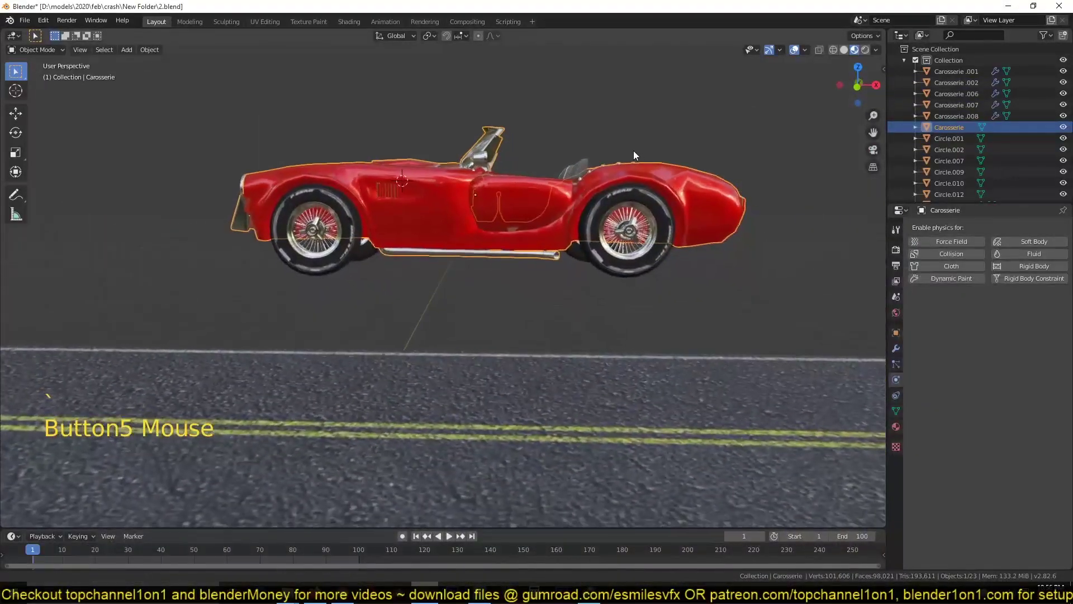
scroll(down, 3)
scroll(up, 3)
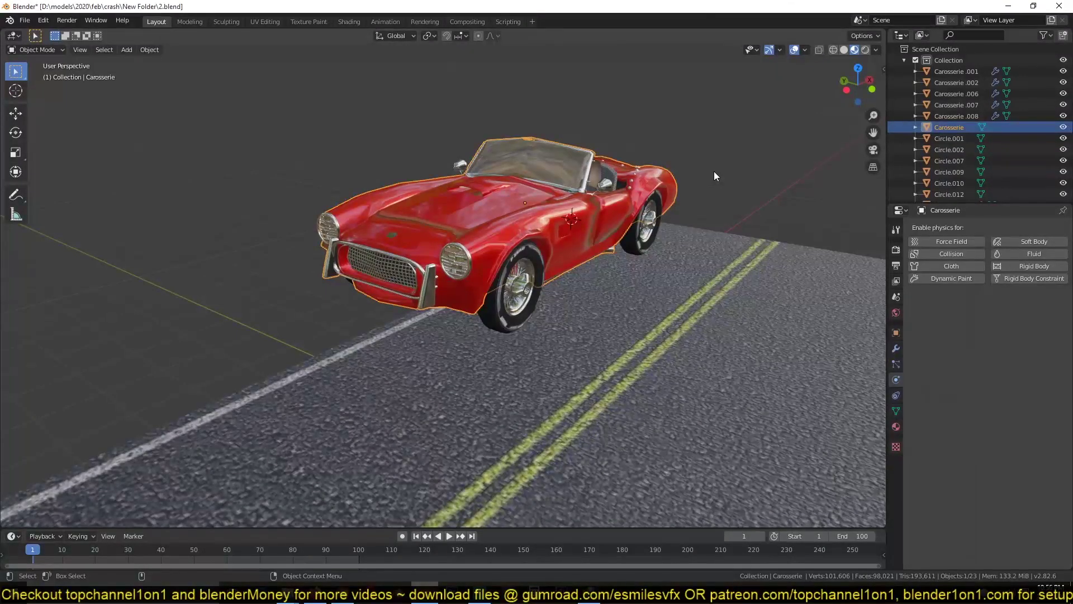
scroll(down, 3)
- Add a cube to the scene and look straight down on the road
key(`)
key(KP_1)
scroll(up, 3)
key(shift+a)
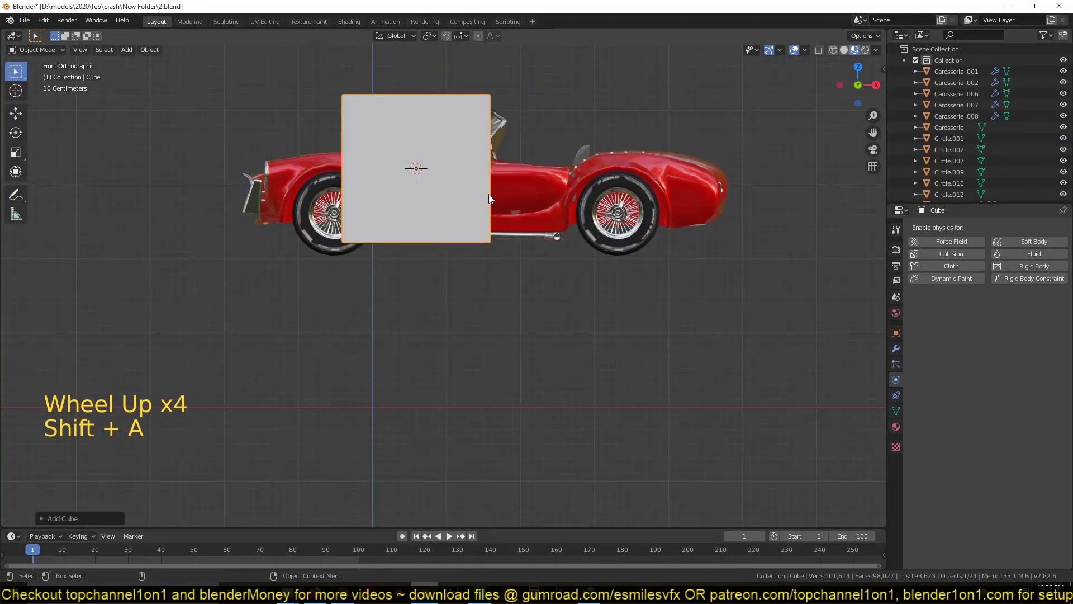
scroll(down, 3)
key(KP_7)
- Move and stretch the cube along the road so it encloses the whole car
key(g)
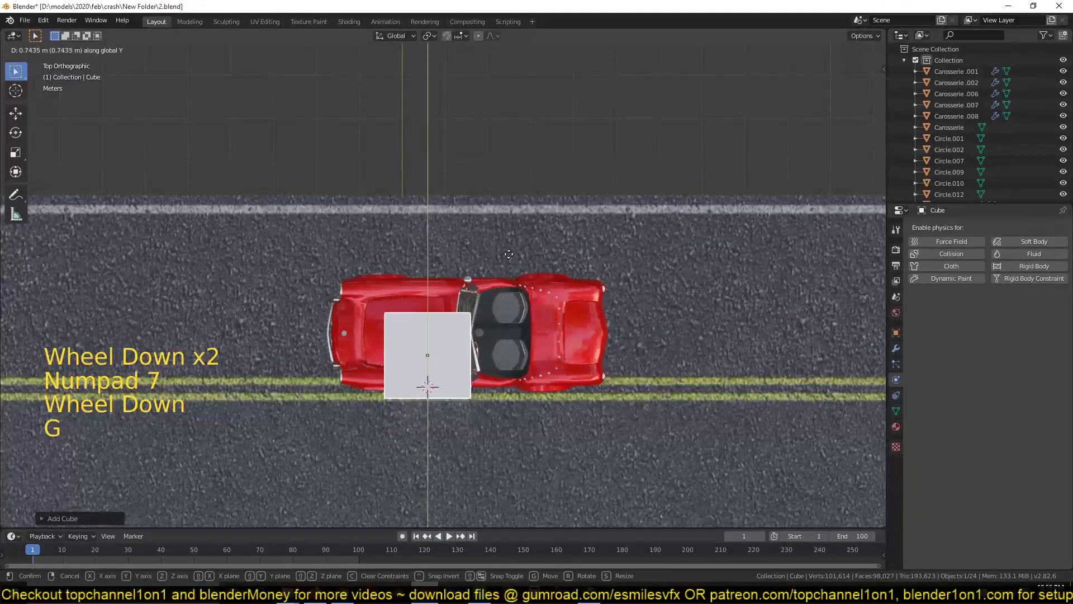
key(s)
key(s)
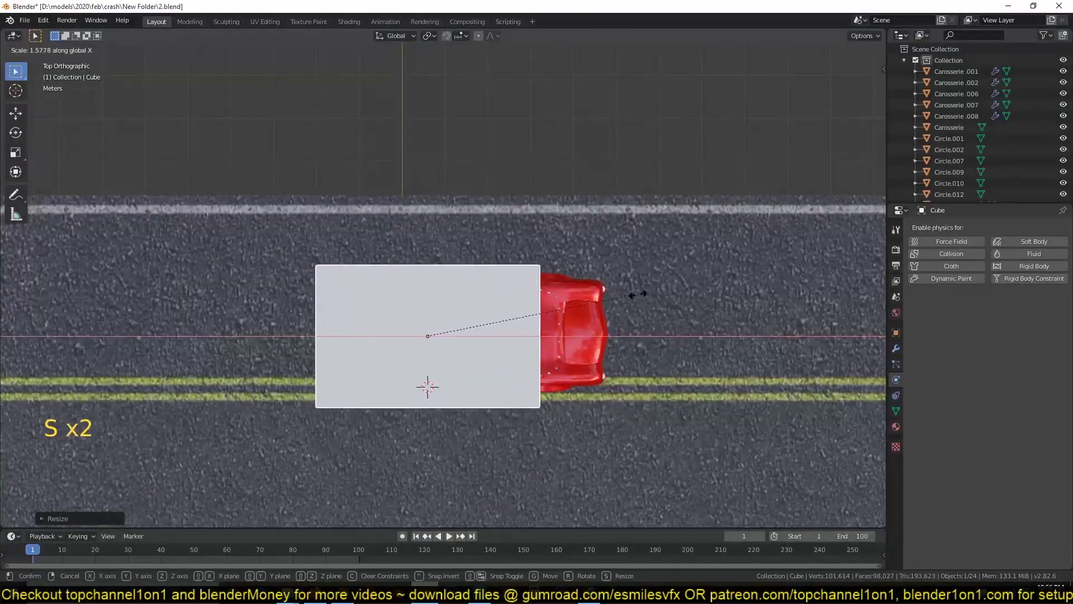
key(KP_1)
key(g)
key(z)
key(g)
key(s)
- Subdivide the cube with loop cuts in every direction into a dense face grid, back in Object Mode
key(Tab)
key(z)
key(`)
key(ctrl+r)
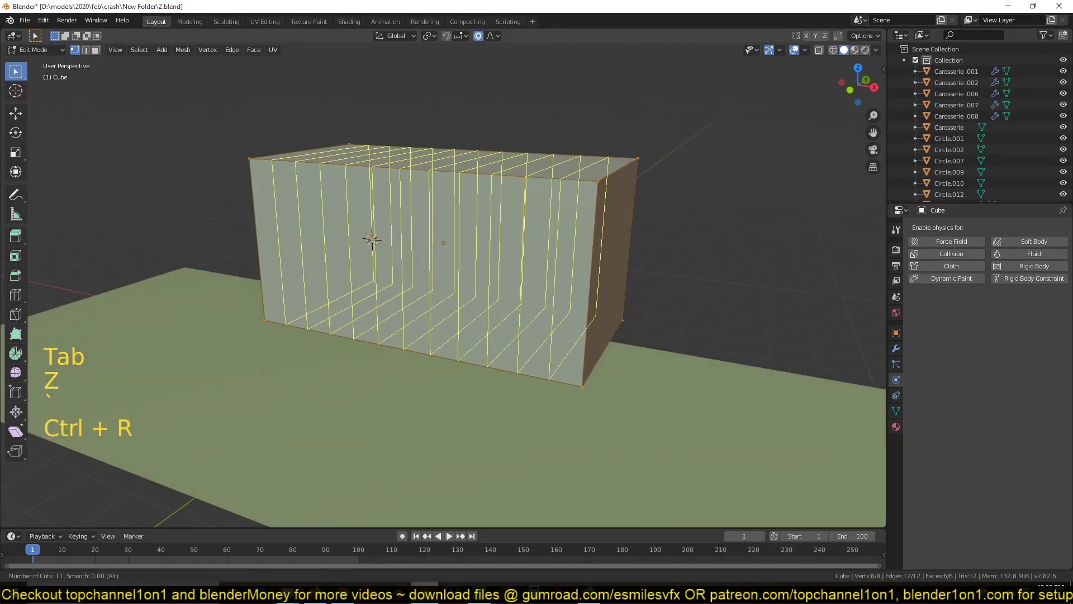
key(`)
key(ctrl+r)
key(alt+a)
key(ctrl+r)
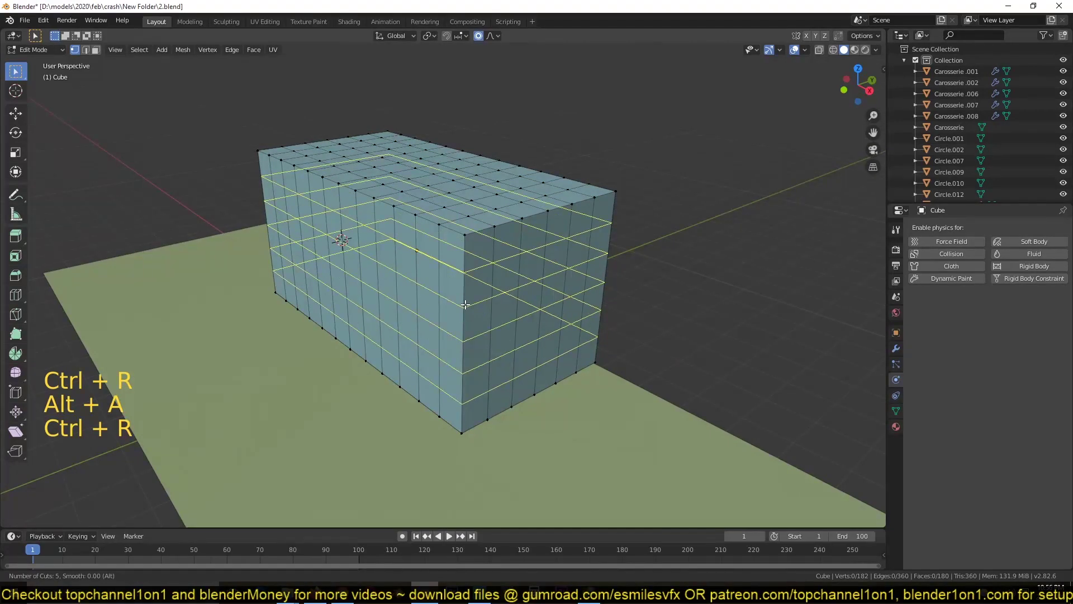
key(Tab)
key(z)
key(`)
- Add a Shrinkwrap modifier targeting Carosserie with a 0.05 m offset
double_click(891, 357)
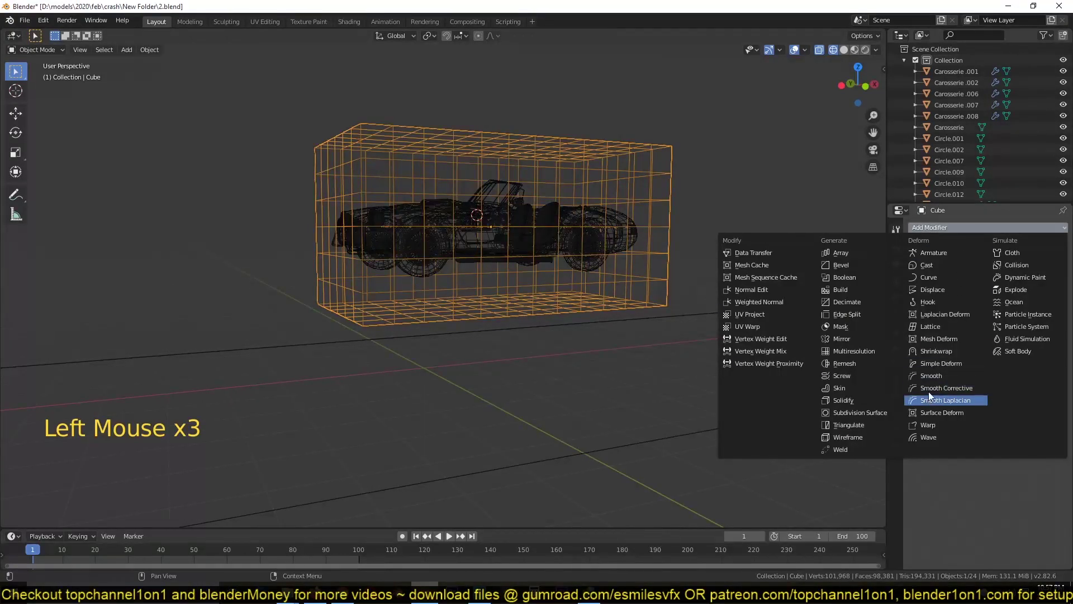
click(984, 293)
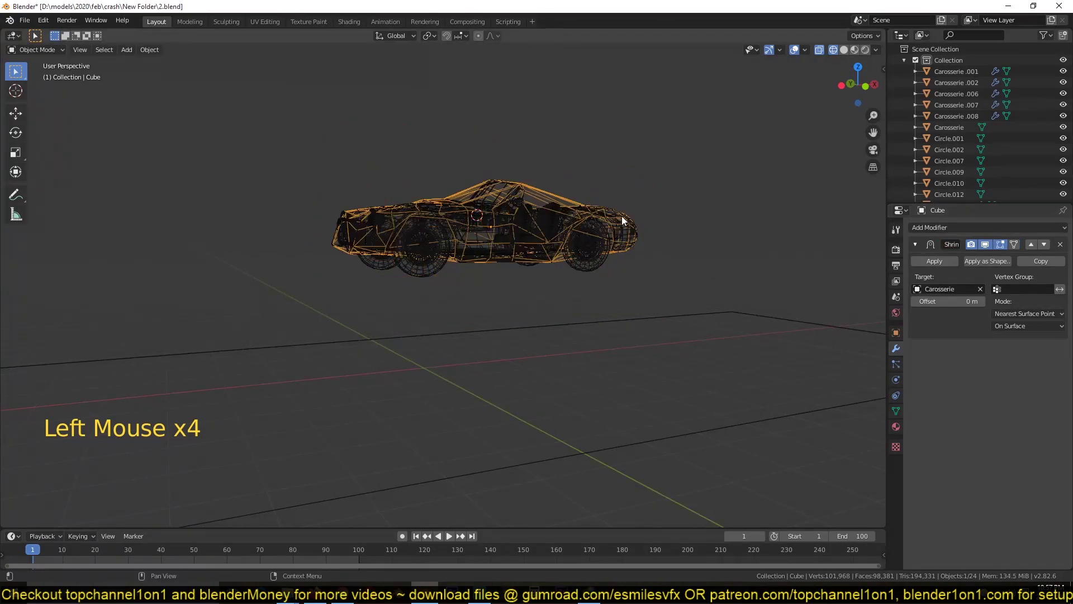
key(`)
key(z)
key(`)
scroll(up, 3)
key(`)
scroll(down, 3)
key(`)
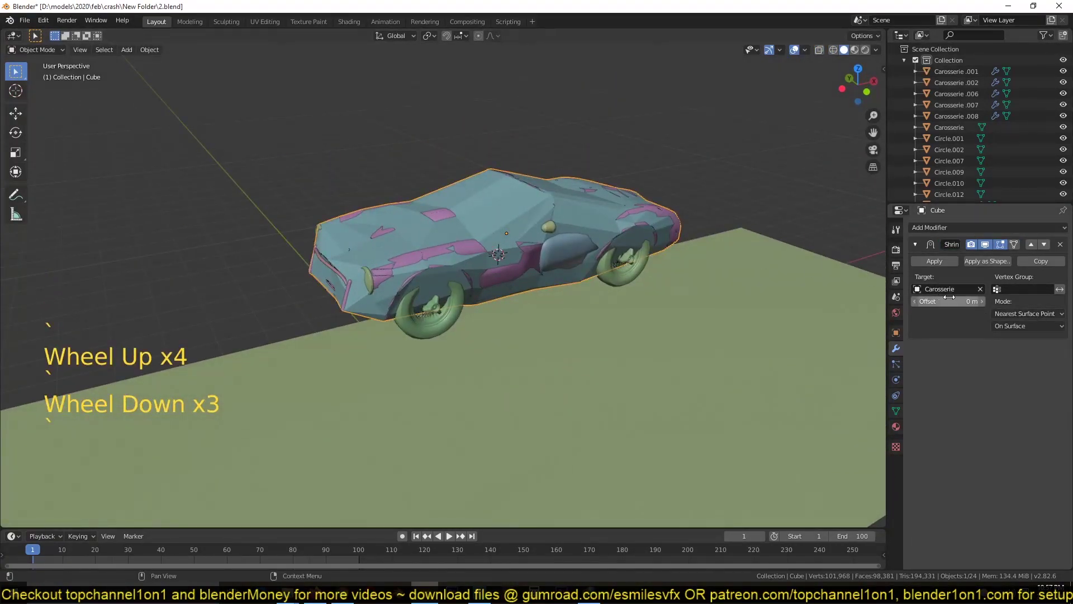
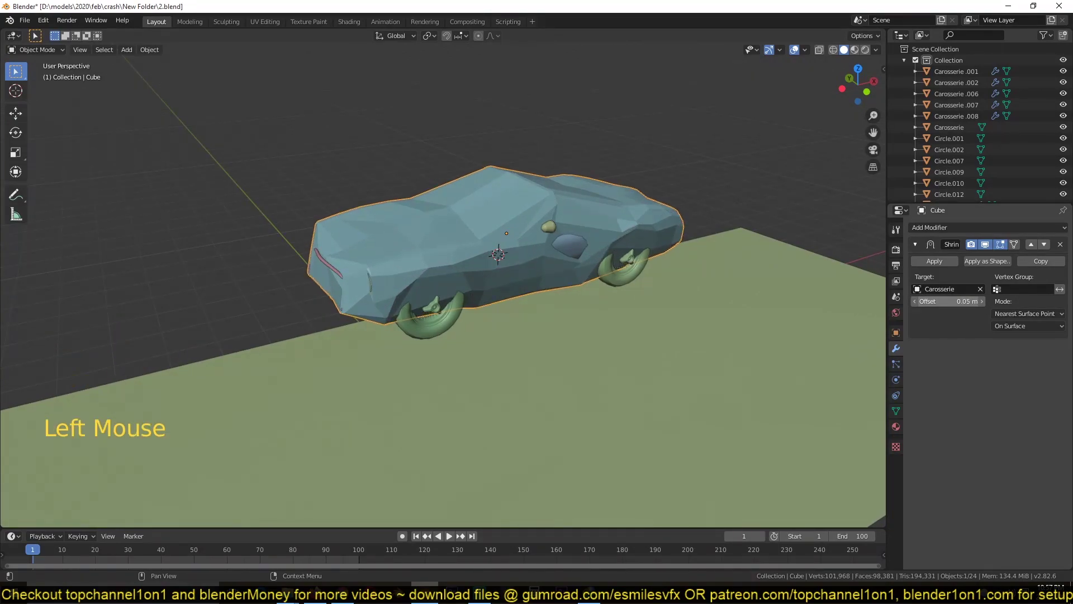
key(`)
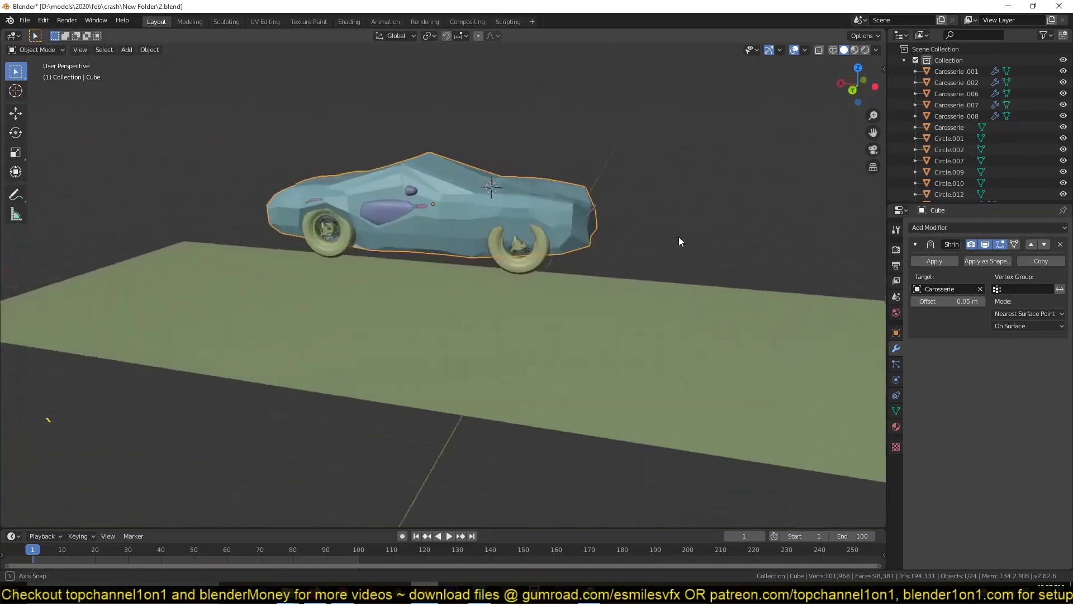
key(`)
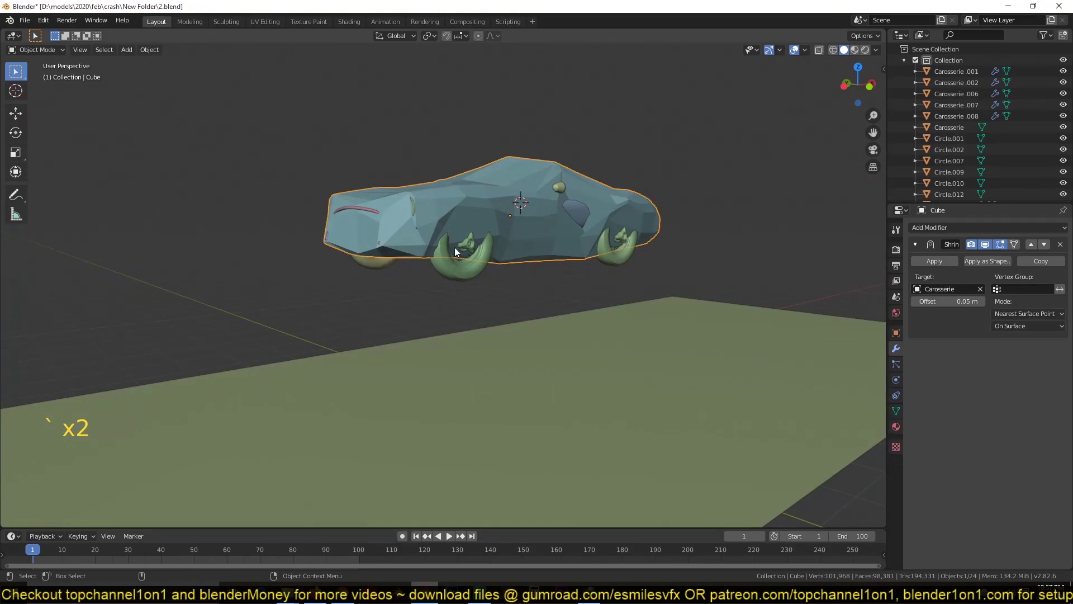
key(`)
- Apply the Shrinkwrap so the cube becomes a permanent low-poly shell hugging the car
scroll(up, 3)
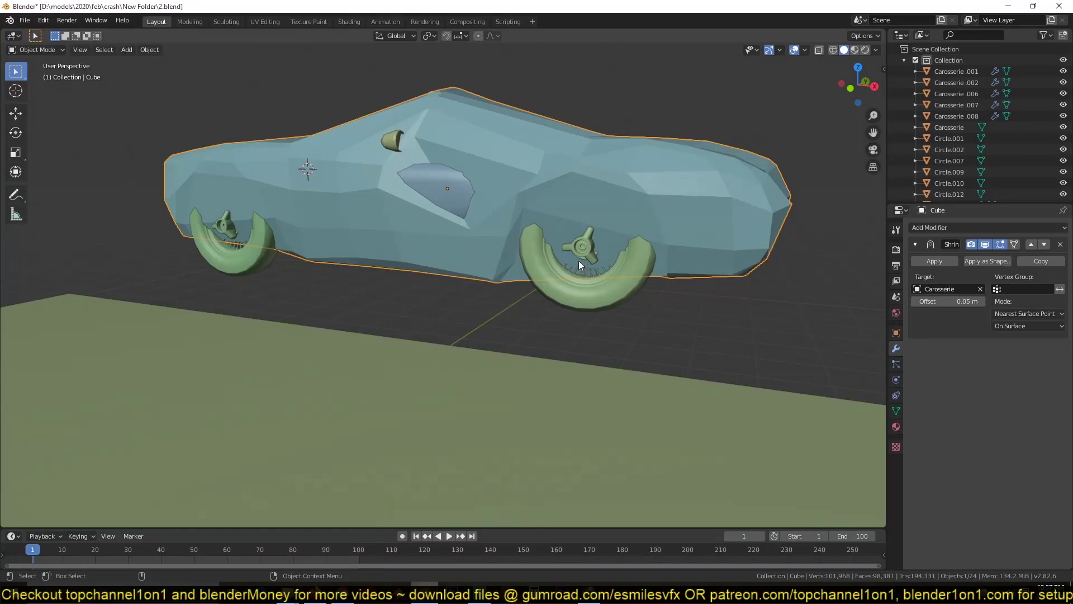
click(634, 171)
click(937, 269)
scroll(down, 3)
key(`)
scroll(up, 3)
key(z)
key(`)
key(z)
key(`)
scroll(down, 3)
key(KP_1)
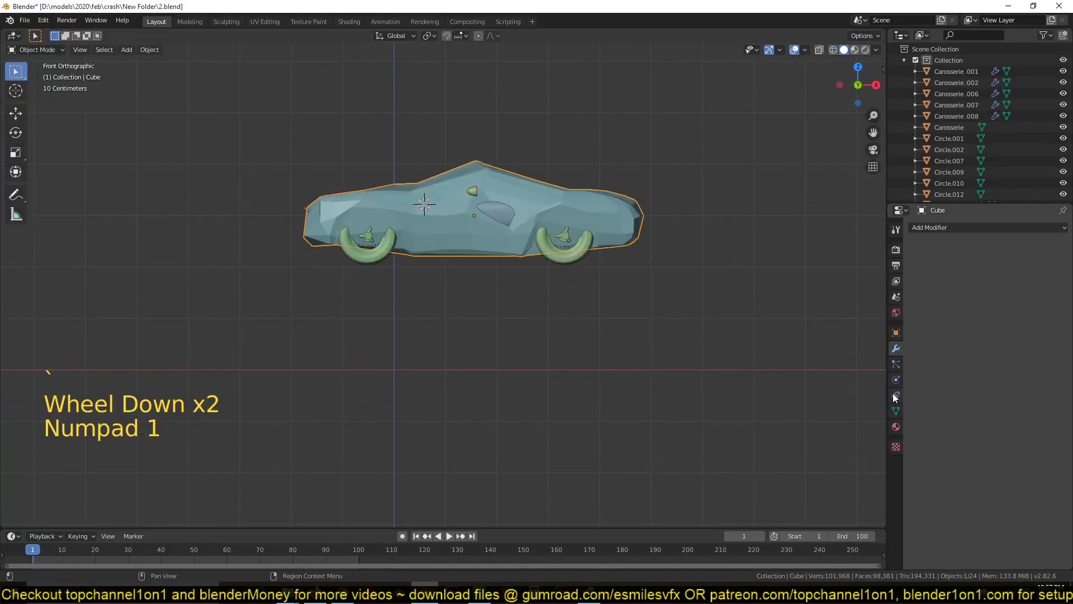
- Make the shrink-wrapped cube an active rigid body with Convex Hull shape from the Deform source
click(896, 383)
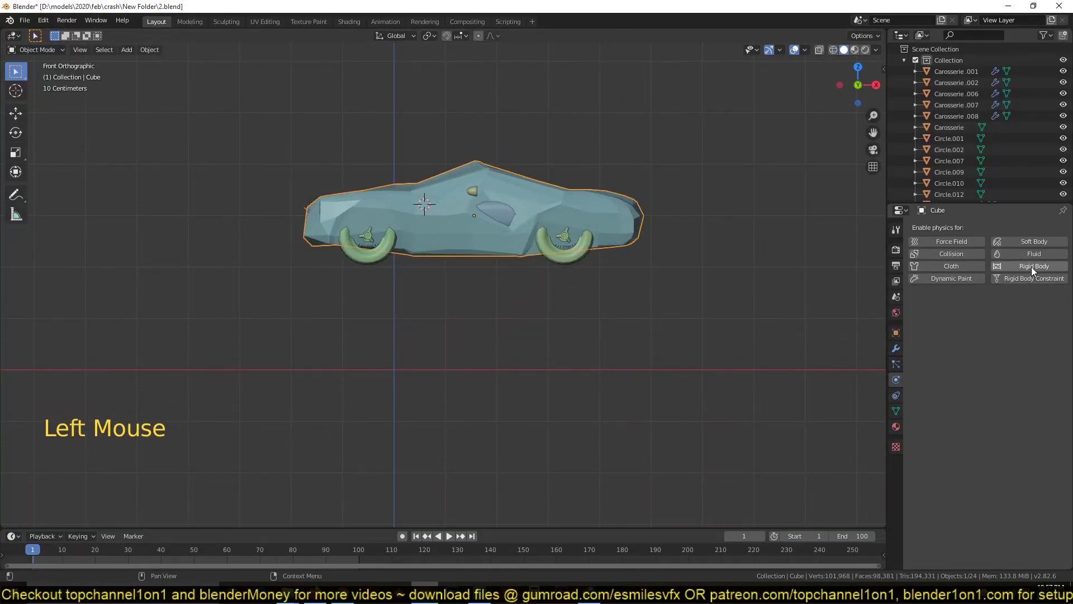
click(1035, 272)
scroll(down, 3)
key(`)
key(space)
key(Escape)
click(864, 52)
scroll(up, 3)
- Test-play the simulation and inspect the cube and car in the viewport
key(`)
key(z)
click(478, 198)
click(470, 154)
key(z)
key(space)
key(Escape)
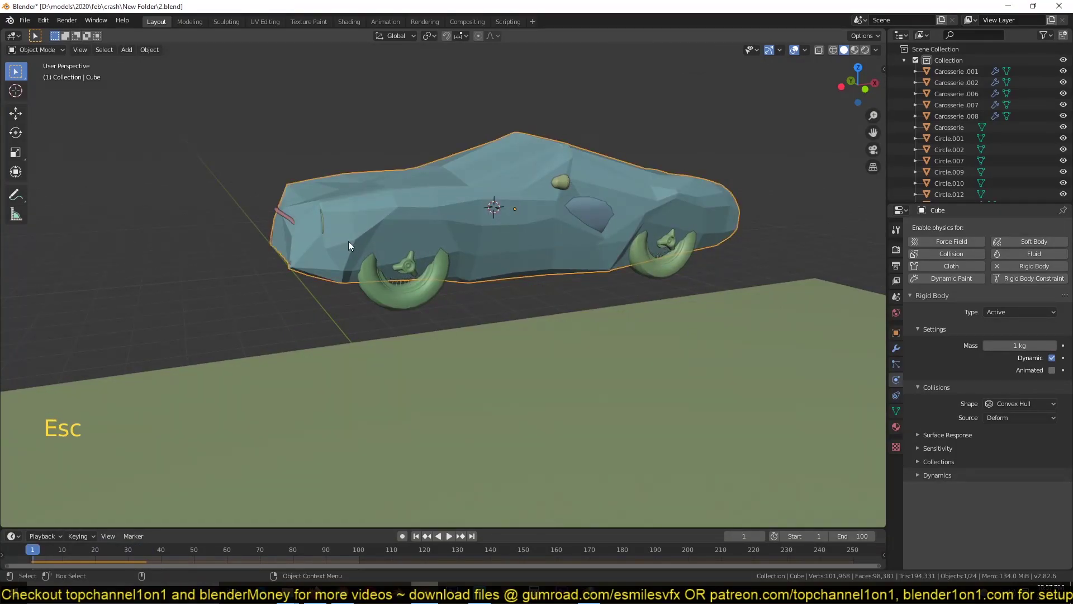
key(z)
key(z)
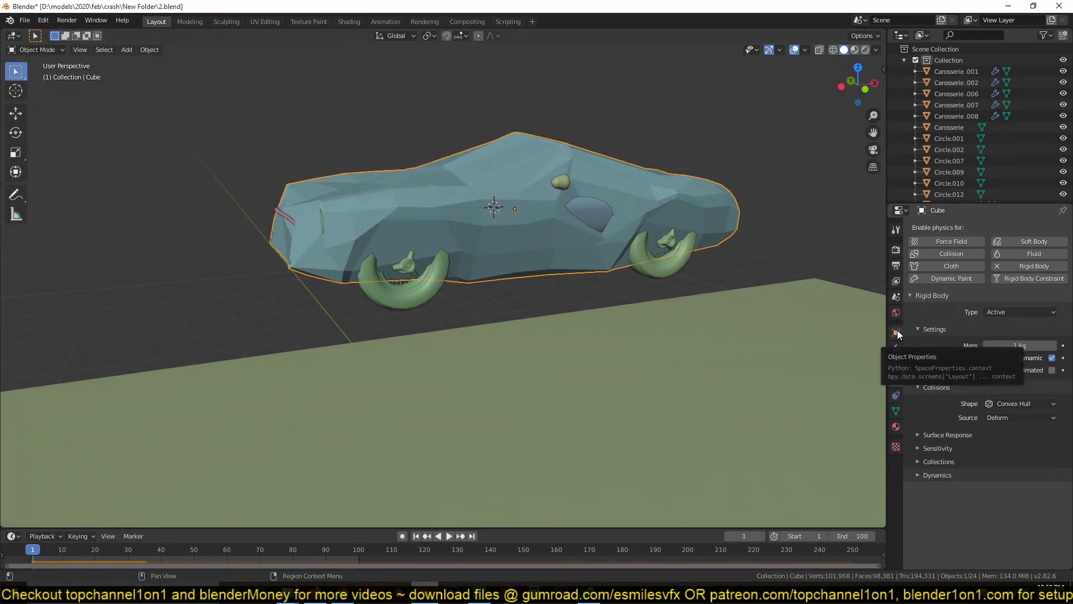
- Set the cube's Viewport Display to Wire so the car shows through it
click(902, 335)
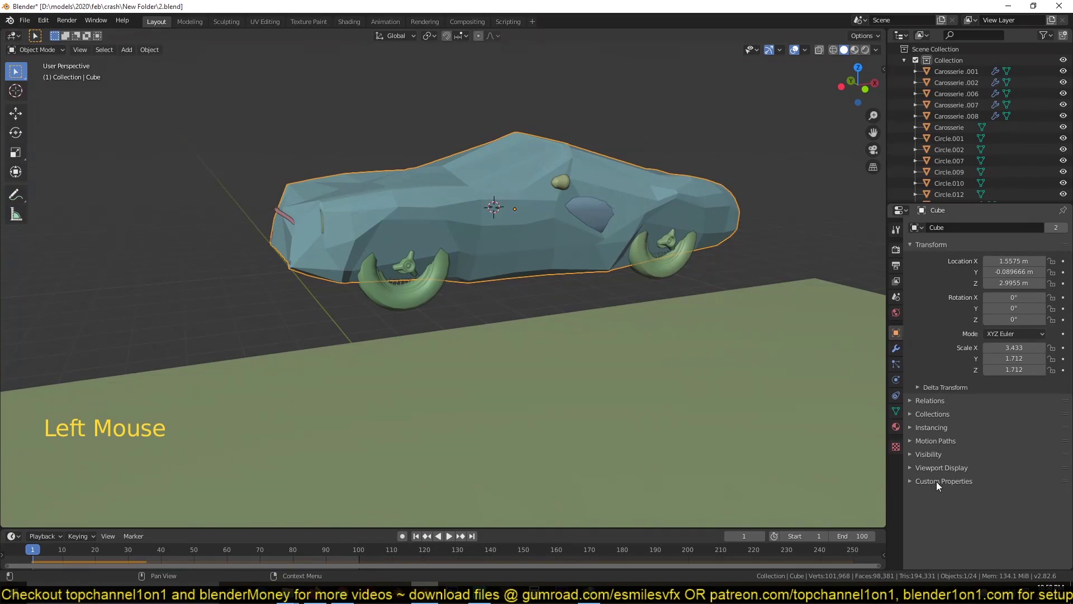
click(950, 471)
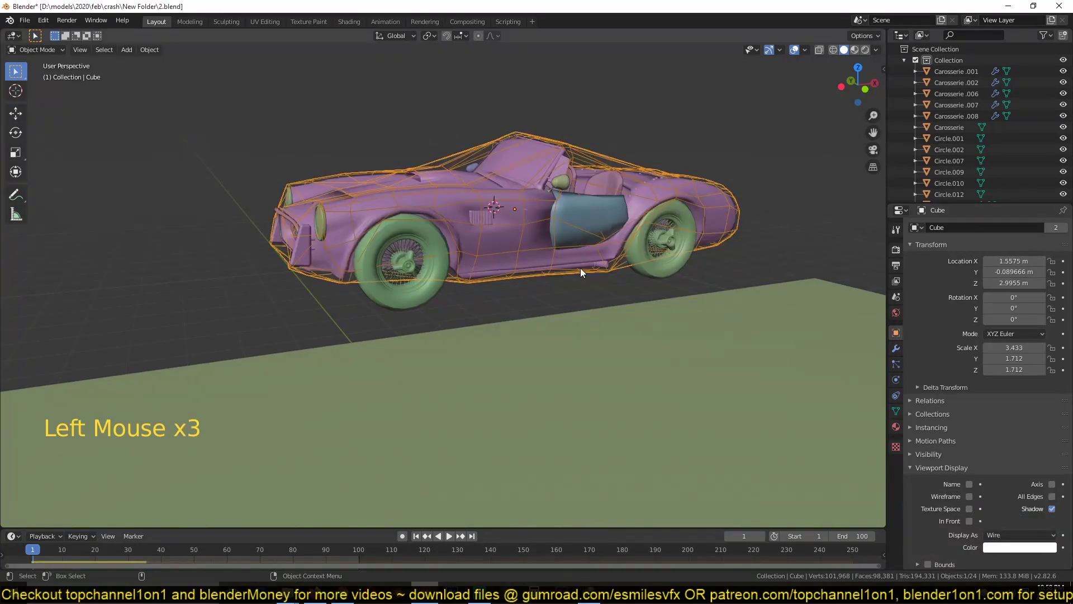
key(`)
- Switch the viewport to Material Preview and check the scene with a quick playback
key(`)
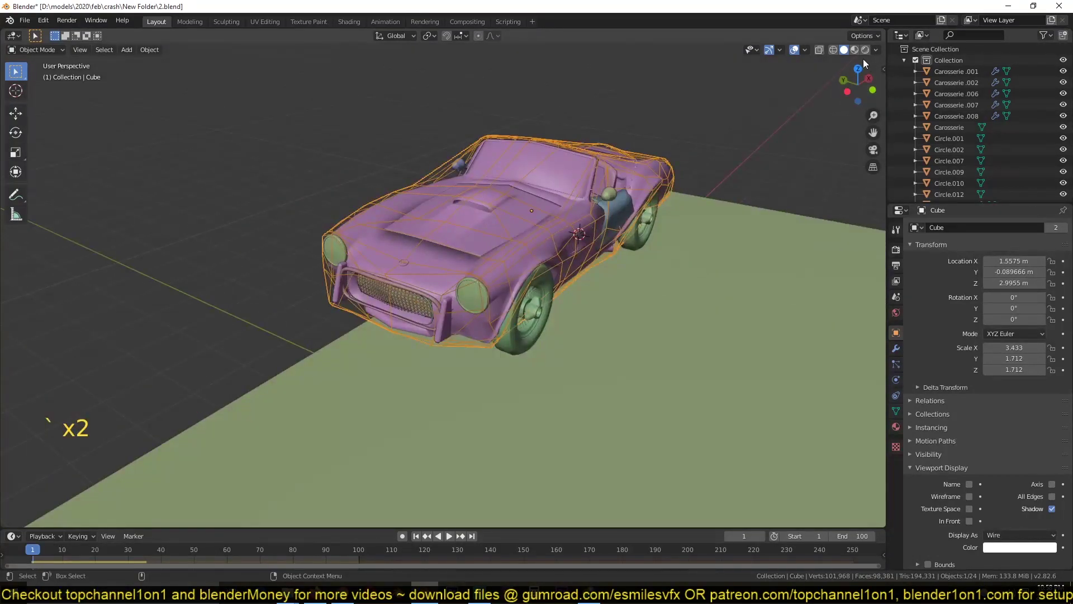
click(861, 53)
key(`)
scroll(down, 3)
key(Escape)
key(space)
key(Escape)
scroll(up, 3)
key(`)
scroll(down, 3)
key(b)
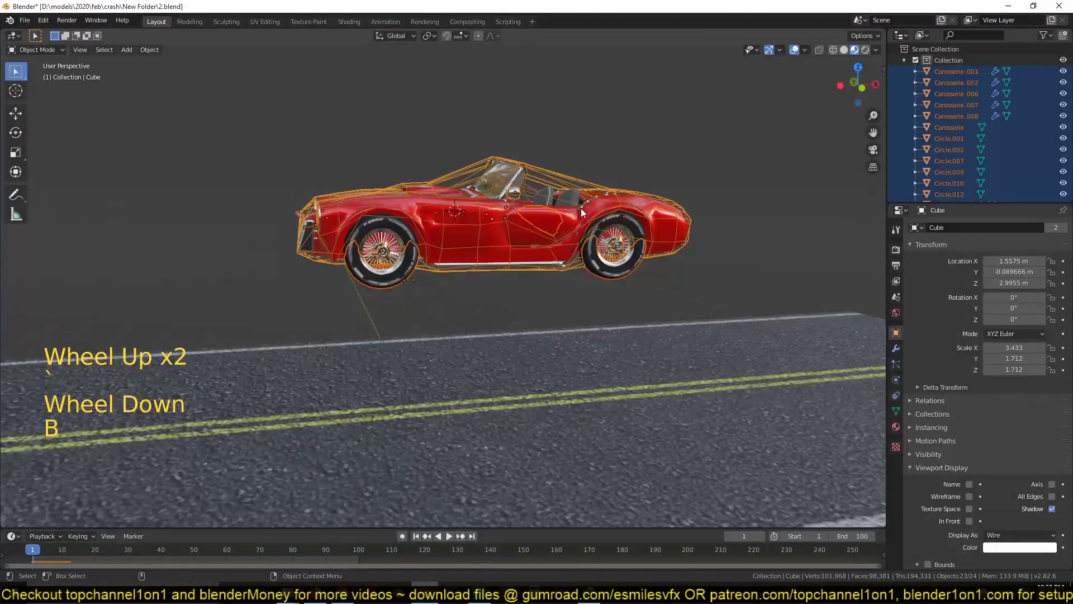
scroll(up, 3)
- Parent all car parts to the wireframe cube (Object, Keep Transform) and save the file
click(591, 160)
click(591, 152)
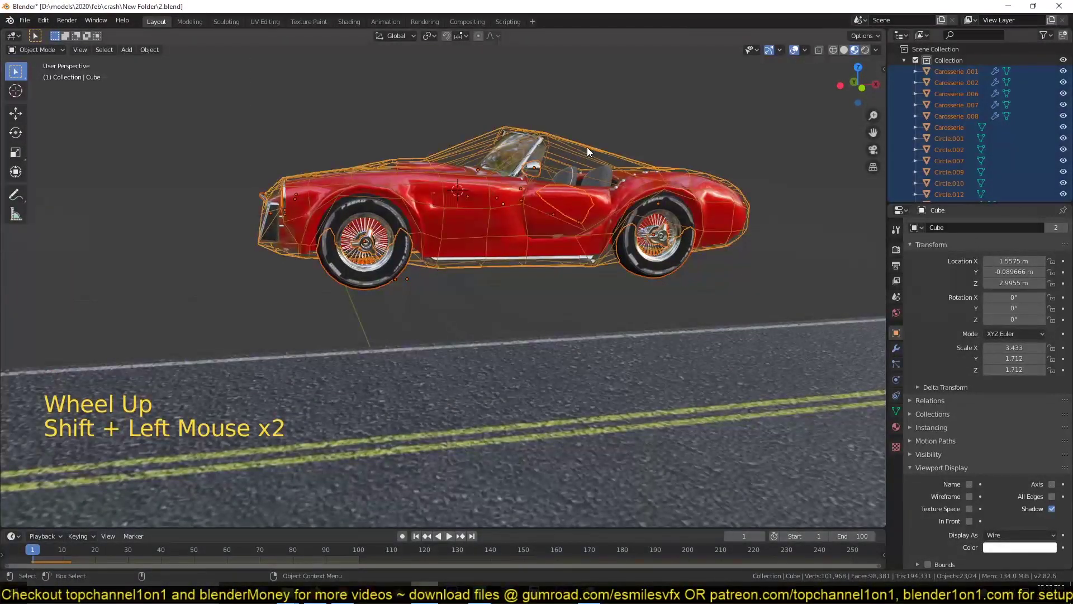
key(ctrl+p)
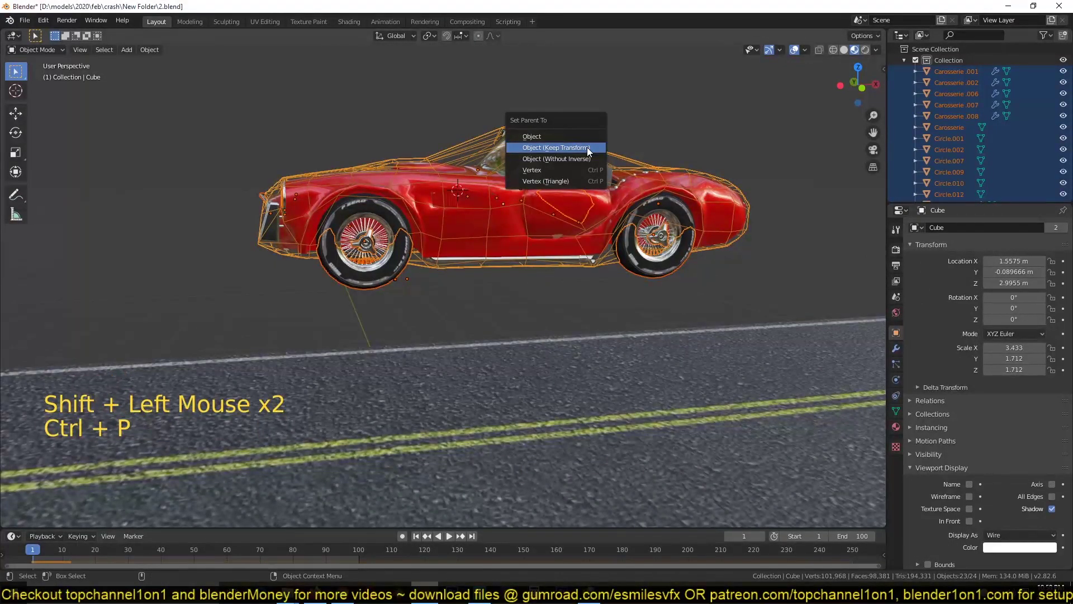
key(ctrl+s)
key(`)
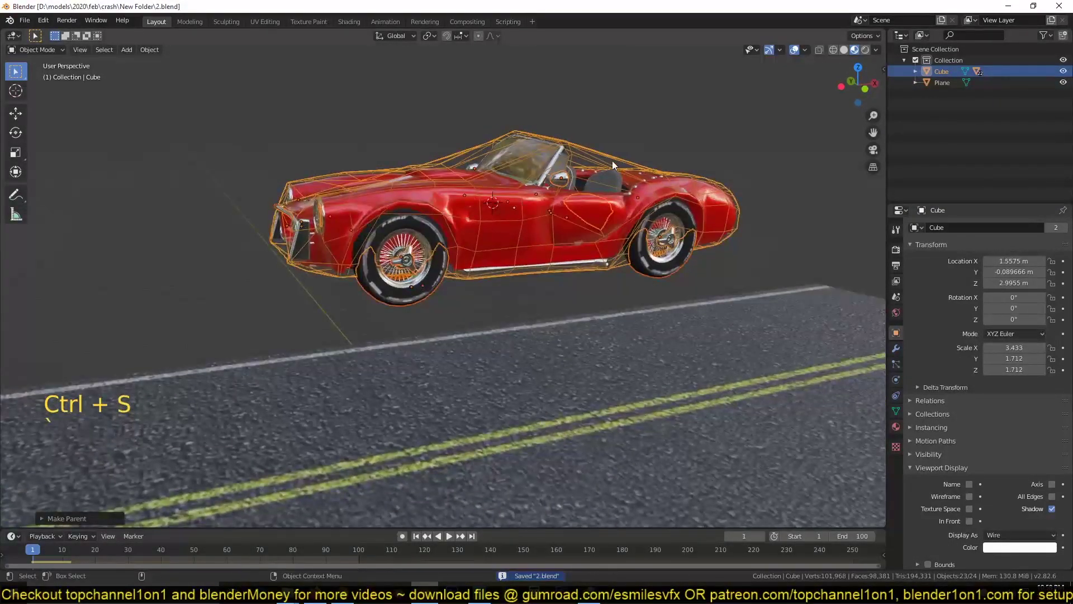
- Play the simulation to watch the car drop onto the road, then reselect the car body
scroll(down, 3)
key(space)
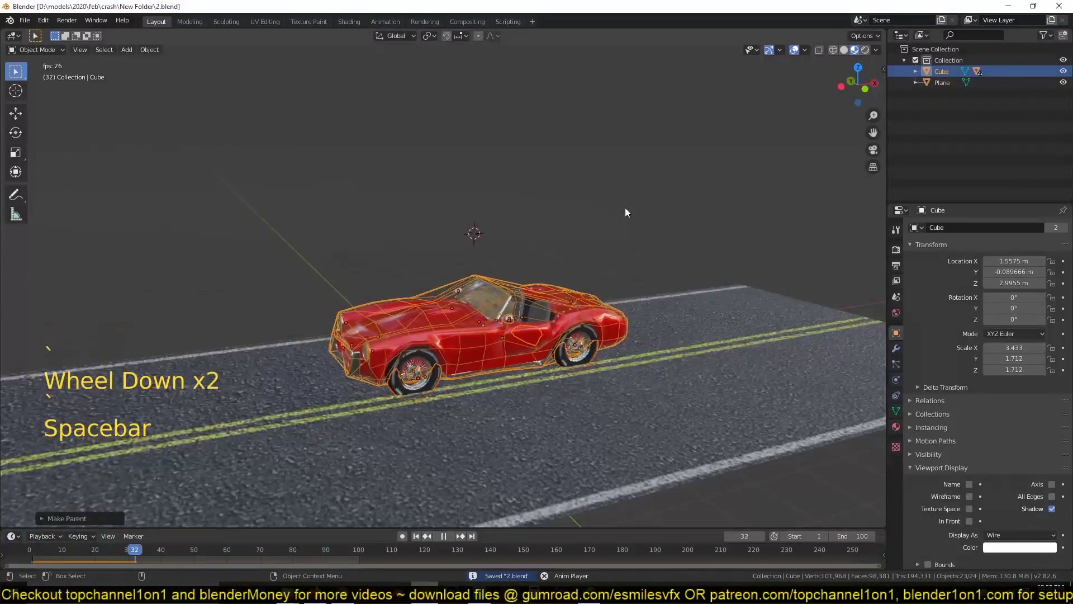
key(Escape)
key(space)
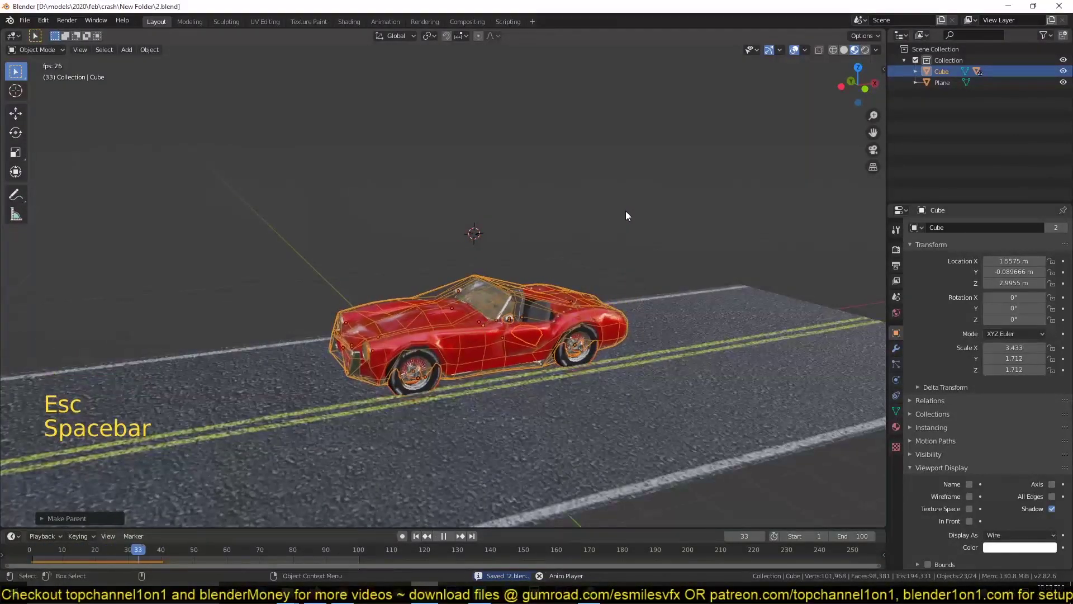
key(Escape)
key(`)
key(`)
key(space)
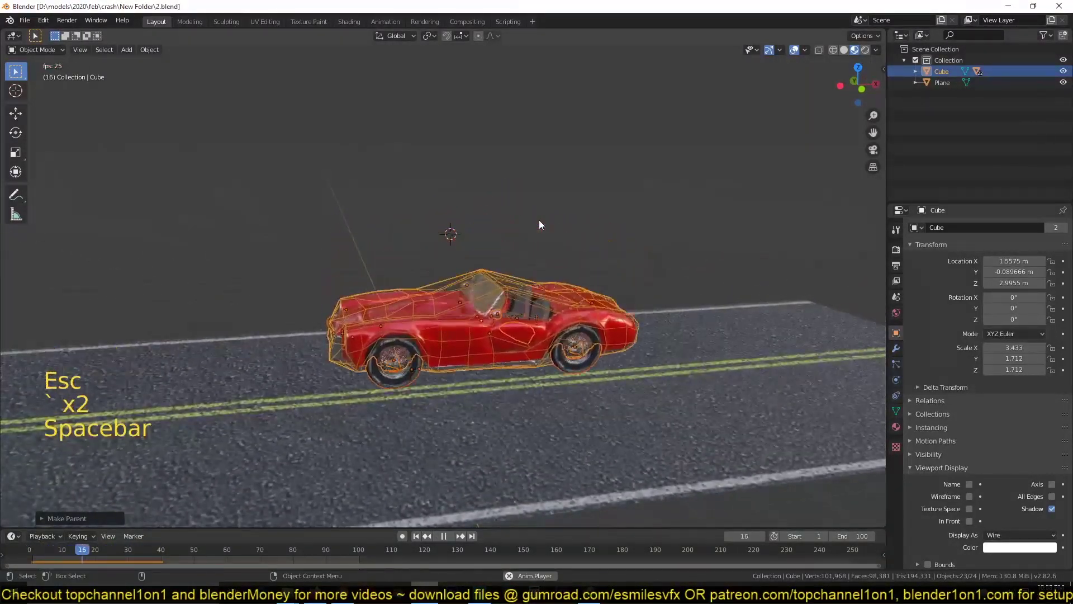
key(Escape)
click(456, 211)
click(474, 201)
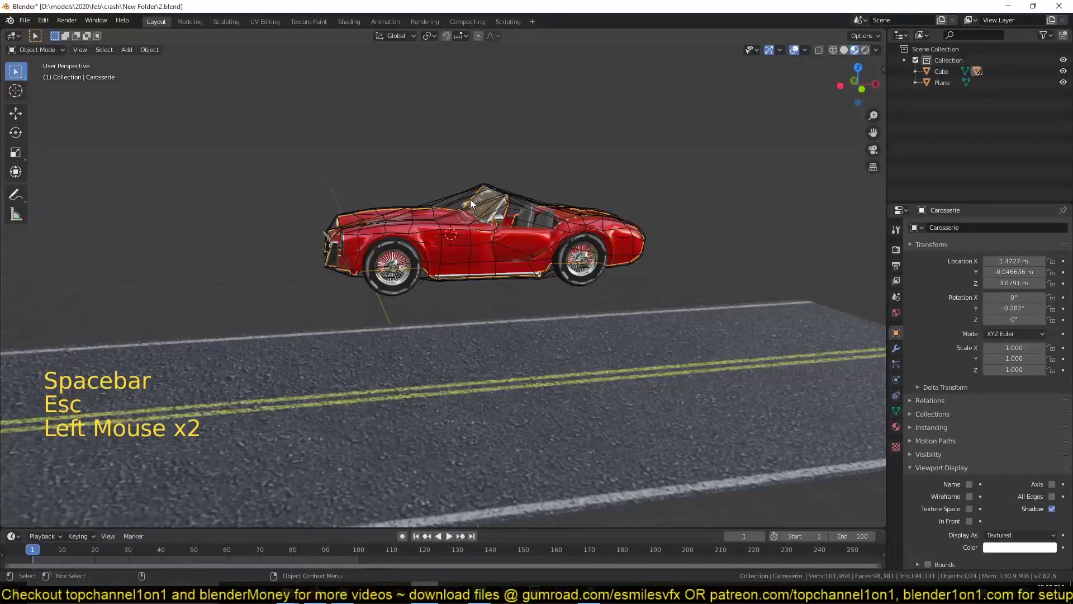
- Set the wireframe cube's rigid body mass to 100 kg and replay the drop
click(473, 204)
click(899, 350)
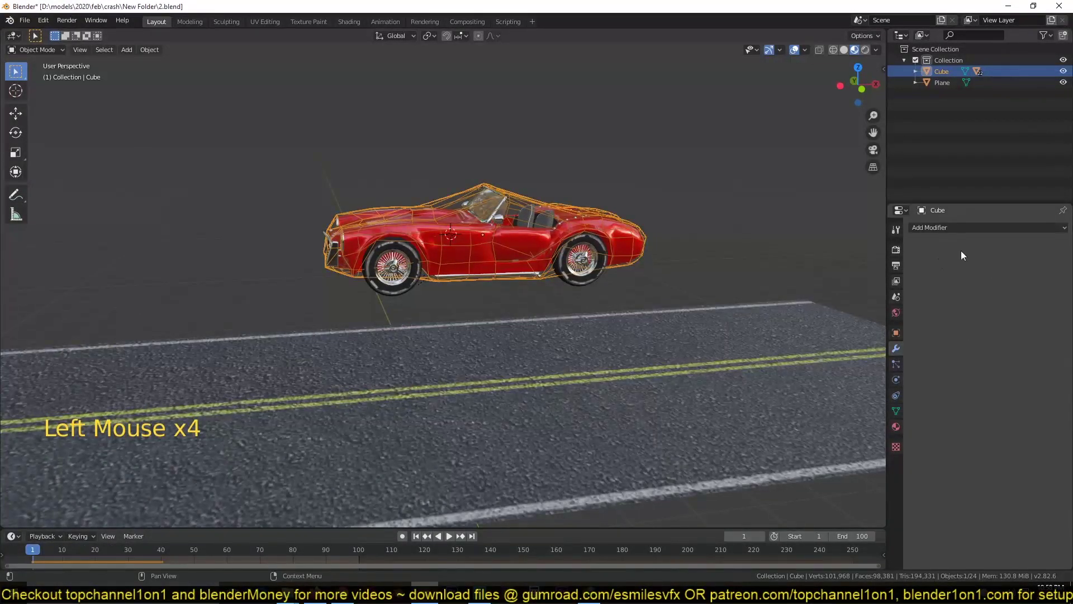
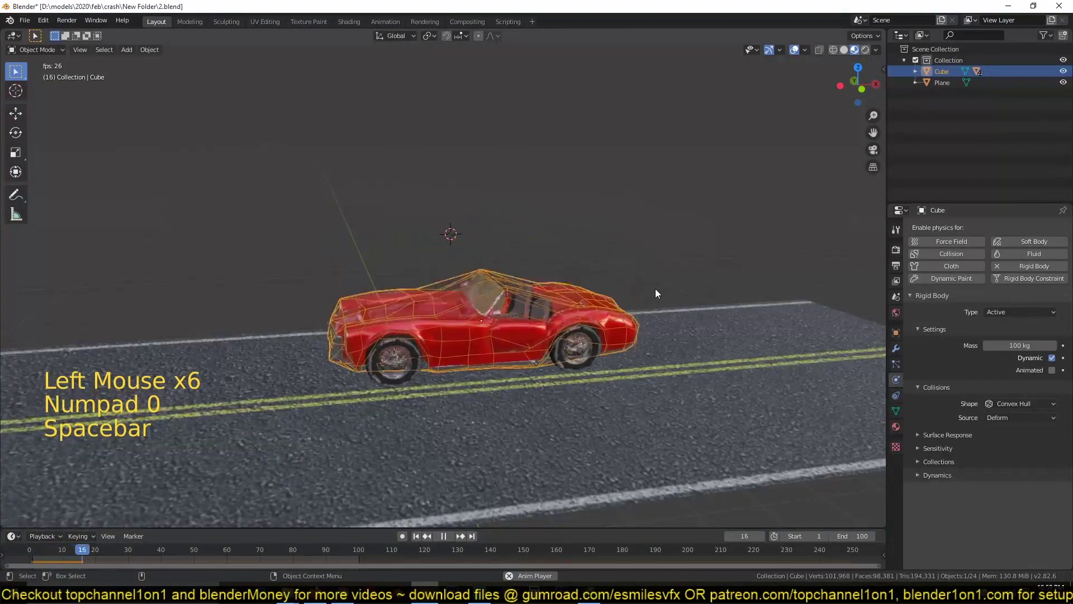
key(Escape)
key(space)
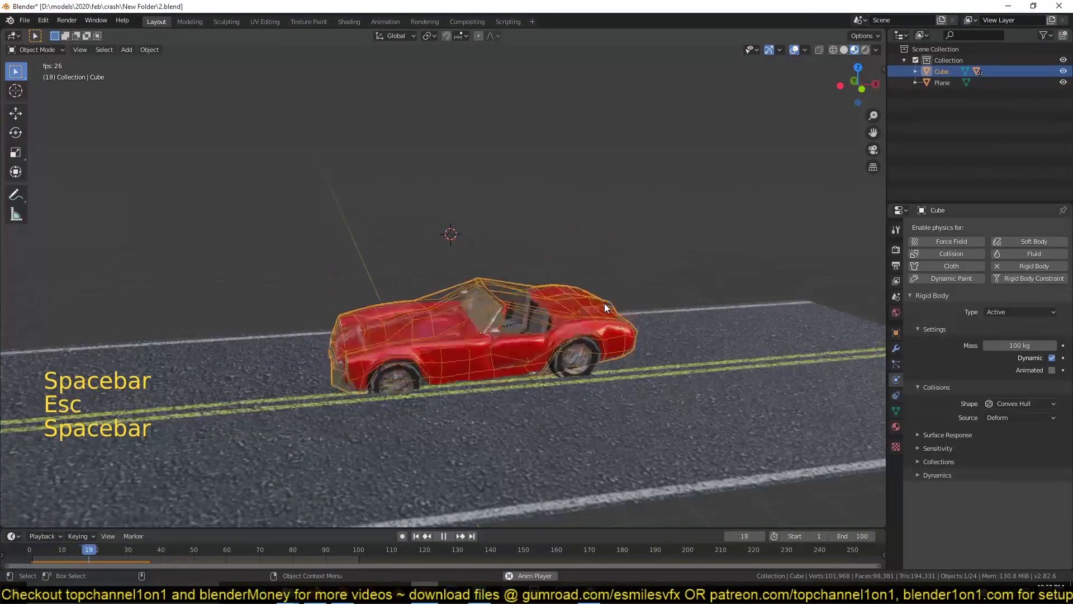
key(Escape)
key(KP_1)
scroll(up, 3)
key(space)
scroll(down, 3)
key(space)
- Replay the drop from the front view and return the animation to the first frame
key(z)
scroll(up, 3)
key(z)
key(space)
key(space)
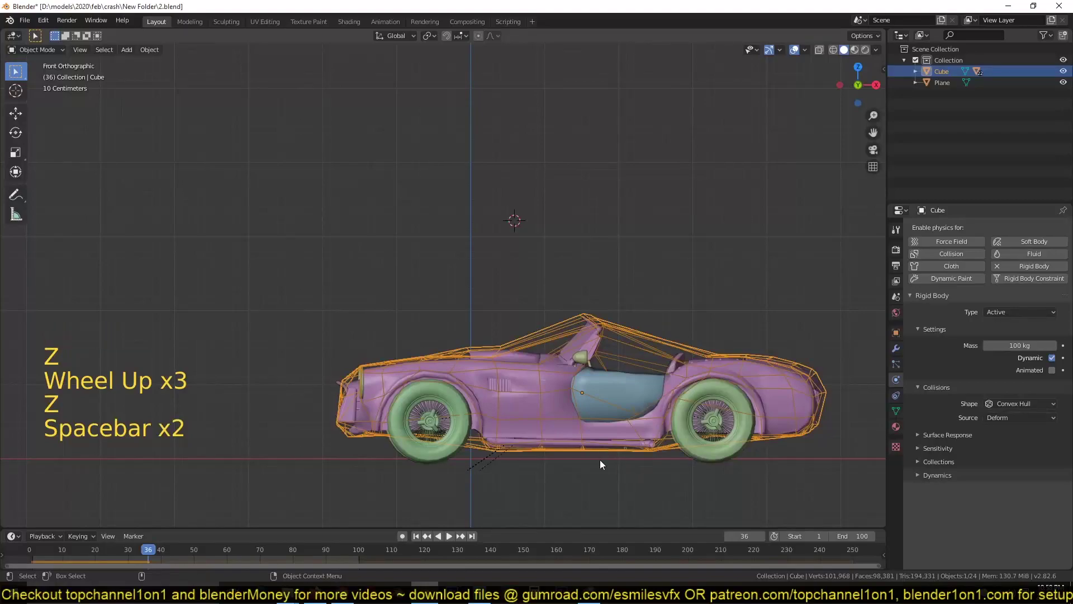
key(`)
right_click(16, 561)
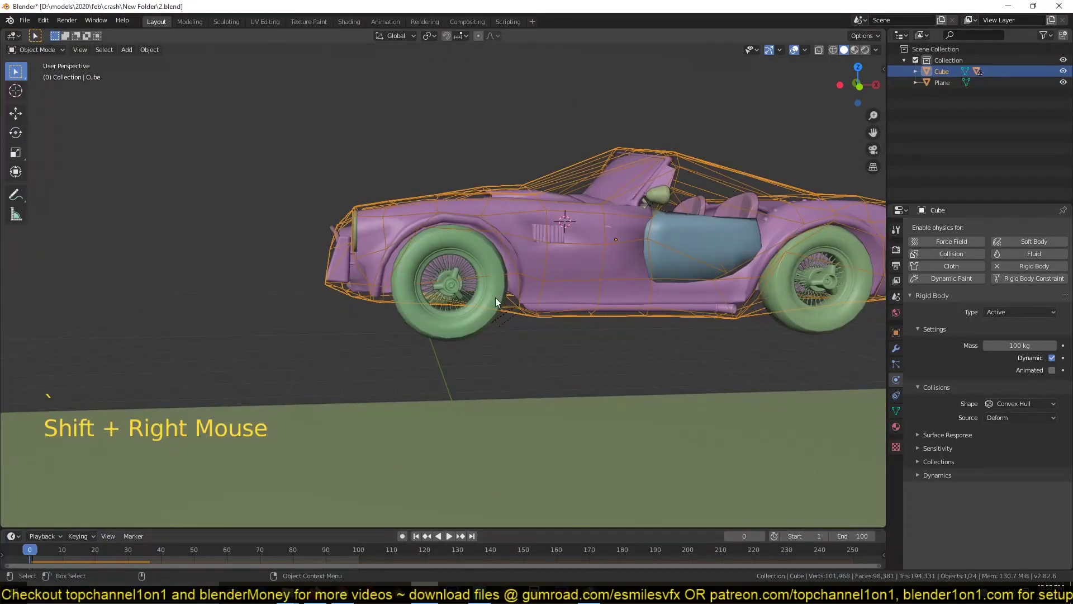
key(KP_1)
- Select the front wheel and bring up the add-mesh shape list
right_click(436, 269)
click(436, 269)
key(shift+s)
key(alt+a)
- Add Cylinder.001, rotate it upright and set its Viewport Display to Wire
key(`)
scroll(up, 3)
key(shift+a)
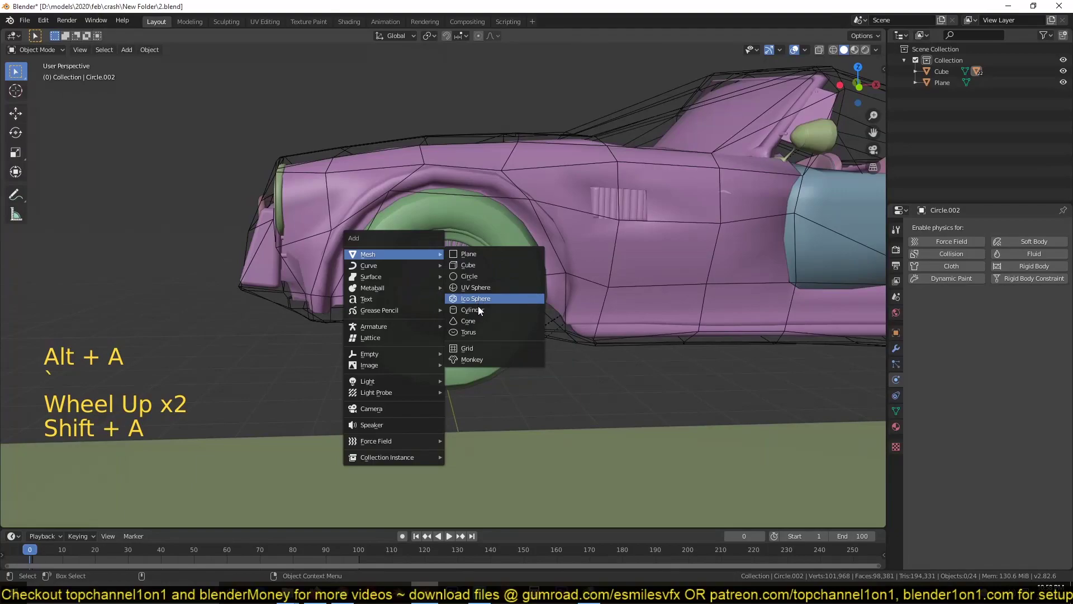
scroll(down, 3)
key(r)
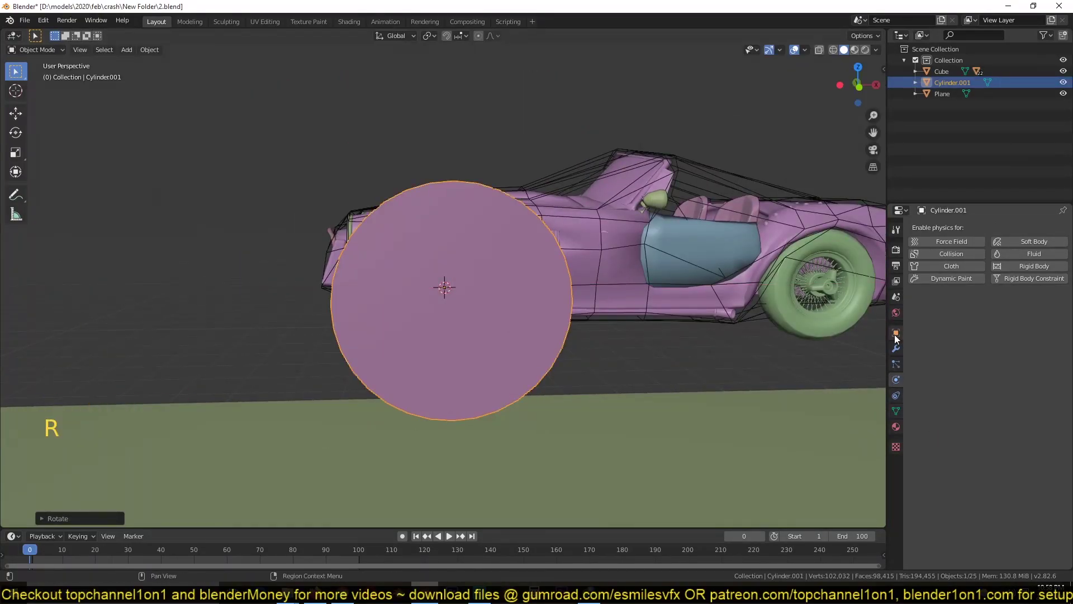
click(902, 334)
click(1001, 536)
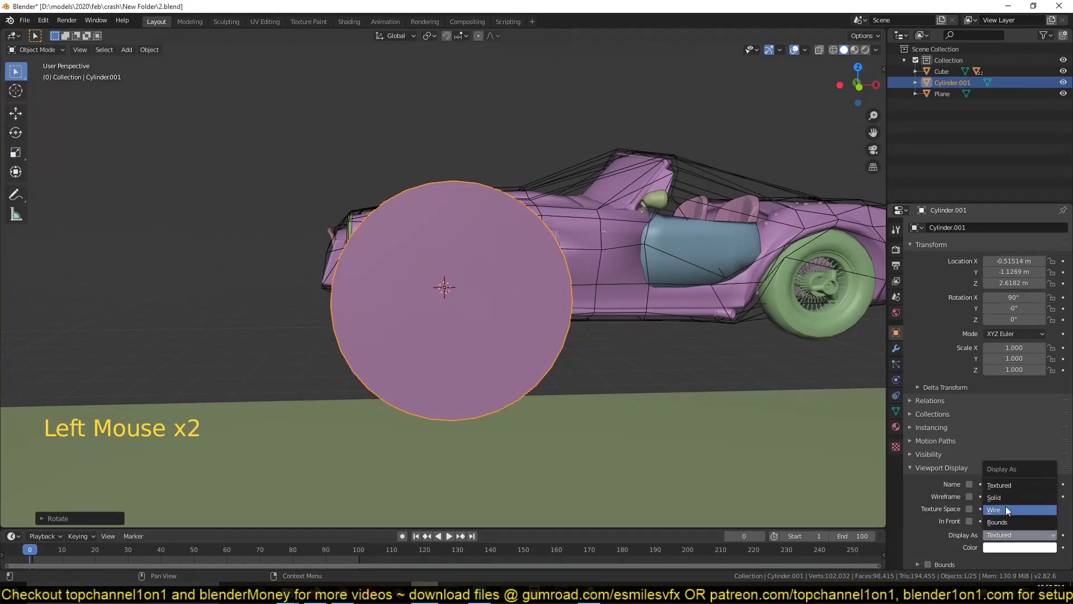
- Scale the cylinder thin along Y and down to the front wheel's size, checking from front and side views
key(`)
key(s)
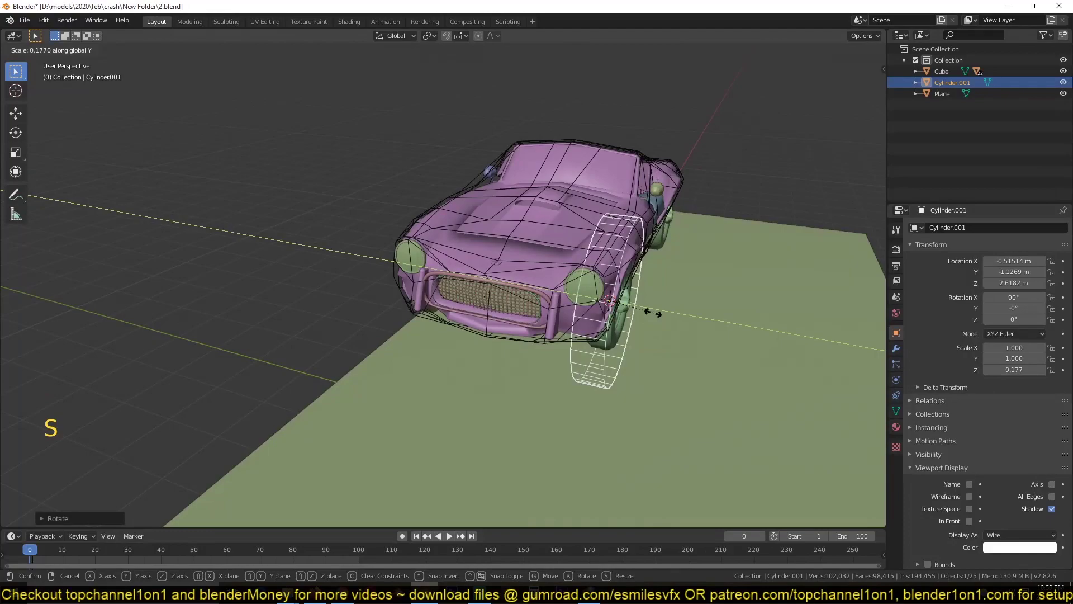
key(KP_3)
key(KP_1)
key(s)
key(`)
key(s)
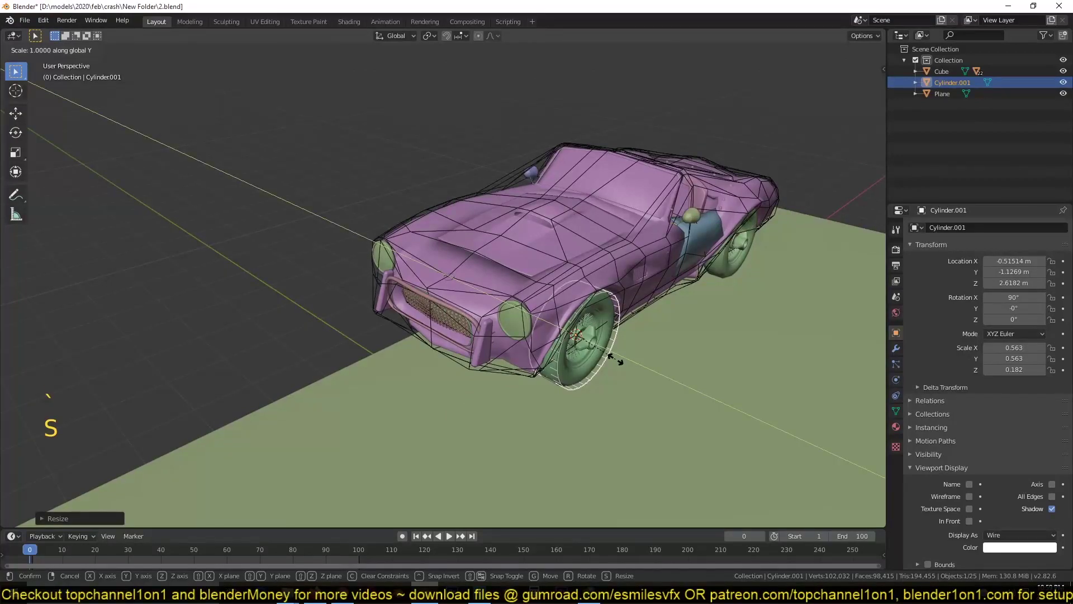
key(KP_1)
key(KP_Decimal)
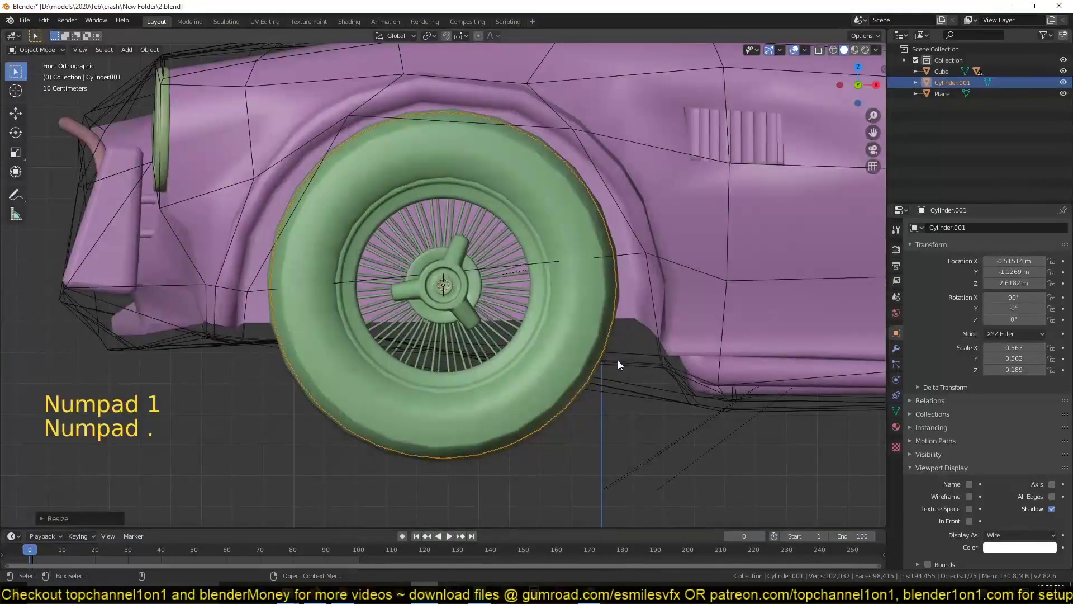
- Fine-tune the cylinder's scale on the wheel and play the animation to test it
key(s)
scroll(down, 3)
key(`)
key(space)
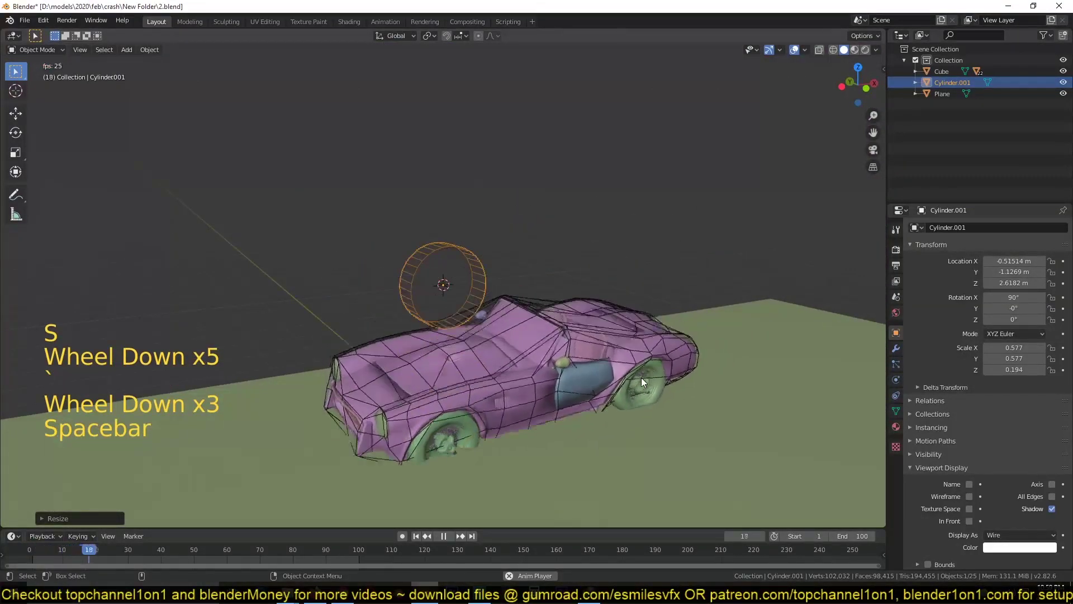
- Review the car body Cube's physics settings and replay the drop for comparison
key(Escape)
scroll(up, 3)
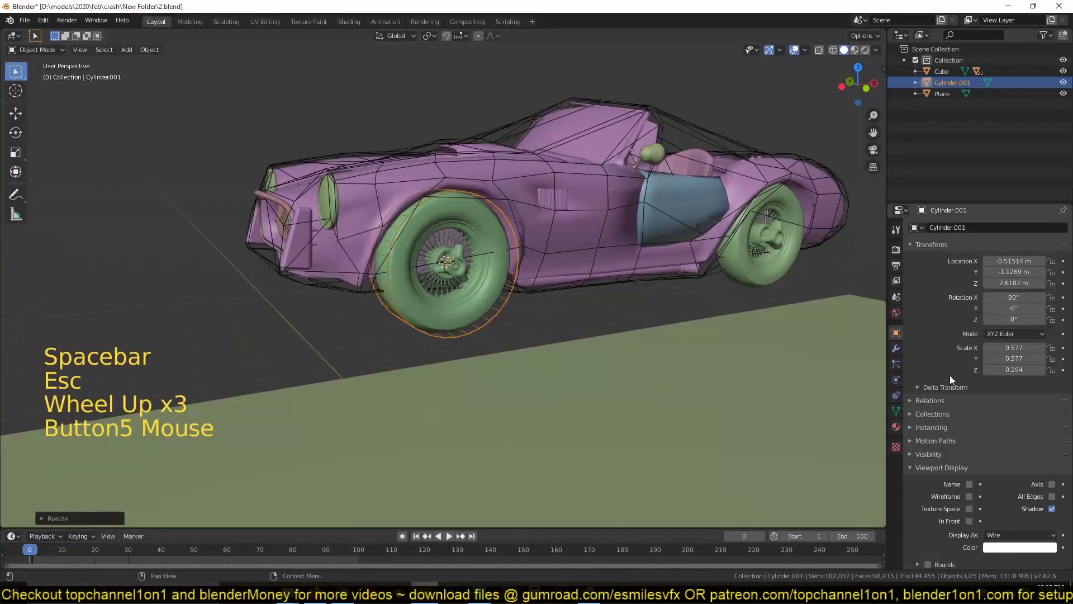
click(902, 384)
click(1042, 267)
scroll(down, 3)
key(space)
key(Escape)
key(`)
scroll(up, 3)
key(`)
click(433, 161)
scroll(down, 3)
key(space)
key(Escape)
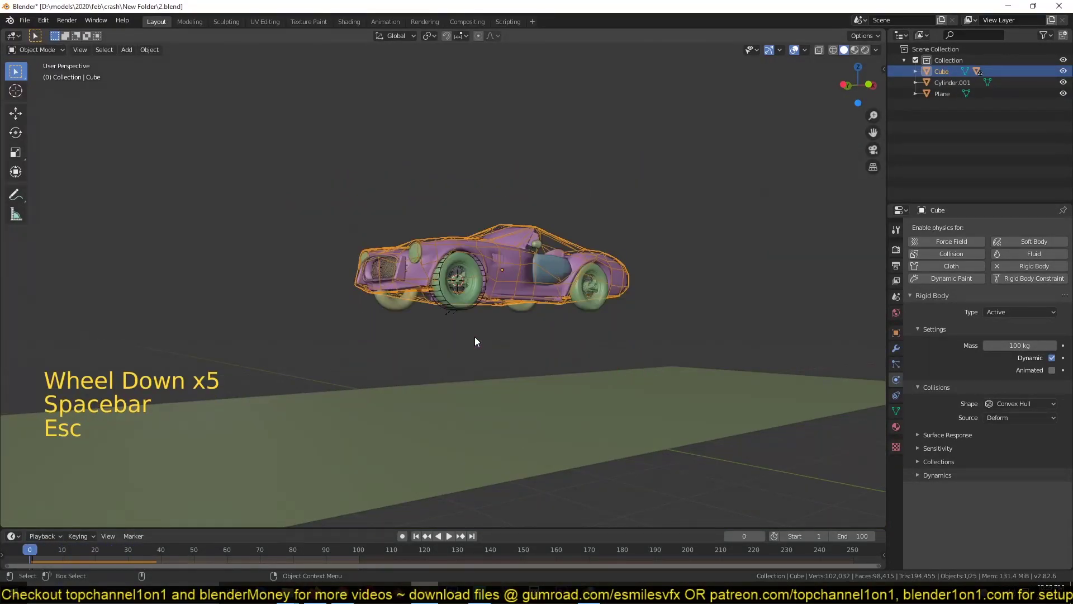
- Give Cylinder.001 an active convex-hull rigid body with mass 1 kg
scroll(up, 3)
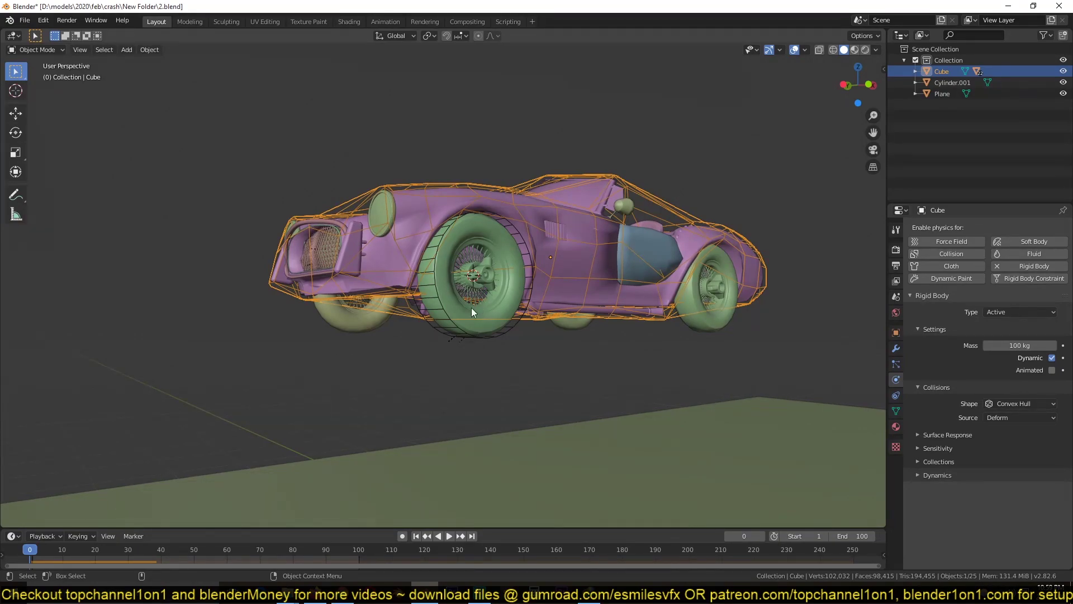
click(454, 334)
click(456, 352)
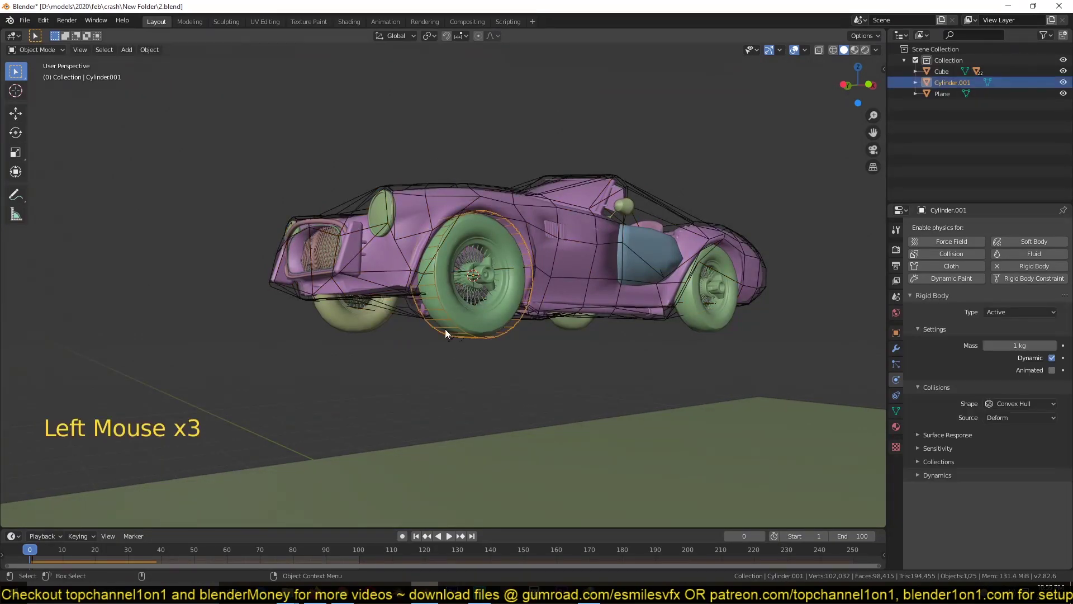
click(414, 188)
scroll(down, 3)
key(space)
key(Escape)
scroll(up, 3)
key(`)
click(440, 327)
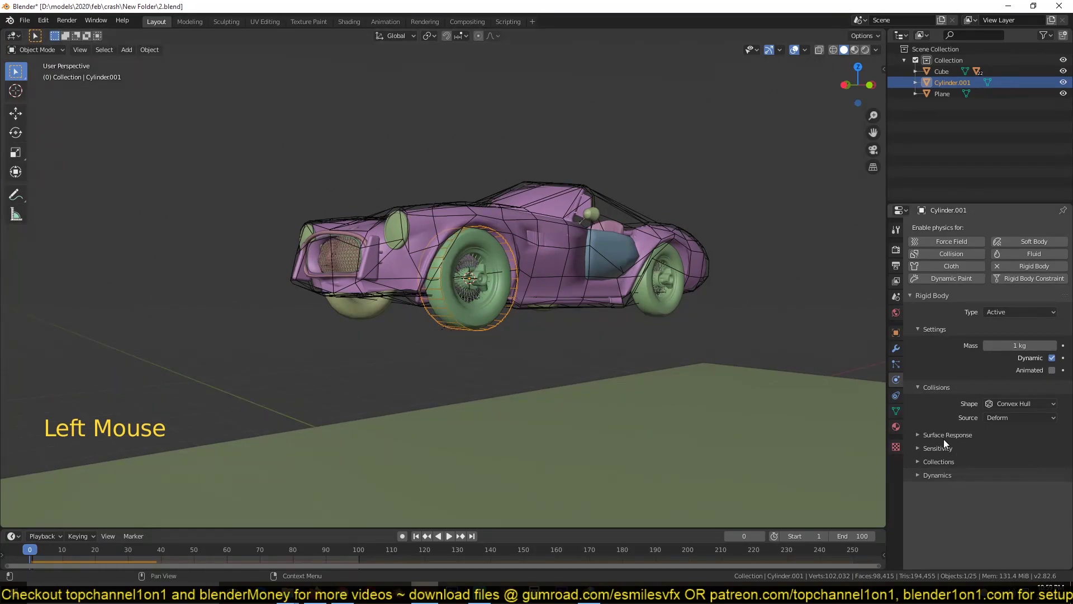
- Put the wheel cylinder in the second collision collection and play the simulation to test
click(947, 467)
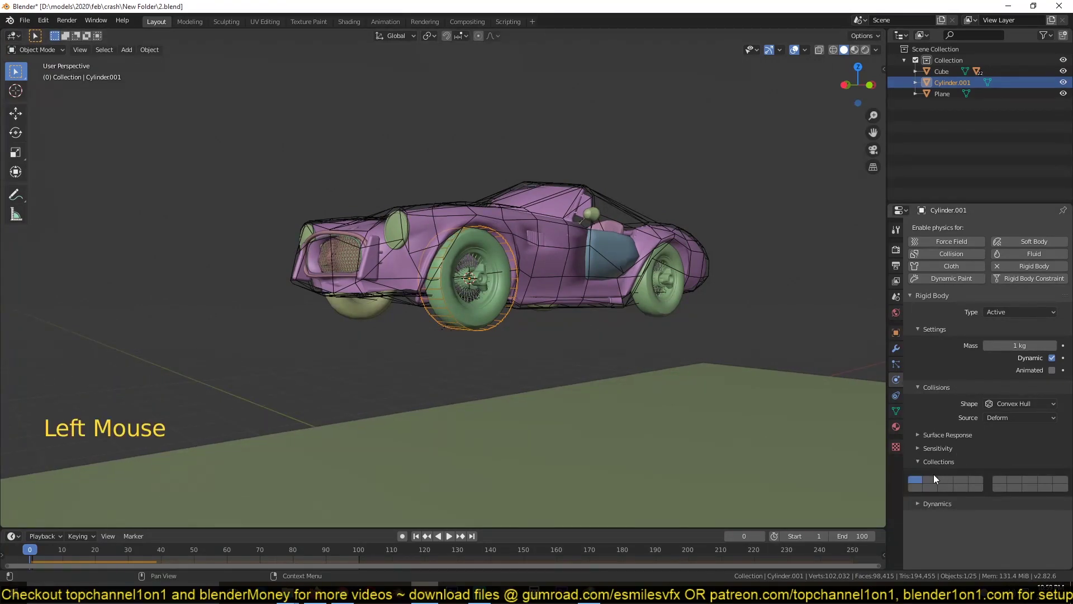
click(937, 480)
key(space)
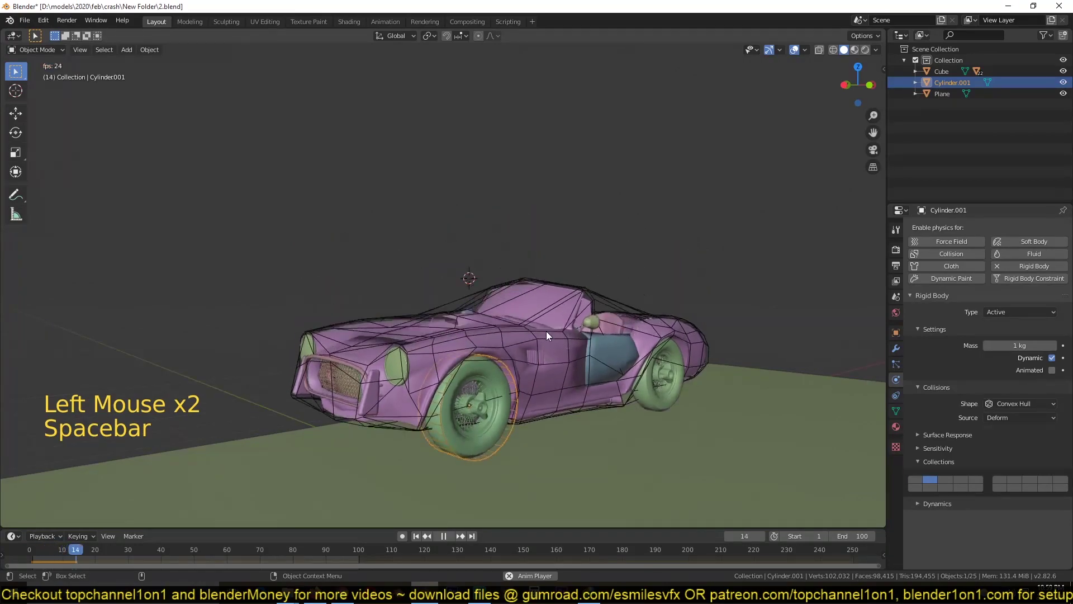
scroll(down, 3)
key(Escape)
key(space)
key(Escape)
- Enable the second collision collection on the ground Plane's rigid body and test playback
click(568, 317)
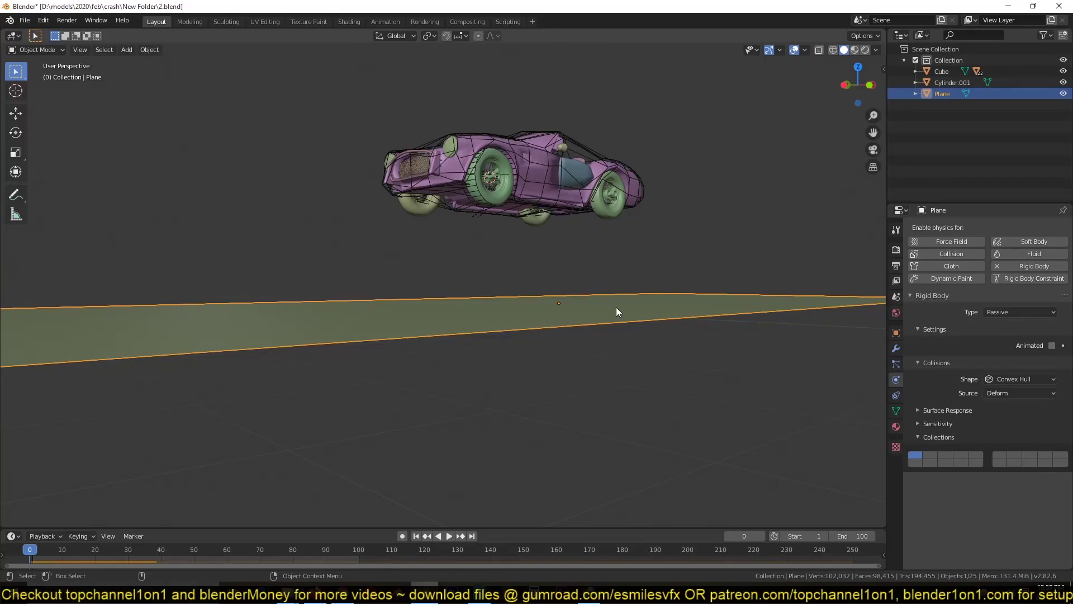
click(934, 458)
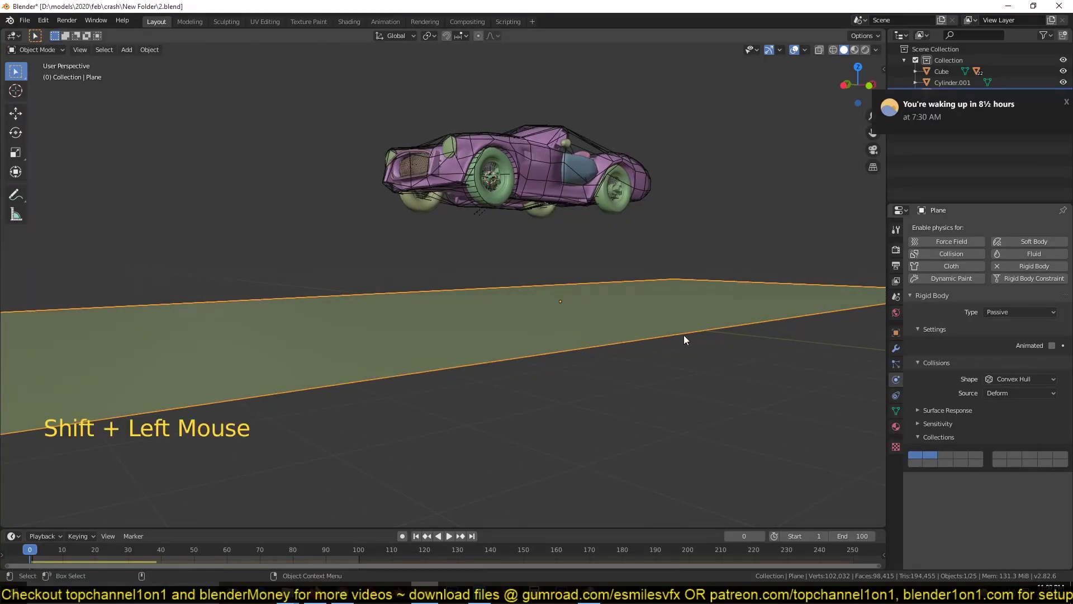
key(space)
key(Escape)
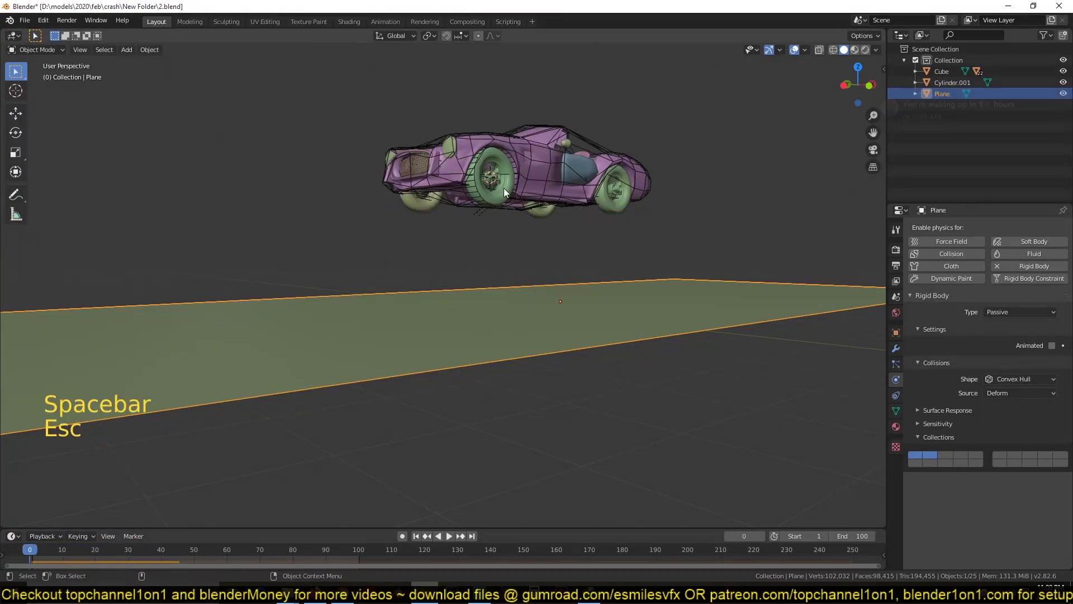
click(509, 218)
key(Escape)
scroll(up, 3)
scroll(up, 3)
- Parent the front wheel spokes to the wheel's rigid-body cylinder with Ctrl+P
click(544, 328)
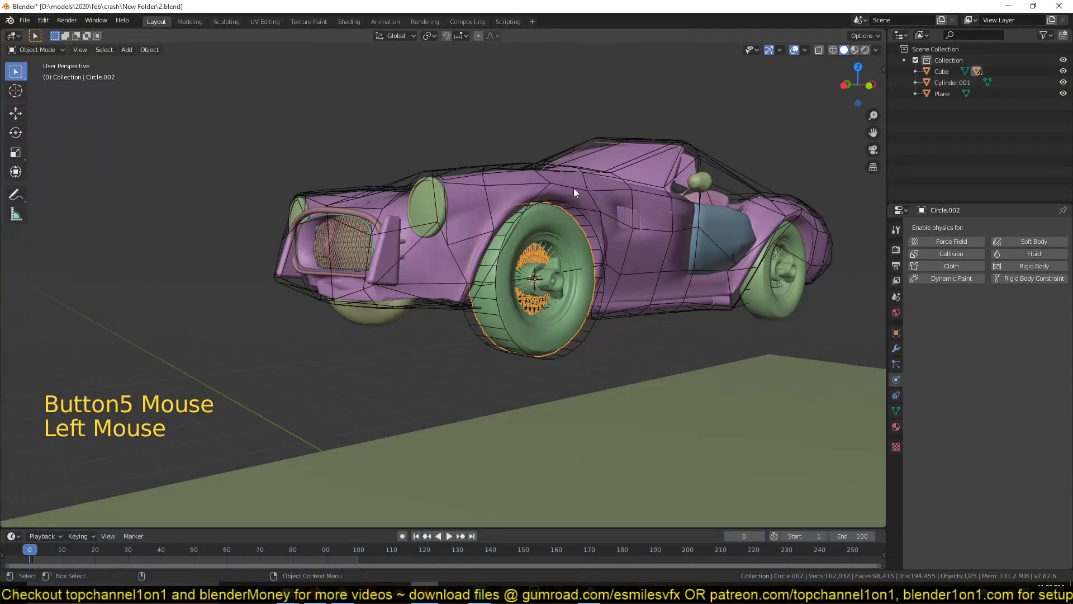
click(557, 166)
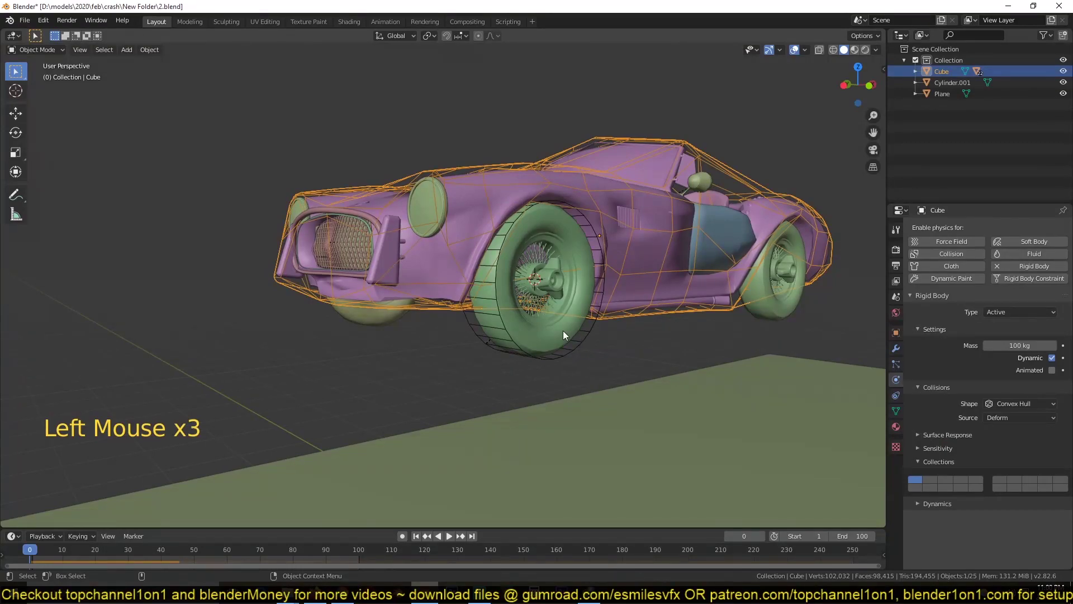
click(587, 349)
double_click(587, 349)
key(ctrl+p)
scroll(down, 3)
- Replay the simulation to check the parented wheel, then select the next front wheel part
key(space)
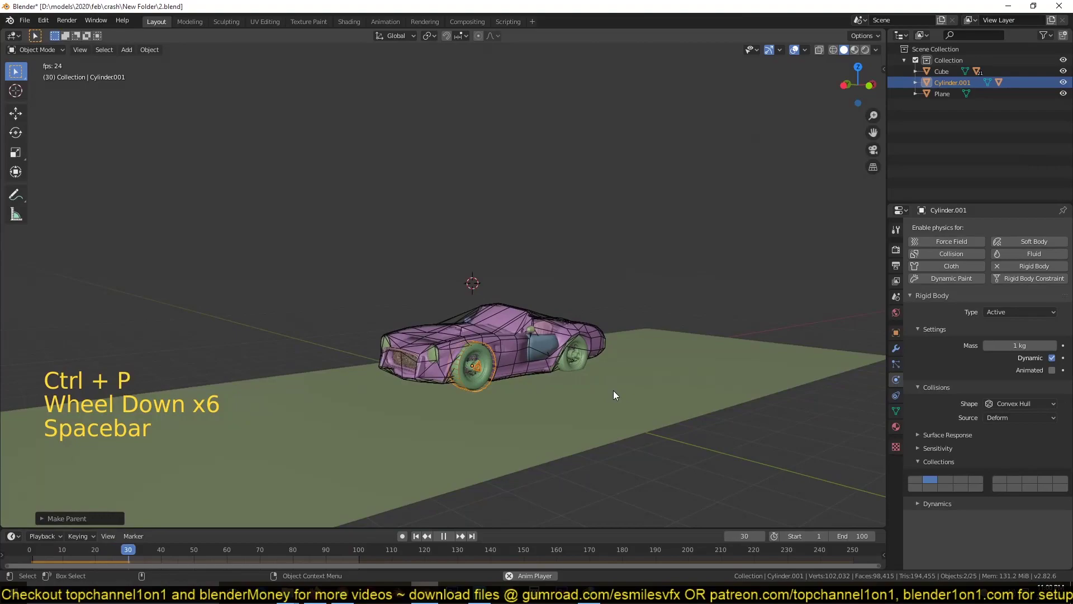
key(Escape)
key(space)
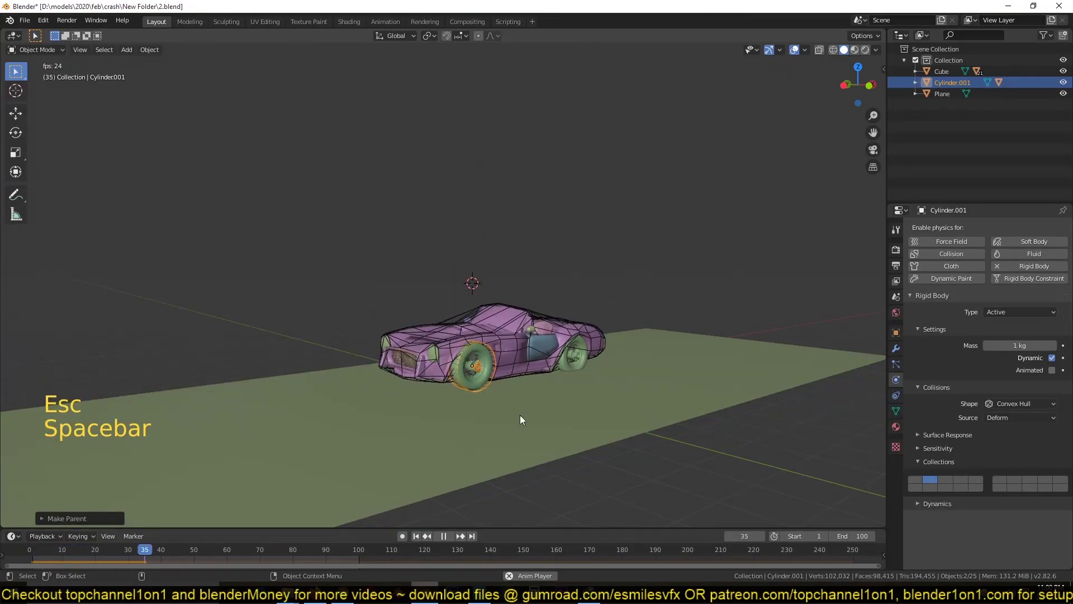
key(Escape)
click(555, 460)
scroll(up, 3)
click(550, 364)
key(`)
key(`)
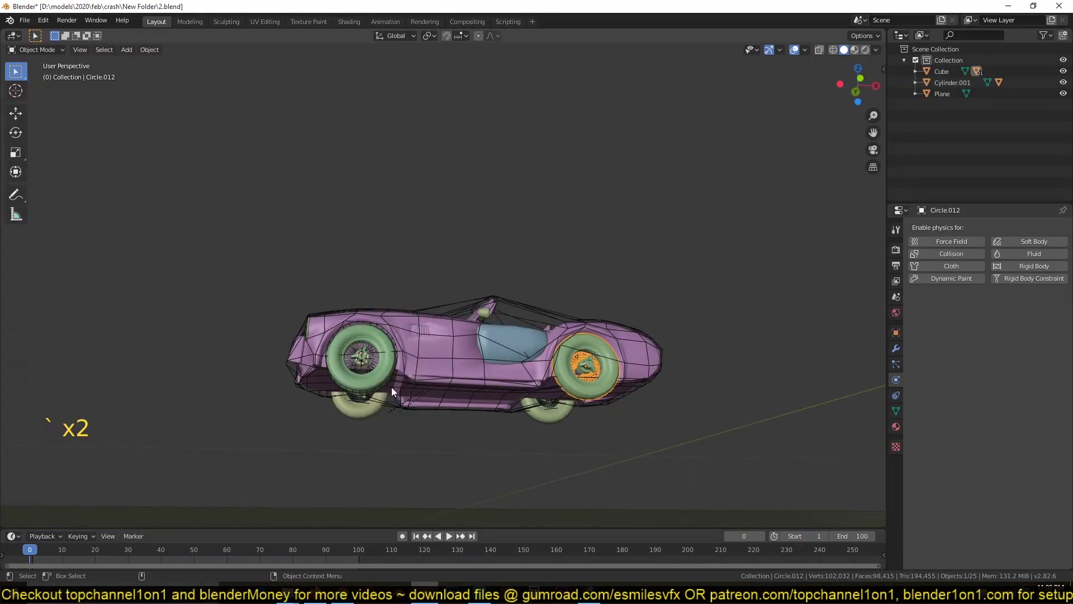
- Run the simulation once more from the current selection before adjusting the ground
scroll(up, 3)
scroll(down, 3)
key(`)
scroll(up, 3)
scroll(down, 3)
key(space)
key(Escape)
key(`)
- Tilt the ground Plane about 4 degrees around Y and replay the car drop onto it
click(669, 394)
scroll(down, 3)
key(r)
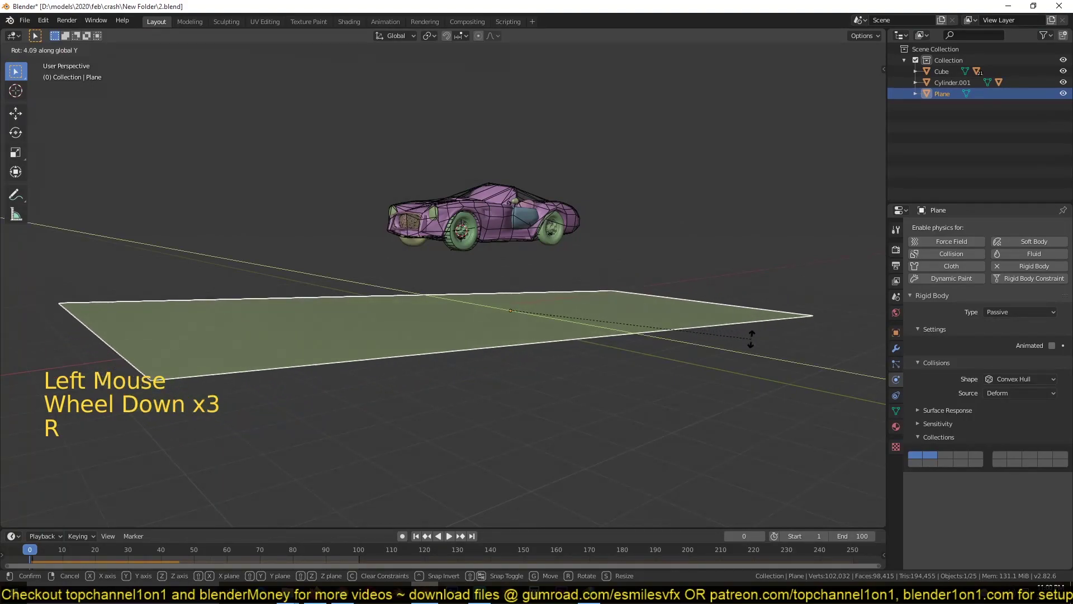
key(`)
key(space)
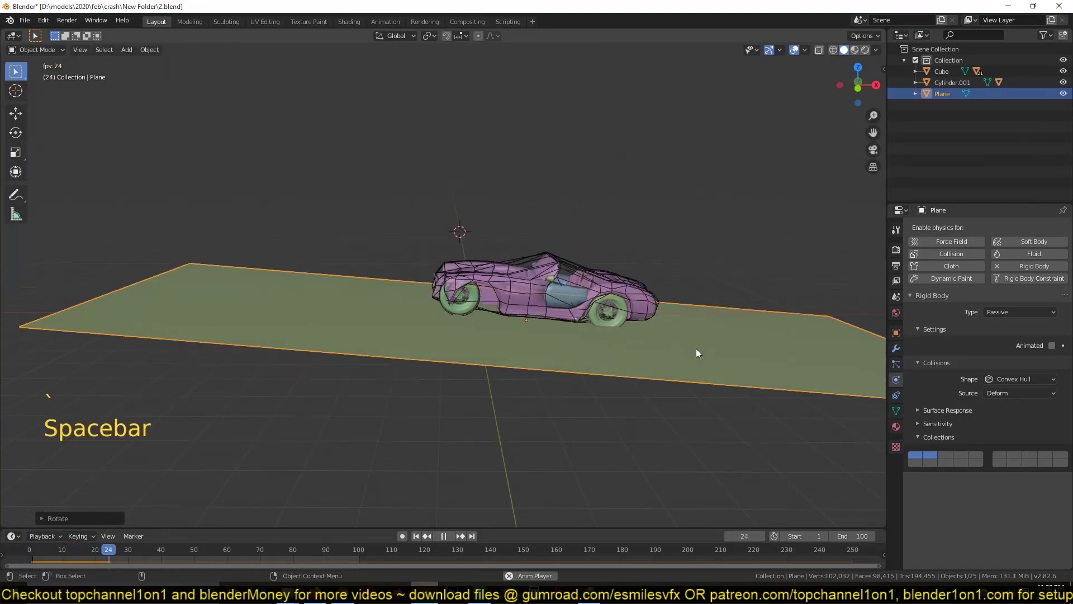
key(Escape)
scroll(up, 3)
key(`)
key(space)
key(Escape)
key(space)
key(Escape)
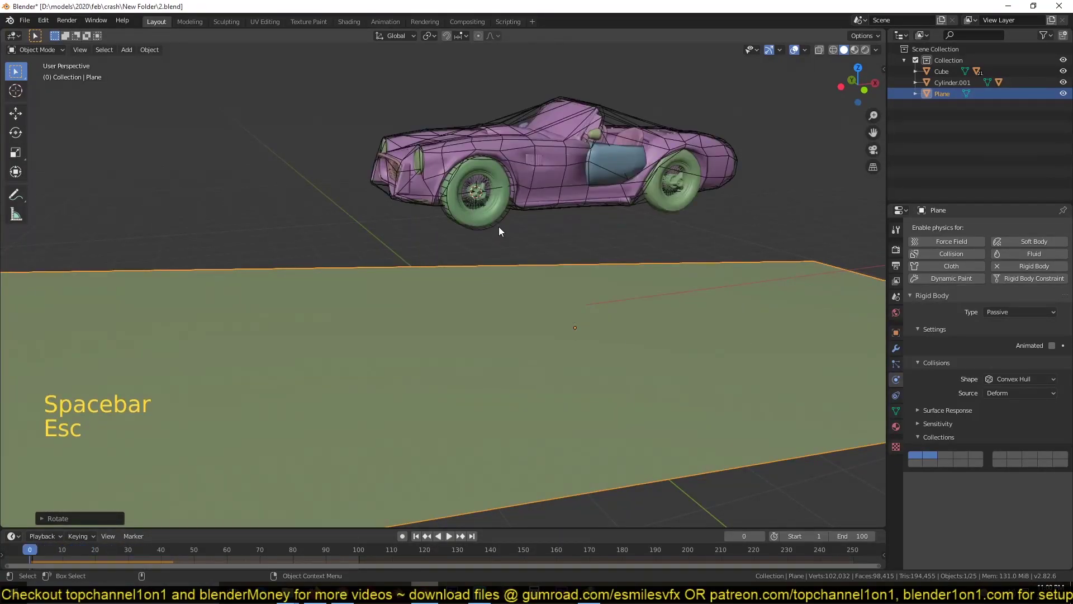
- Apply transforms on the wheel cylinder with Ctrl+A and replay the simulation
click(506, 223)
key(ctrl+a)
key(space)
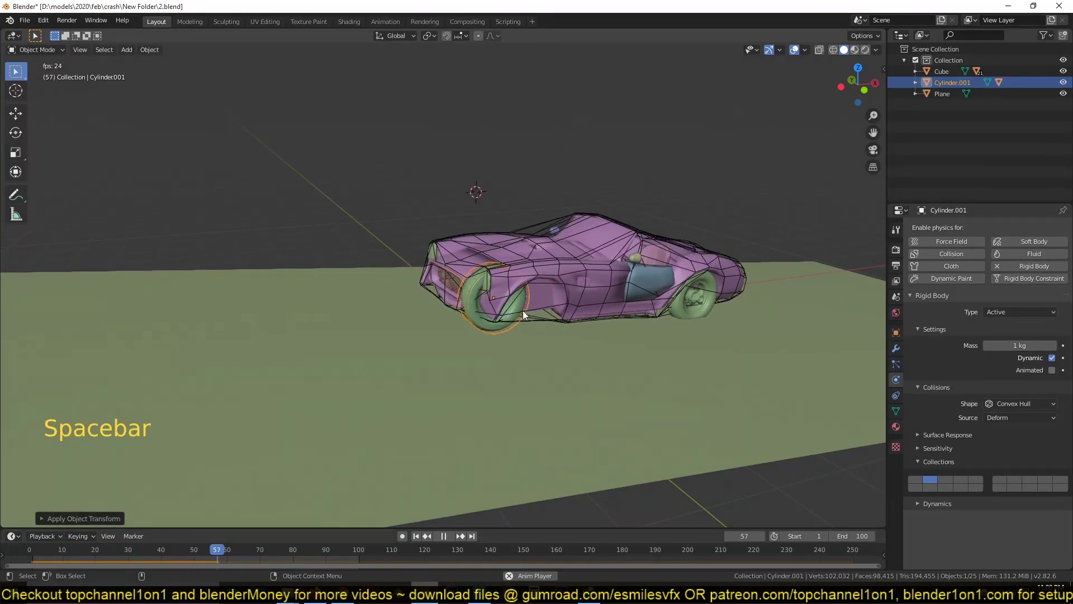
key(Escape)
key(space)
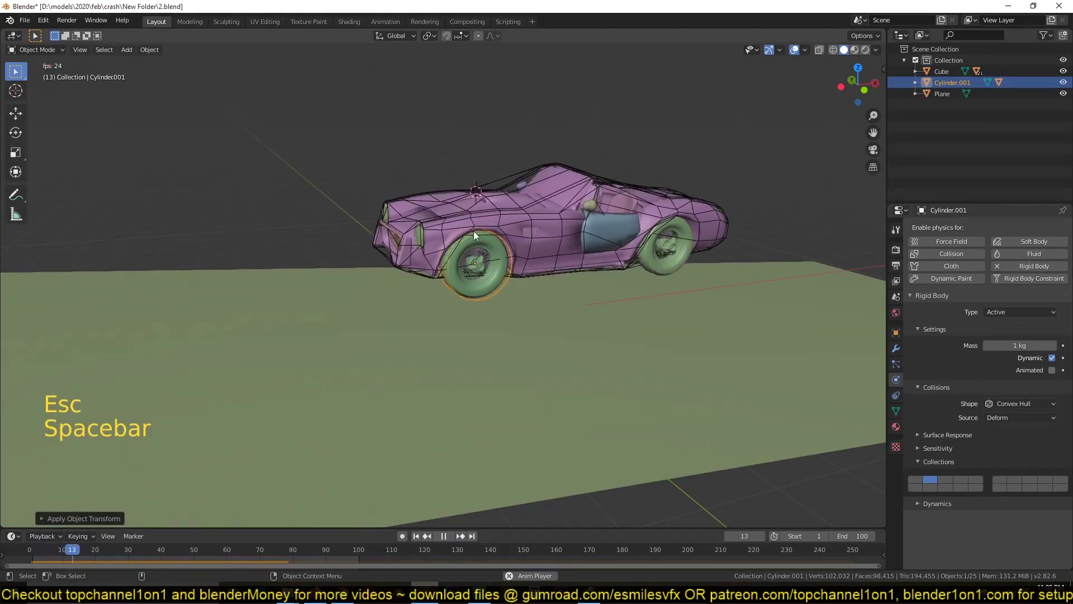
key(Escape)
- Apply transforms on the car body Cube and watch the drop again
click(504, 125)
key(ctrl+a)
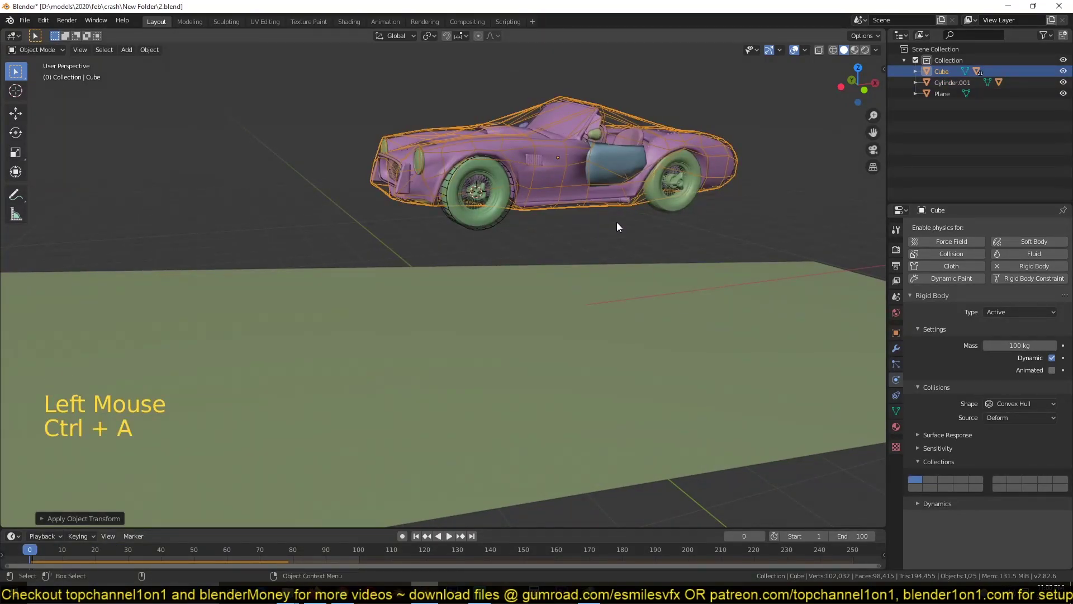
key(space)
key(Escape)
scroll(up, 3)
scroll(down, 3)
key(space)
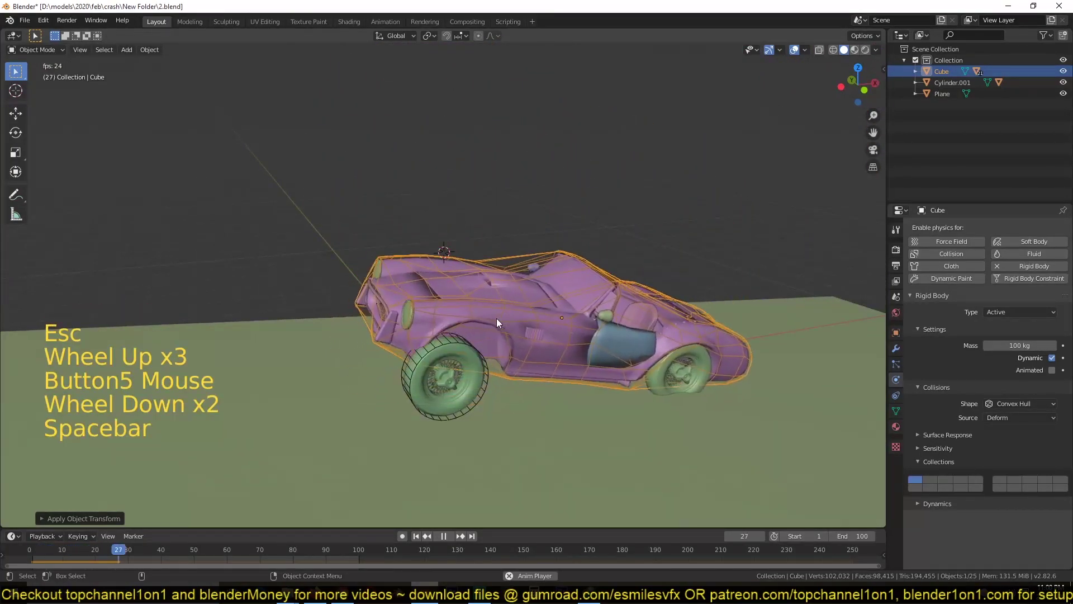
key(Escape)
click(520, 146)
scroll(up, 3)
scroll(up, 3)
key(`)
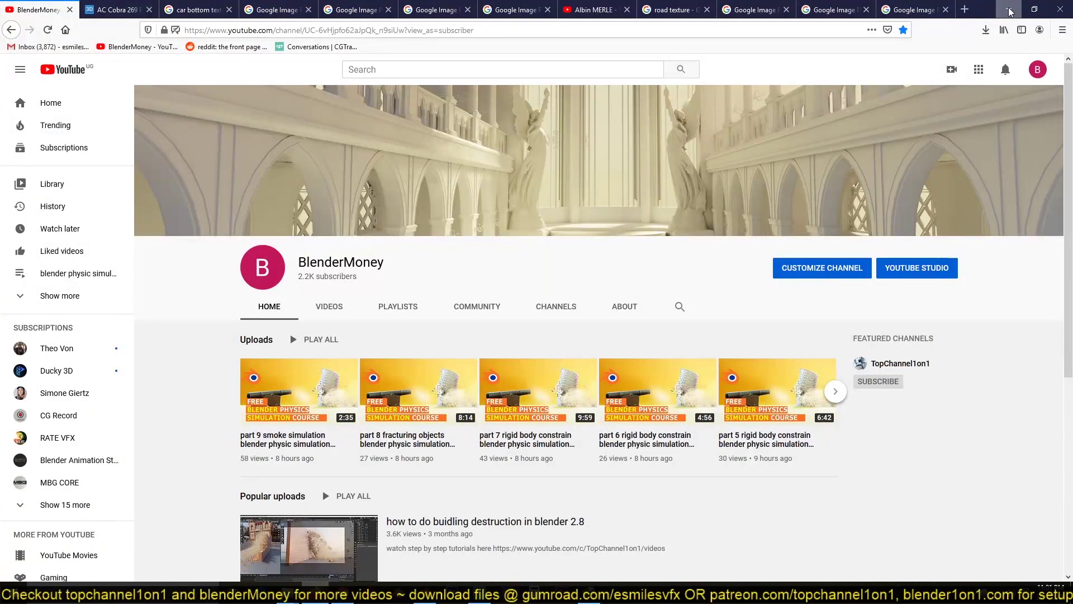
click(492, 298)
- Add an Empty at the wheel centre in front view and give it a Hinge rigid body constraint
key(KP_1)
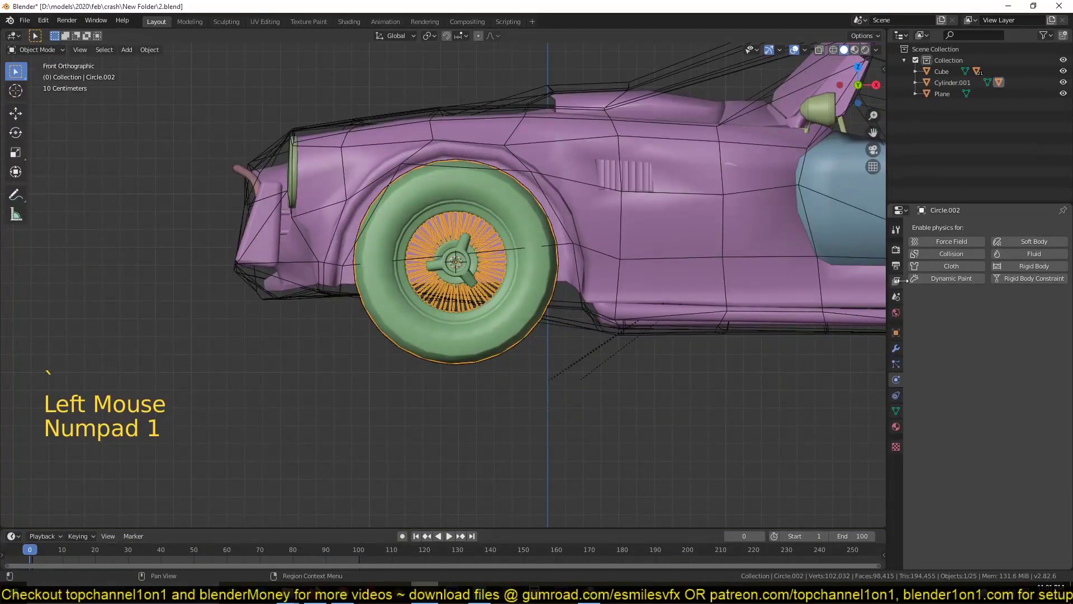
key(shift+a)
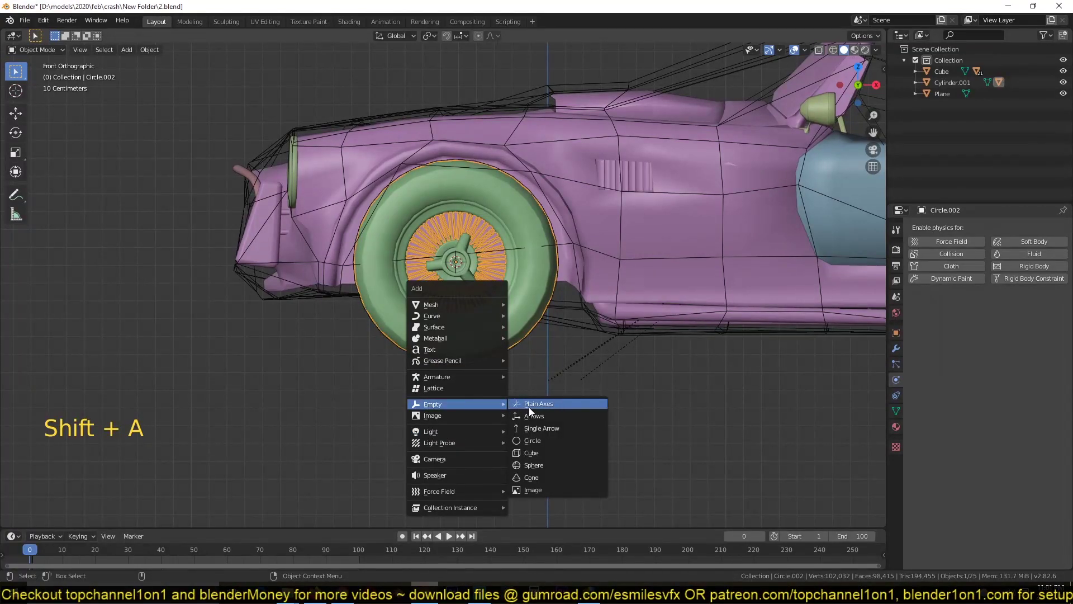
scroll(down, 3)
key(s)
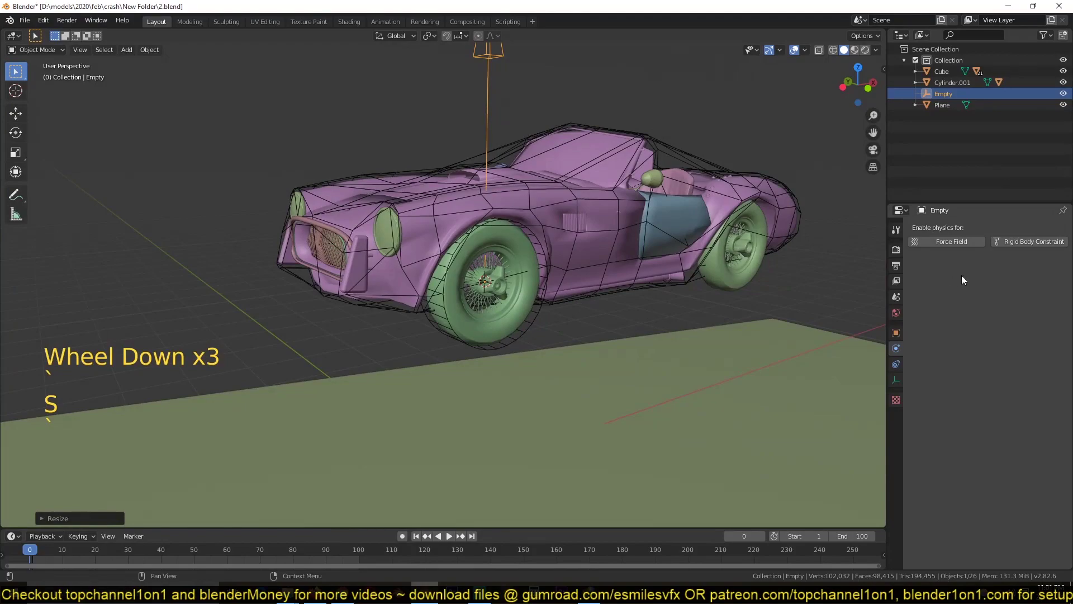
click(1046, 248)
click(1015, 280)
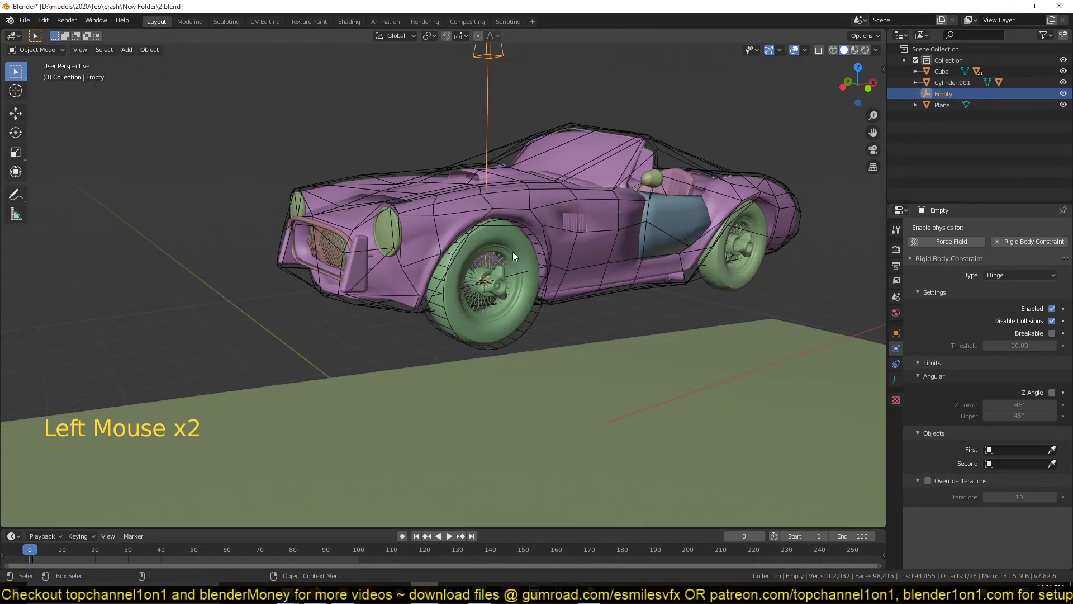
key(r)
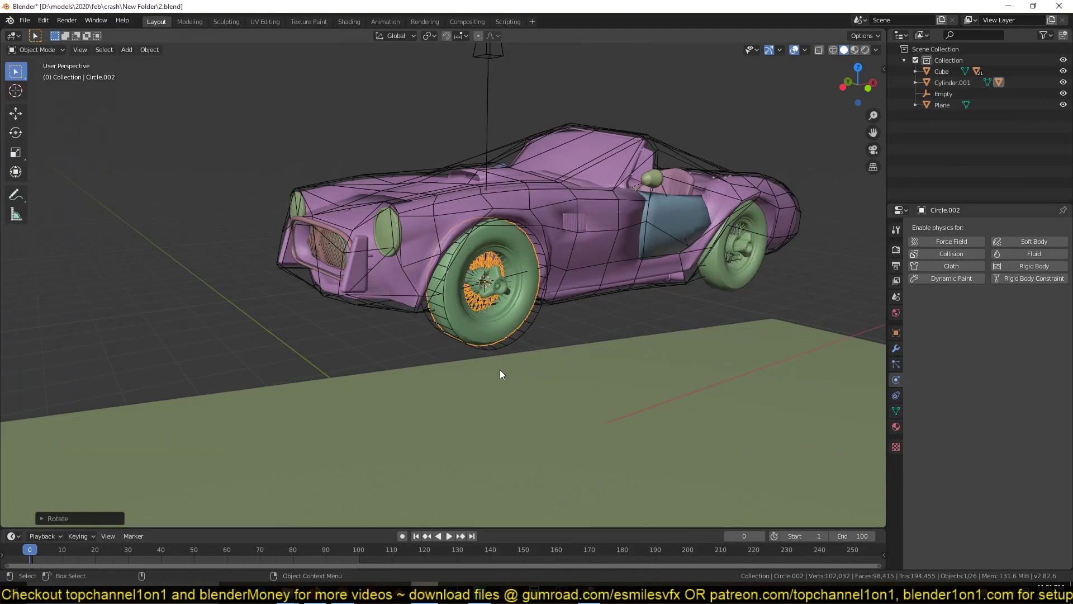
- Set the hinge's first object to Cube and eyedrop the wheel Cylinder.001 as the second
click(487, 113)
click(495, 118)
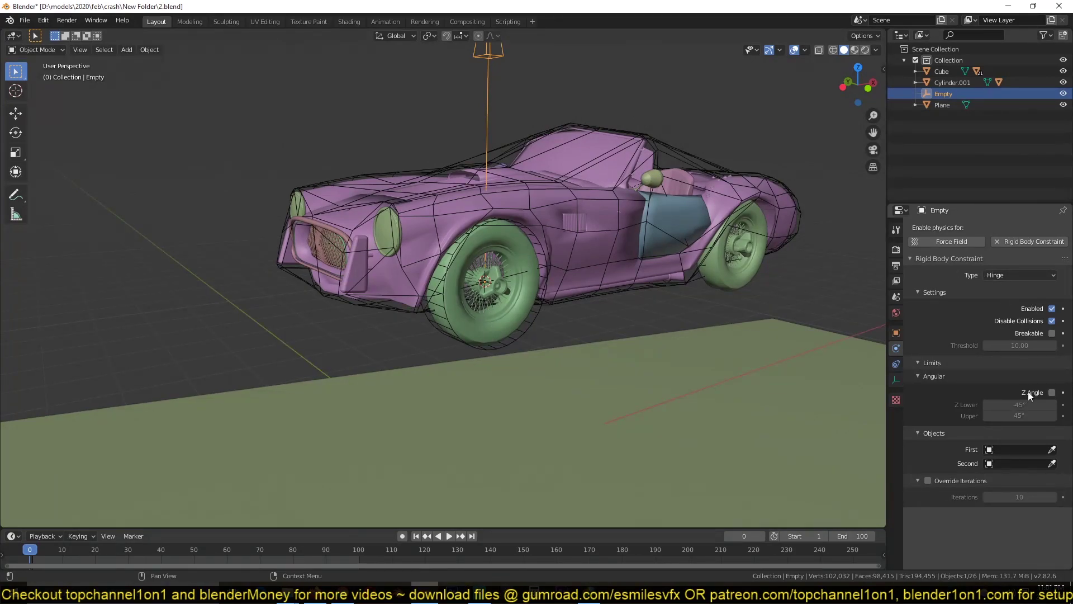
click(1061, 453)
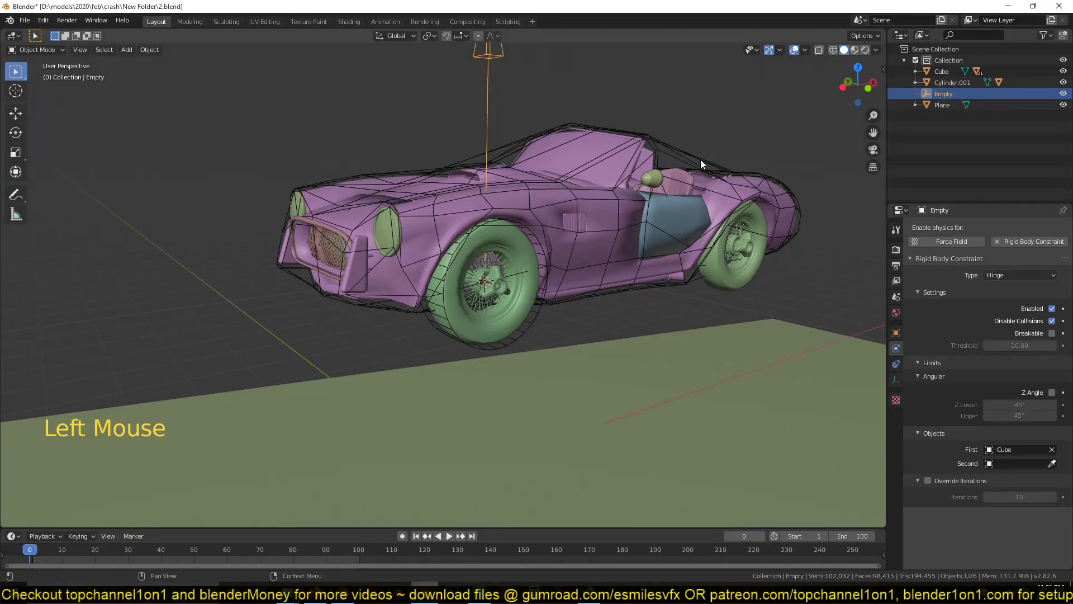
click(1055, 472)
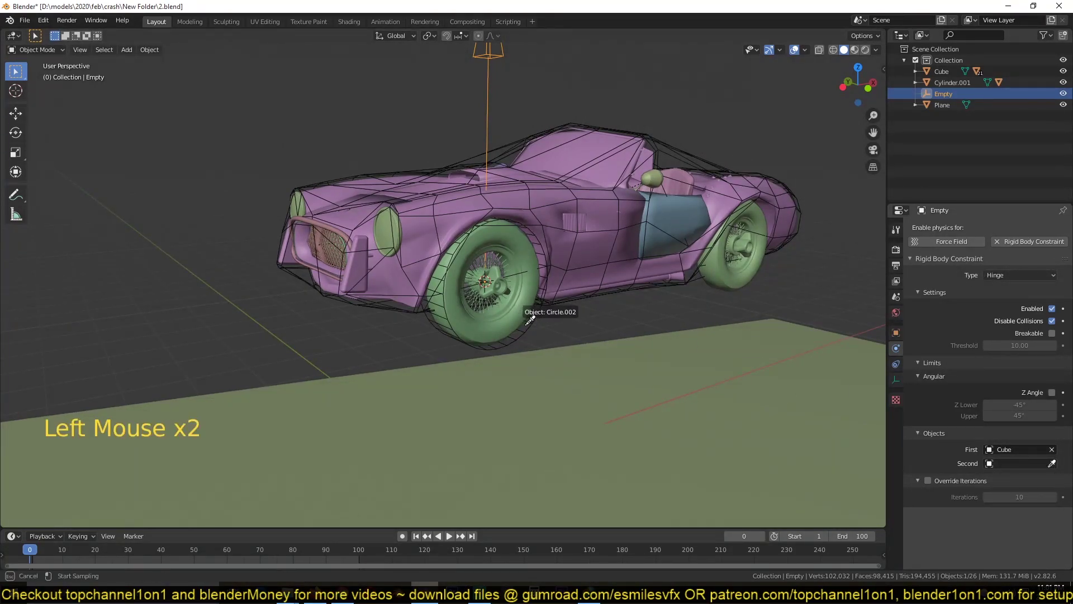
scroll(down, 3)
- Play the drop, then rotate the hinge Empty 90 degrees about X so the wheel spins on its axle
key(`)
key(space)
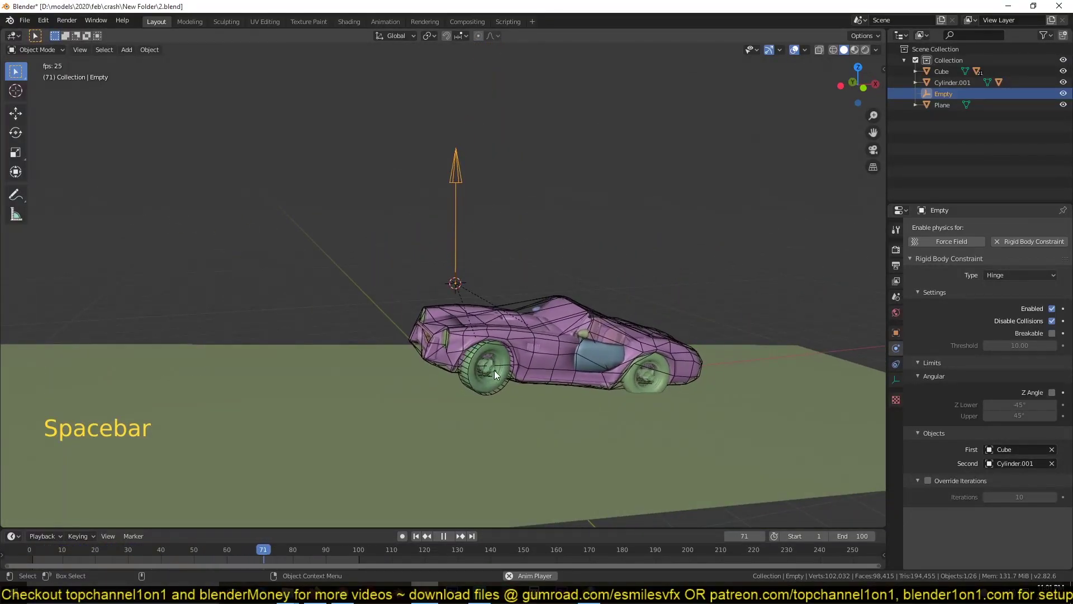
key(Escape)
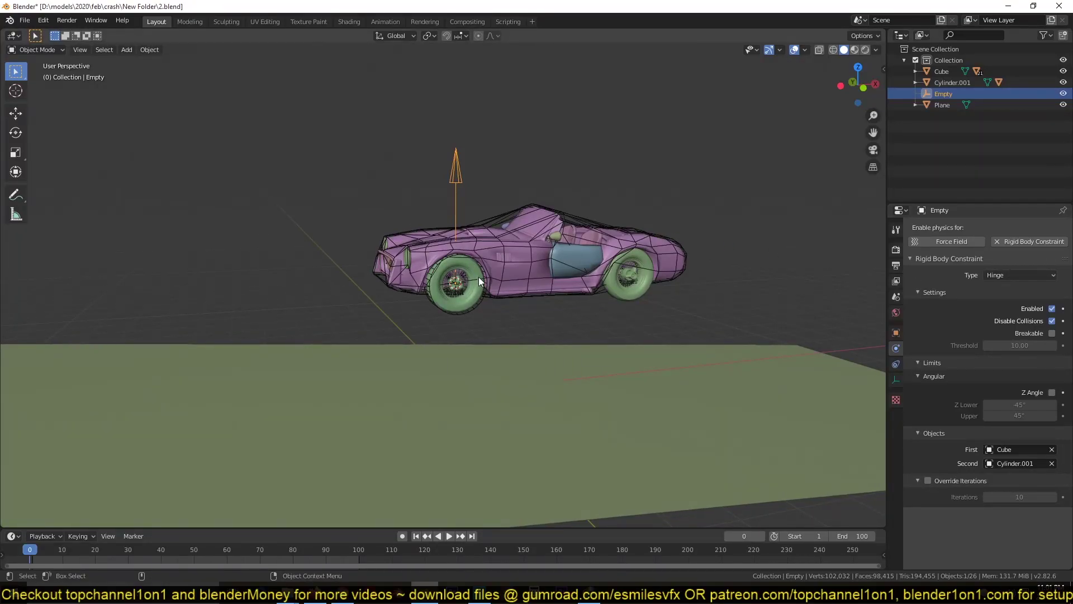
key(r)
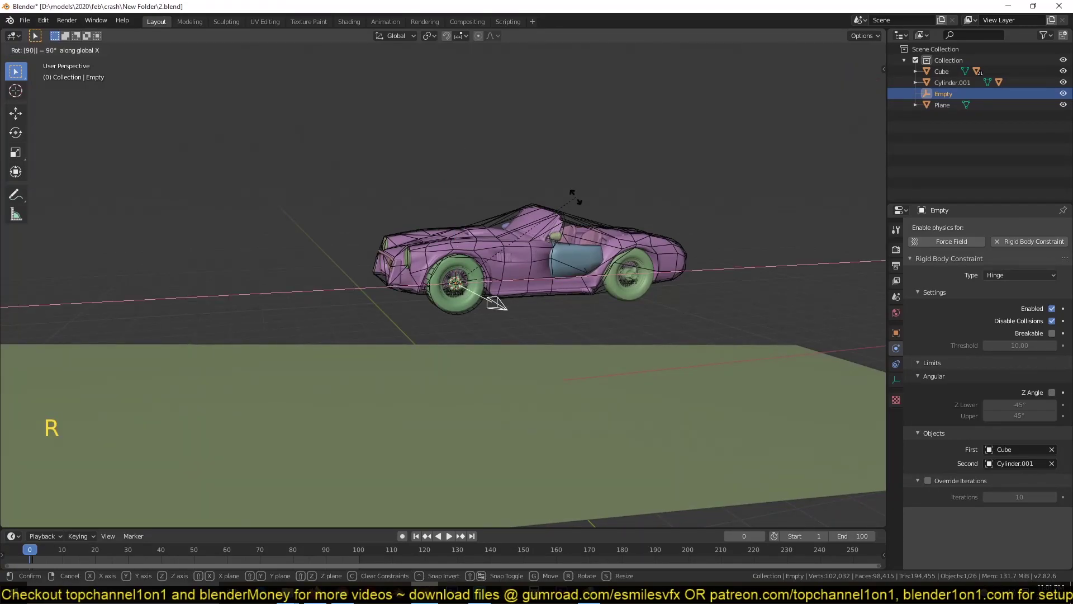
- Replay the simulation with the corrected hinge and select the extra wheel part Circle.012
key(space)
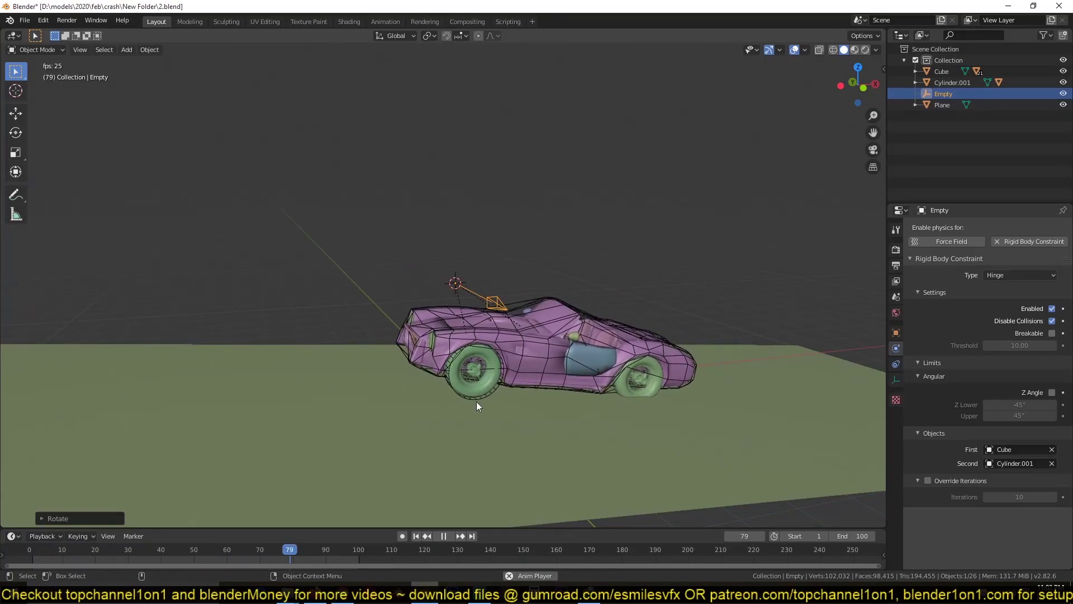
key(Escape)
key(space)
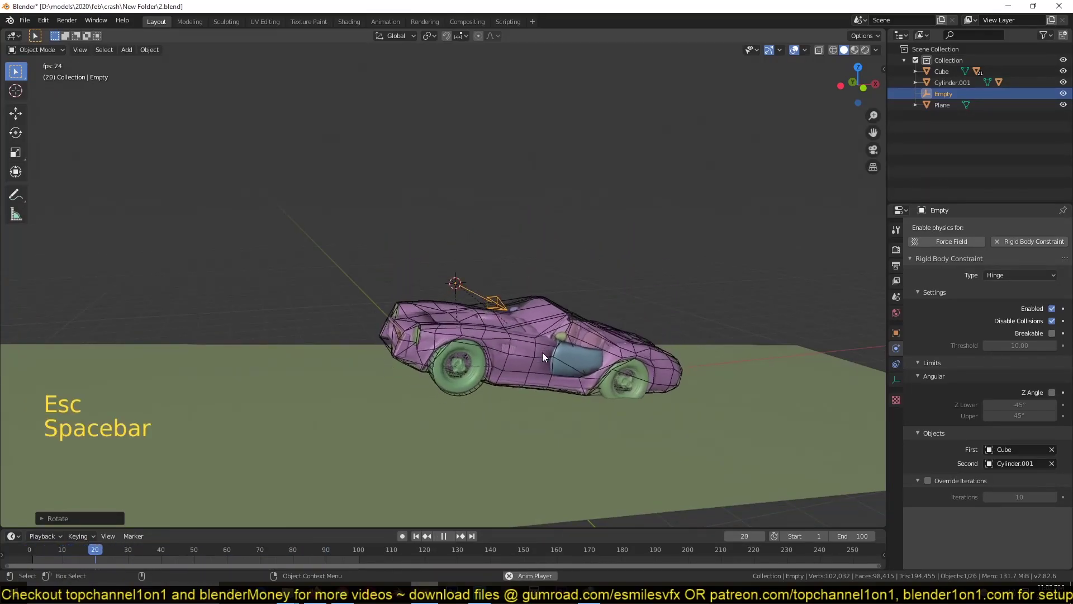
key(Escape)
scroll(up, 3)
key(`)
click(665, 371)
- Delete Circle.012, select the wheel with its hinge Empty and view the car in front wireframe
key(x)
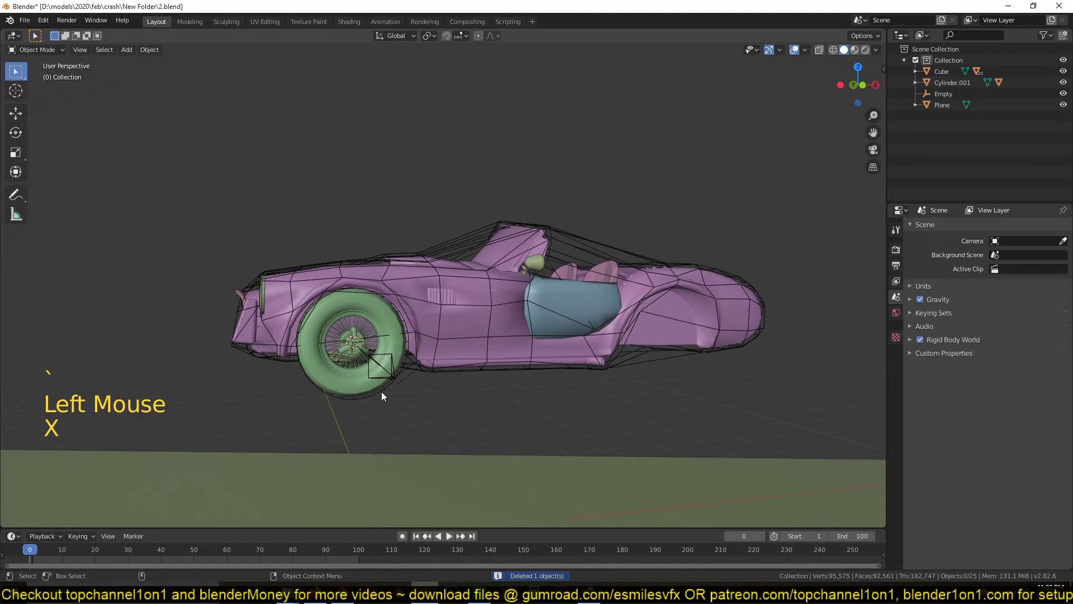
click(383, 397)
click(364, 385)
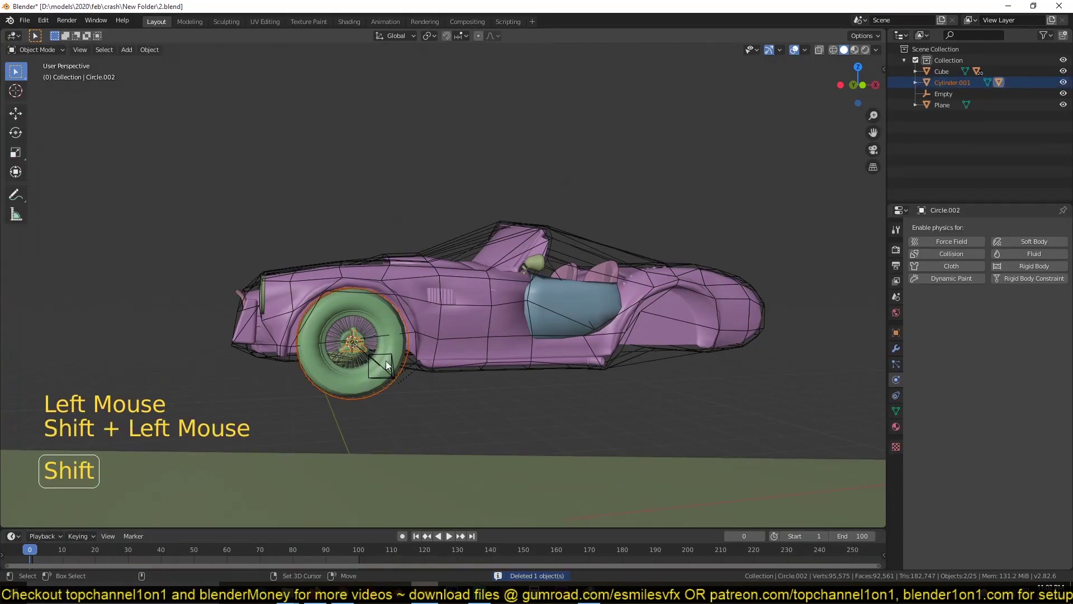
double_click(394, 378)
key(`)
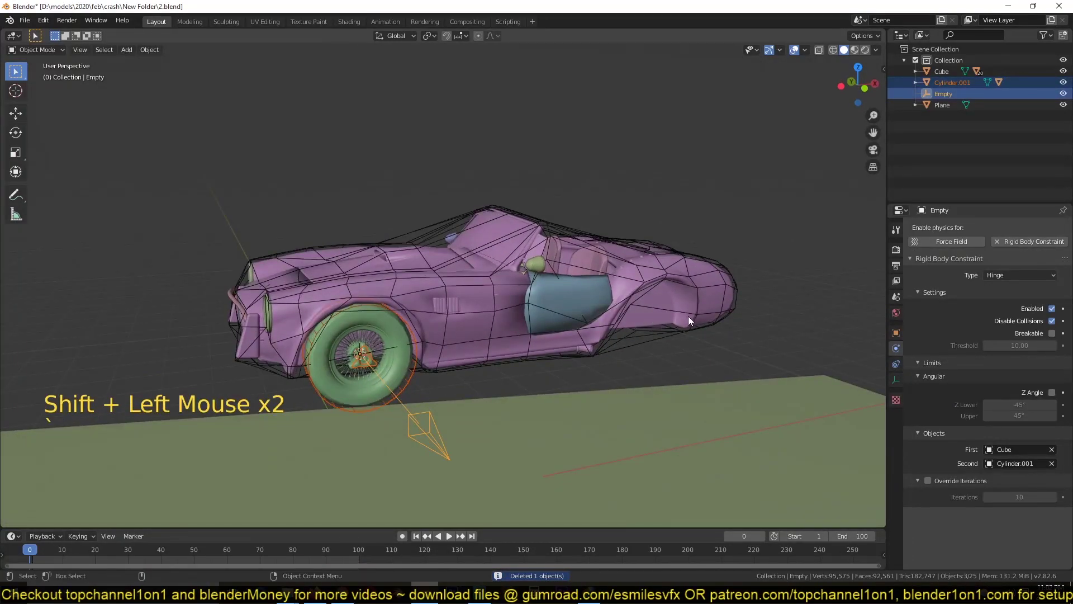
key(z)
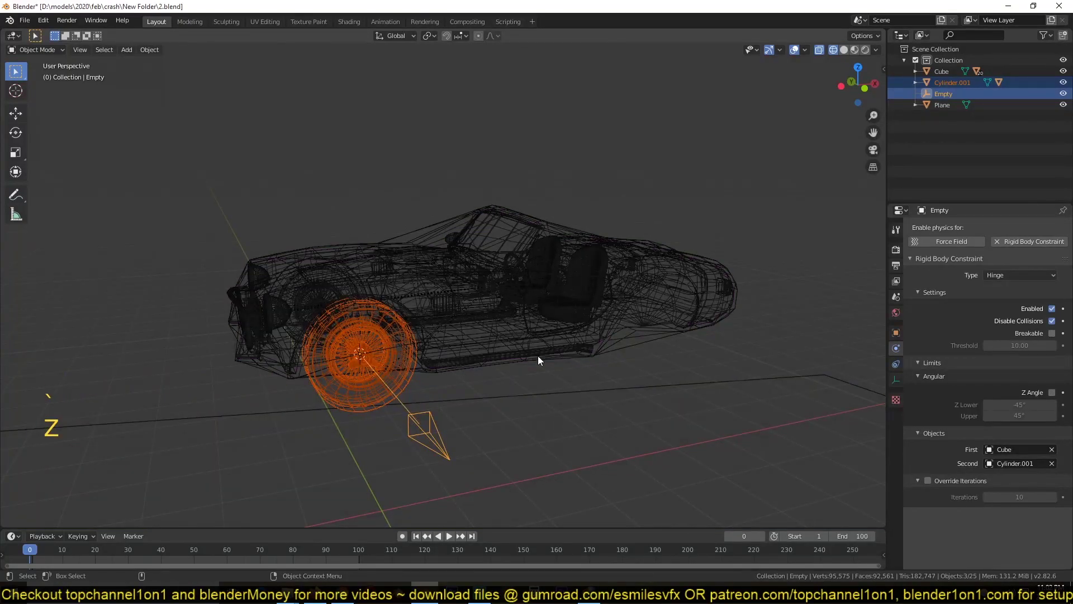
key(KP_1)
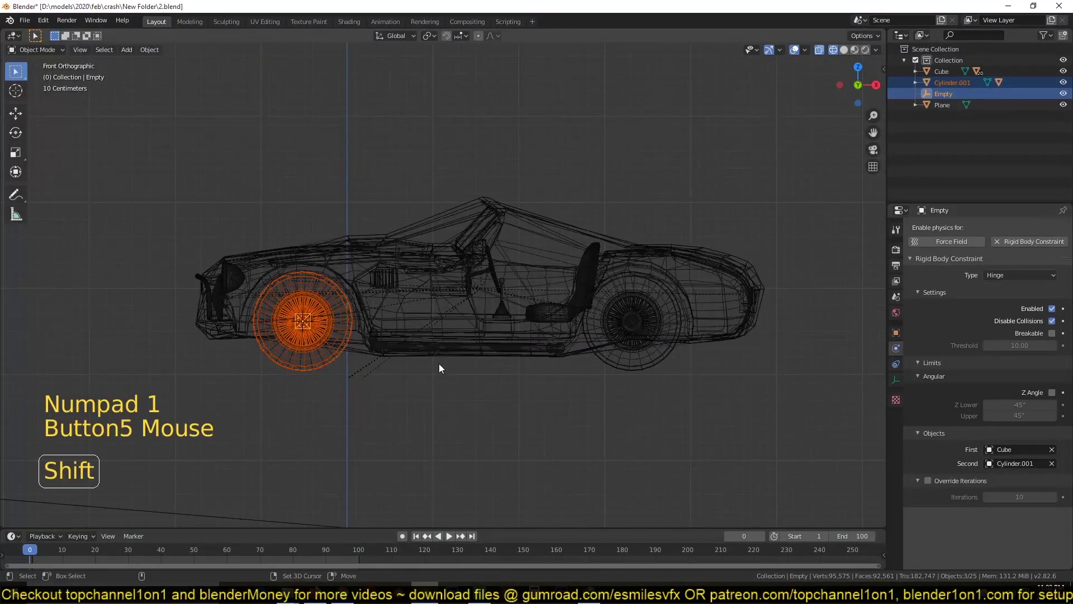
- Duplicate the wheel and hinge along X to the next wheel, hinging Cube to Cylinder.002, and test it
key(shift+d)
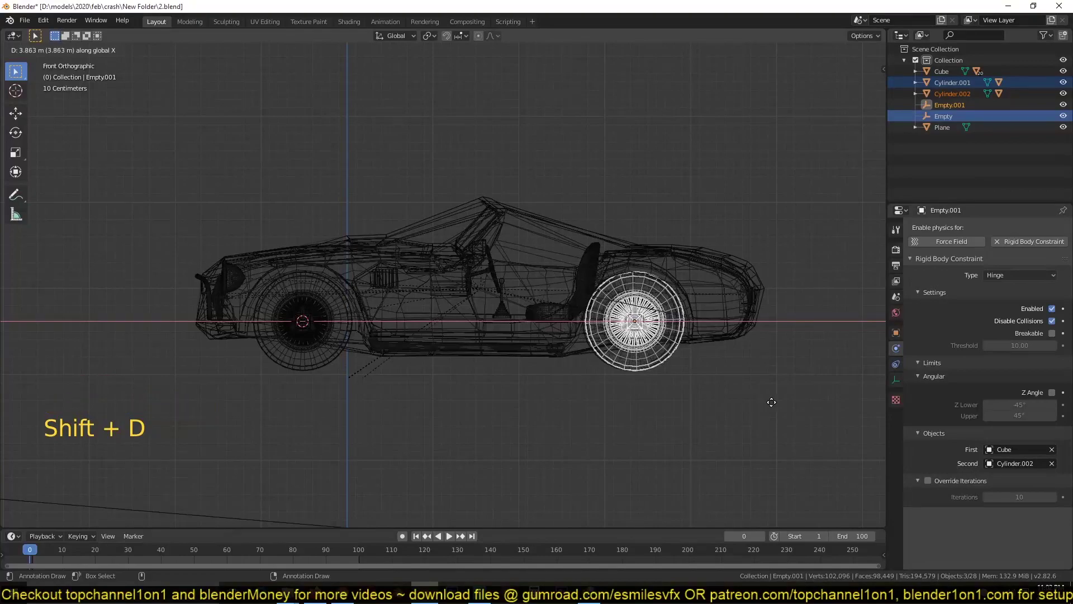
key(z)
key(`)
key(`)
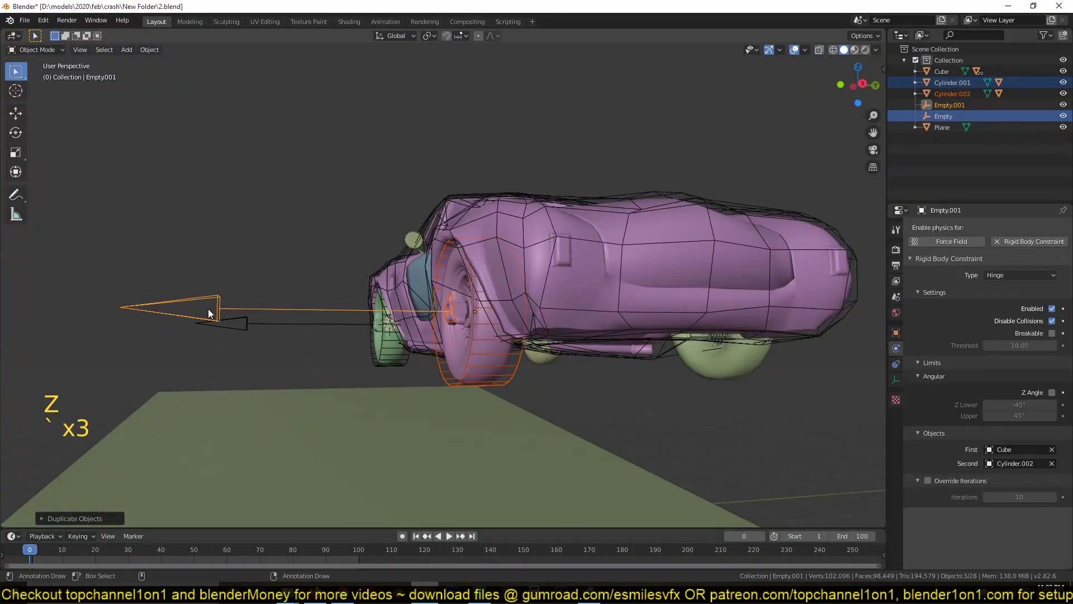
key(`)
scroll(down, 3)
key(space)
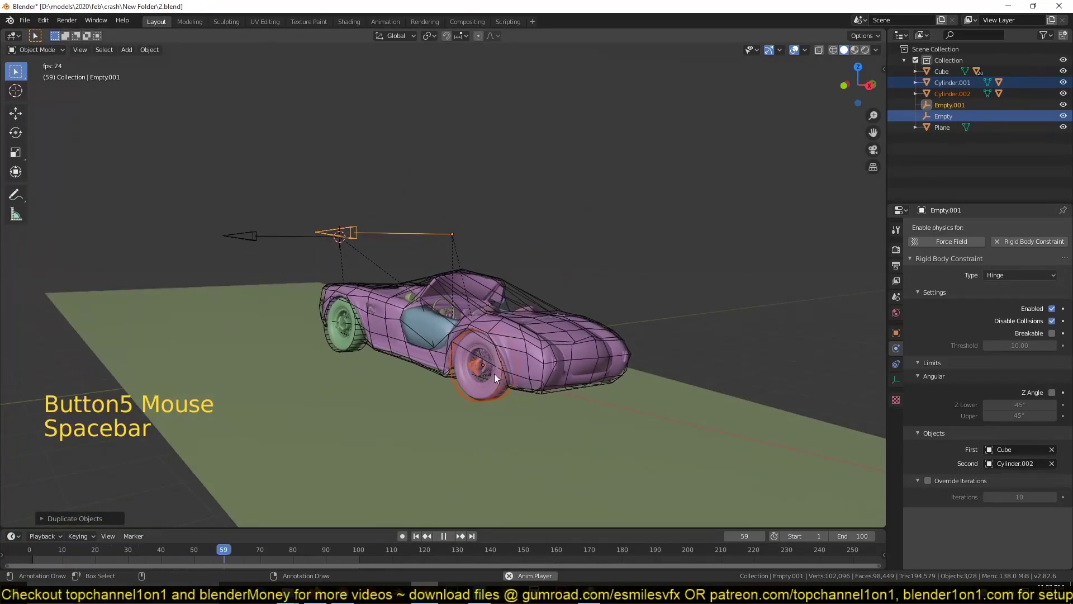
key(Escape)
- Select the new wheel cylinder together with its hinge Empty for the next copy
scroll(up, 3)
click(290, 243)
click(277, 242)
key(alt+a)
key(`)
click(255, 261)
- In top view duplicate the wheel and hinge along Y to Cylinder.003 and rotate the hinge 180°
scroll(up, 3)
scroll(down, 3)
key(KP_7)
key(shift+d)
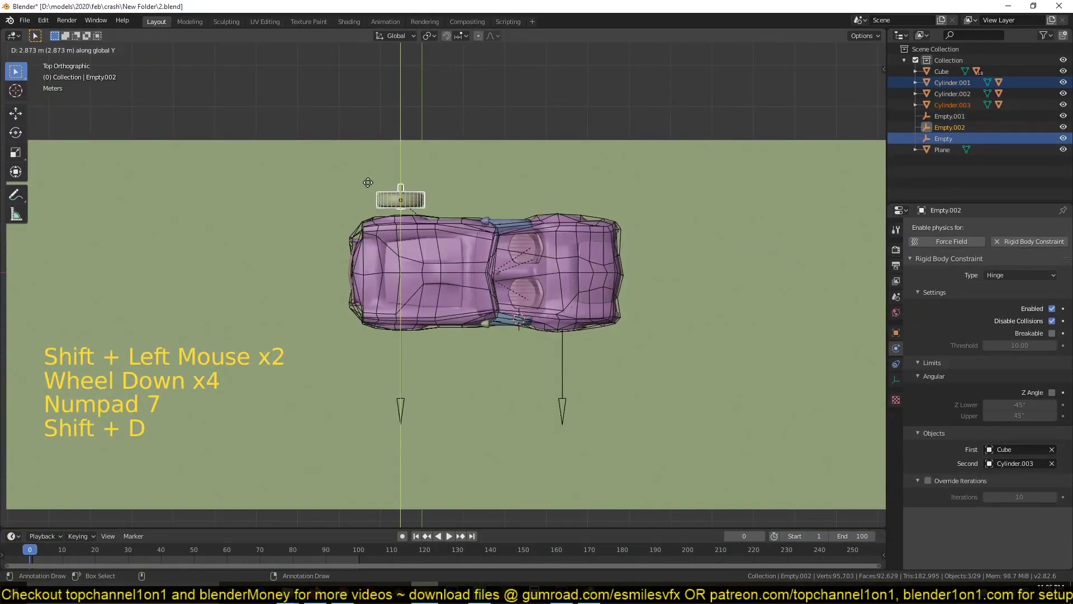
key(r)
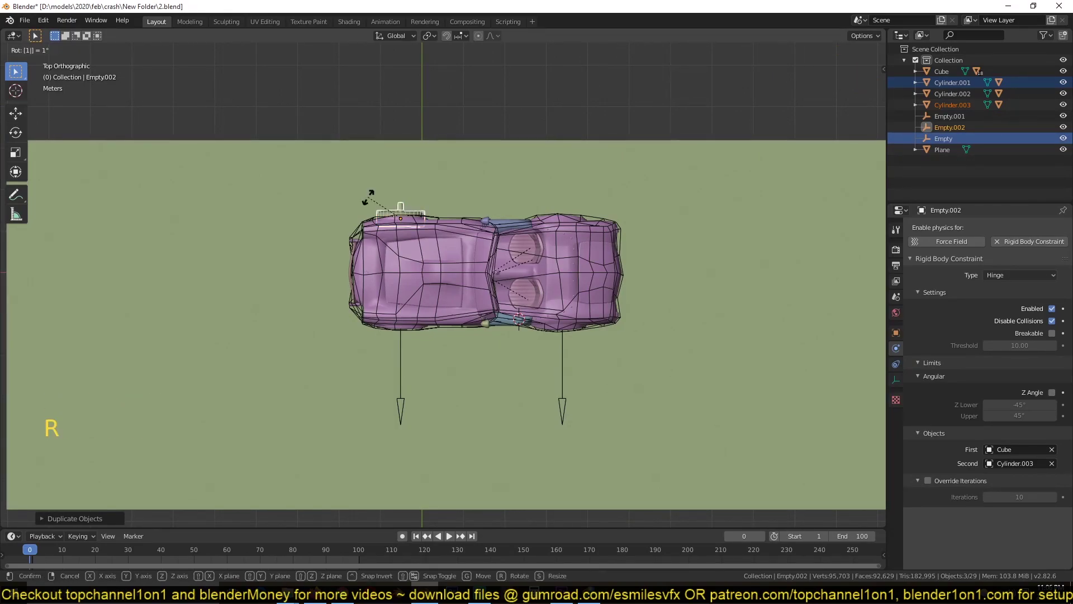
key(g)
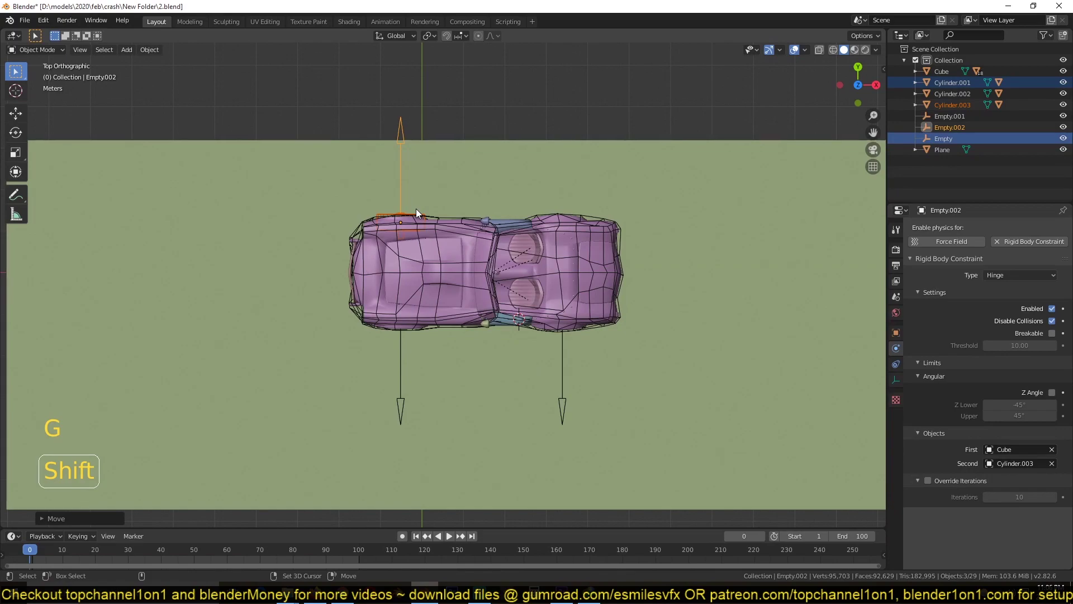
- Duplicate again for the fourth wheel Cylinder.004 and nudge it into place along X in front view
key(shift+d)
key(KP_1)
scroll(up, 3)
scroll(up, 3)
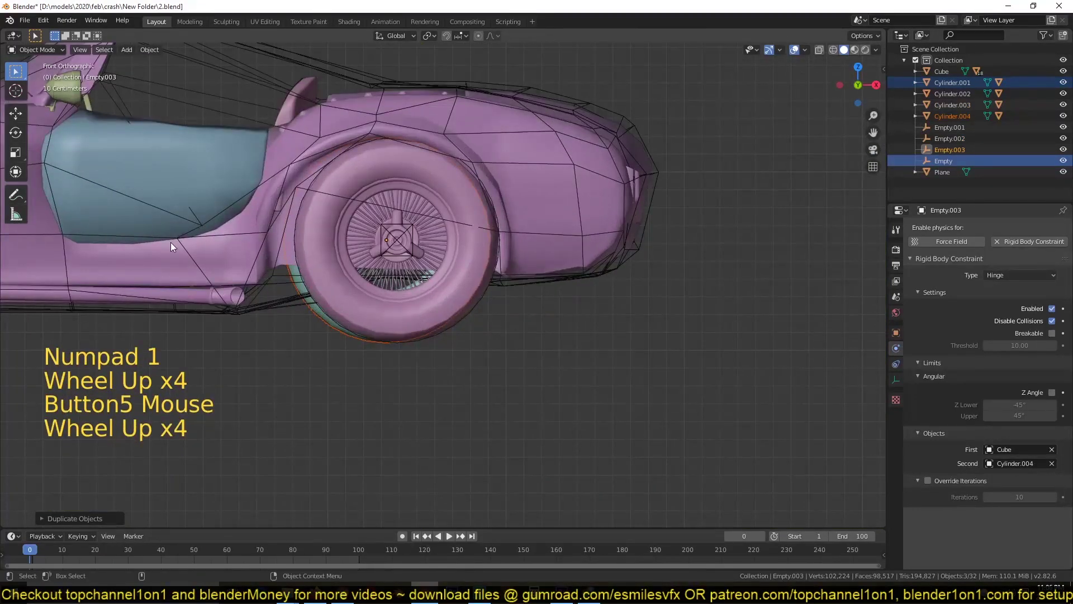
key(g)
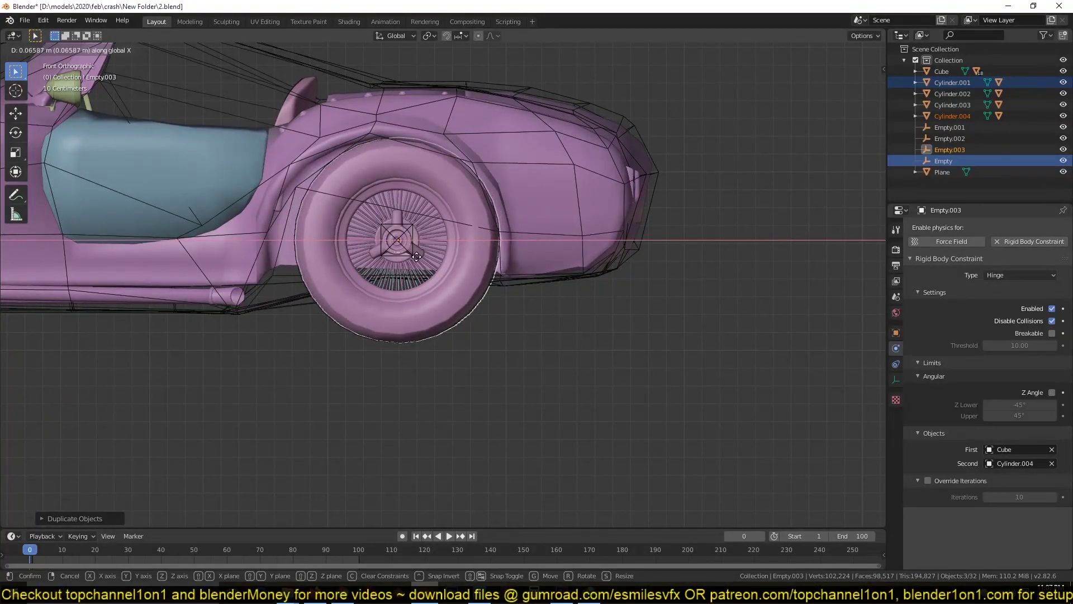
scroll(down, 3)
key(`)
scroll(down, 3)
key(`)
- Replay the car drop with all four hinged wheels attached
key(space)
key(alt+a)
key(`)
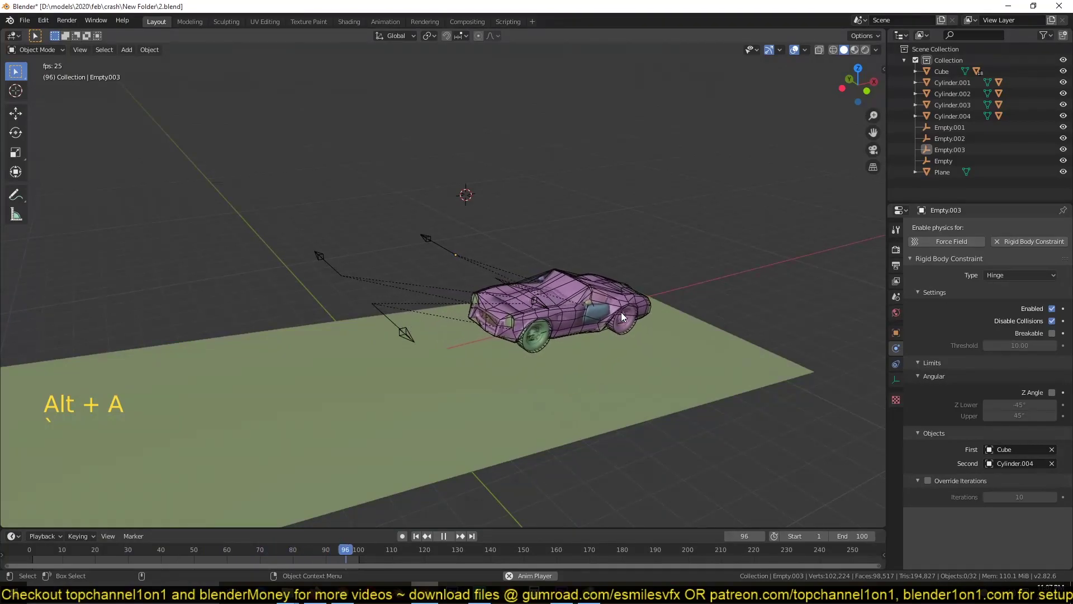
key(Escape)
key(`)
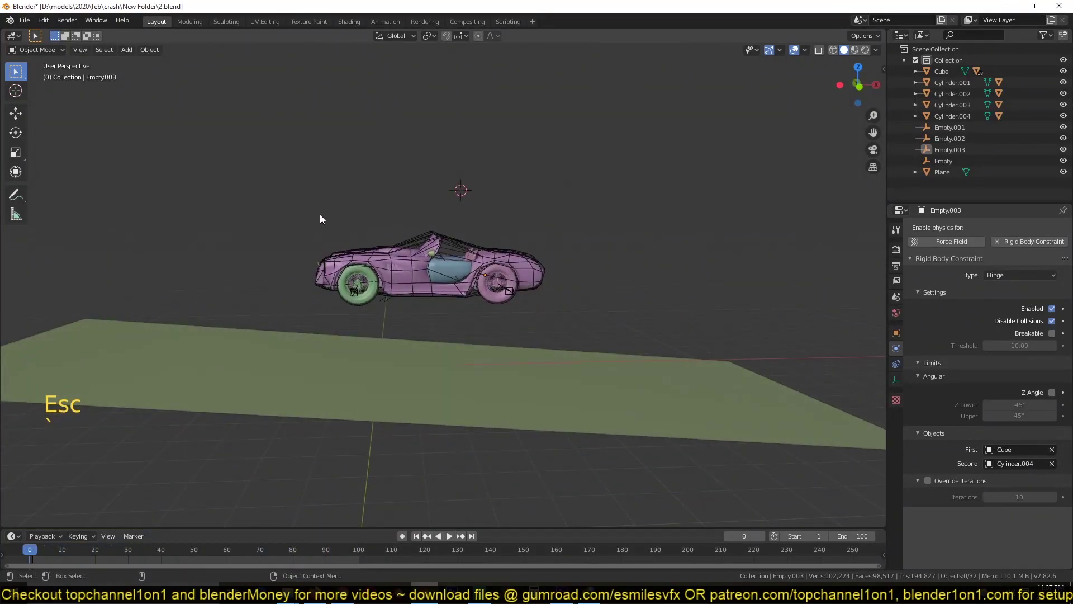
key(space)
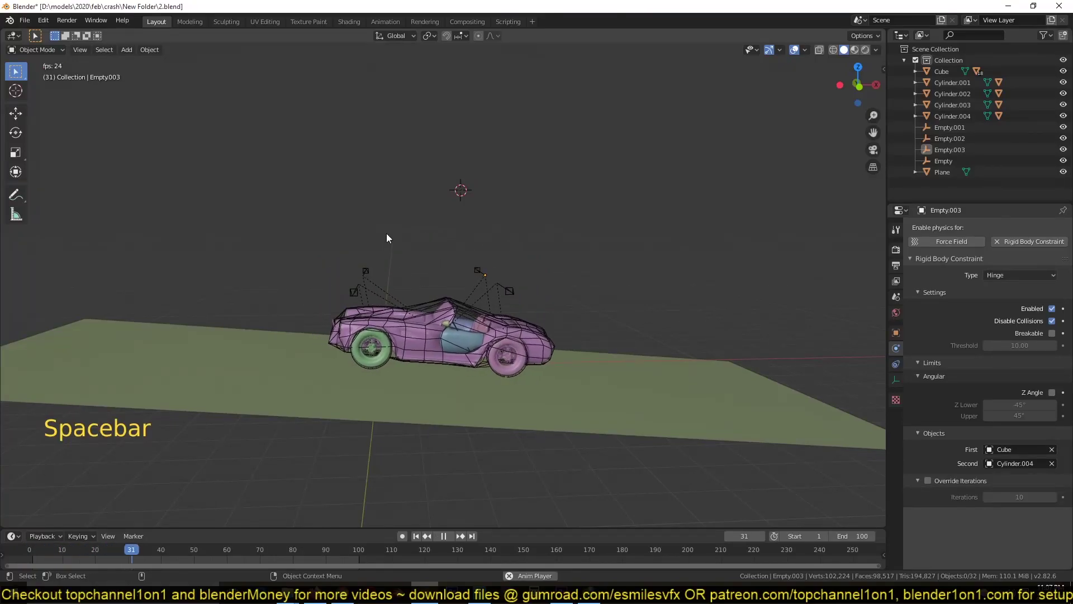
key(Escape)
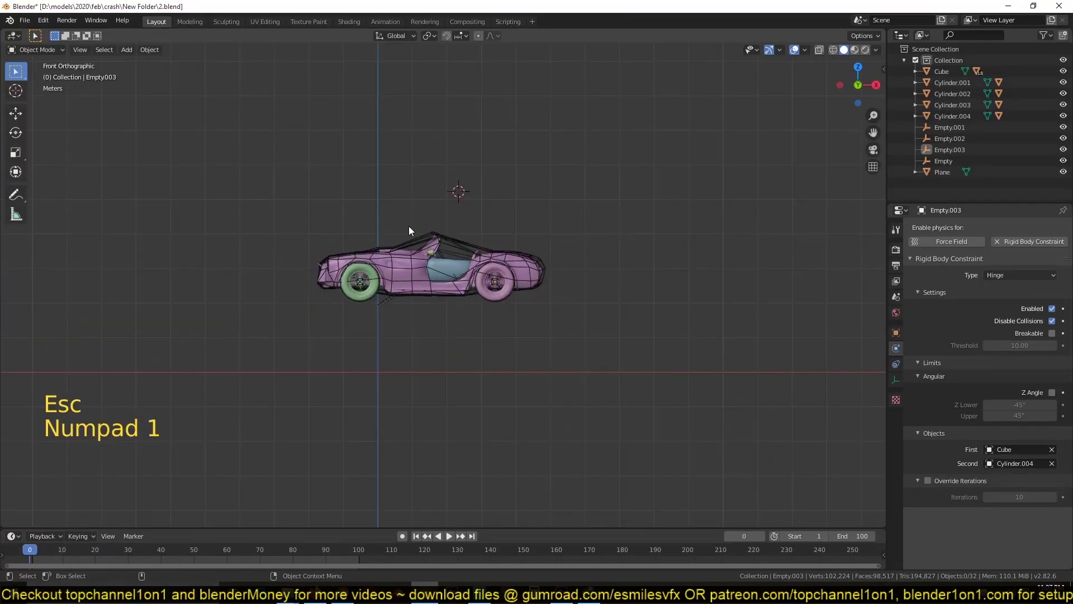
- In front orthographic view add a new mesh Cube.001 at the 3D cursor above the car
key(KP_1)
key(`)
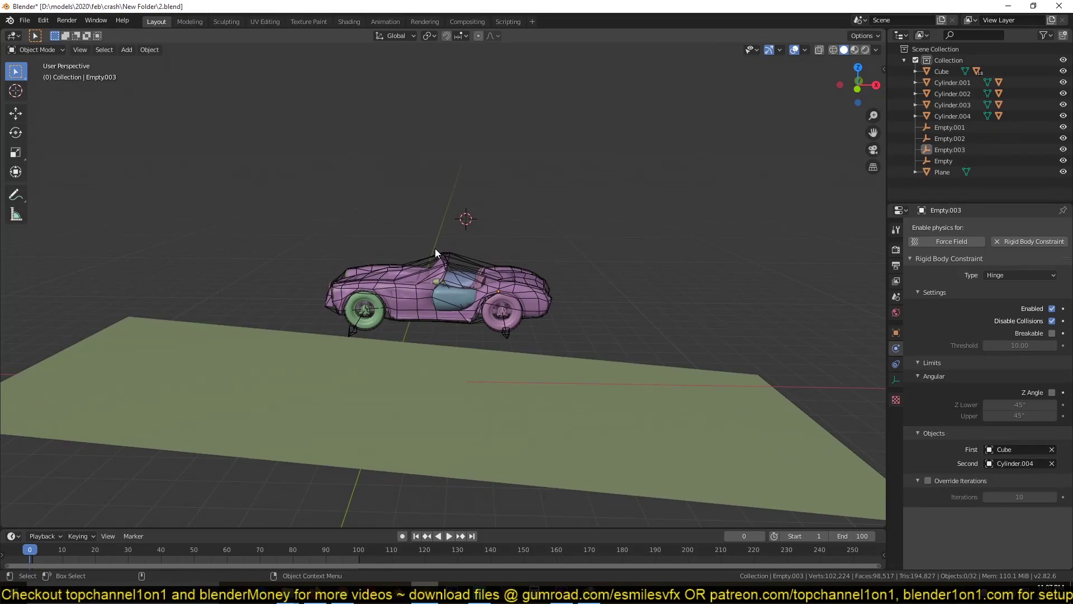
key(KP_1)
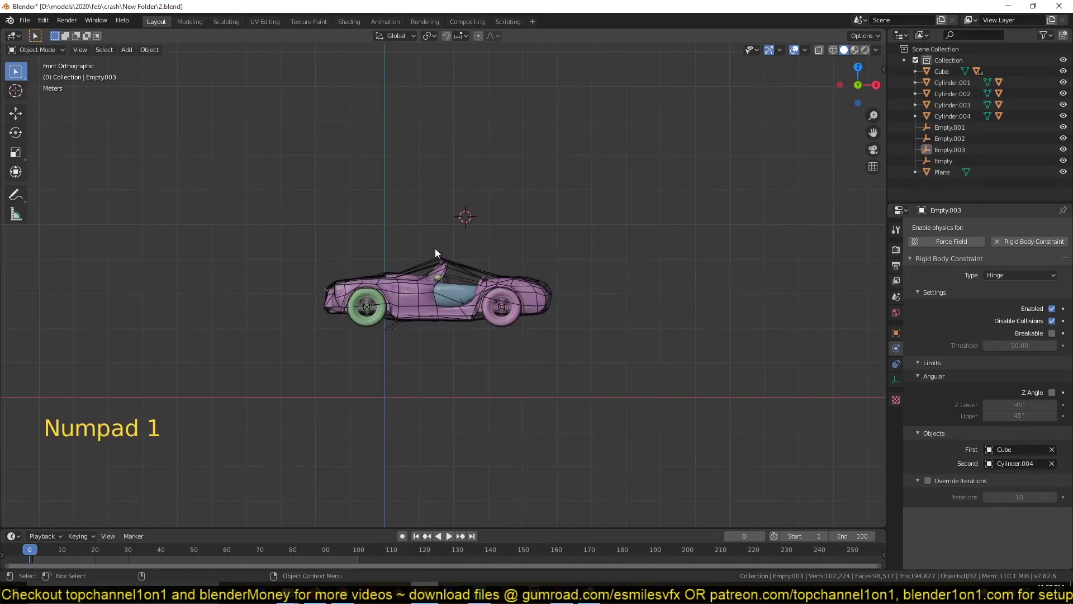
key(shift+a)
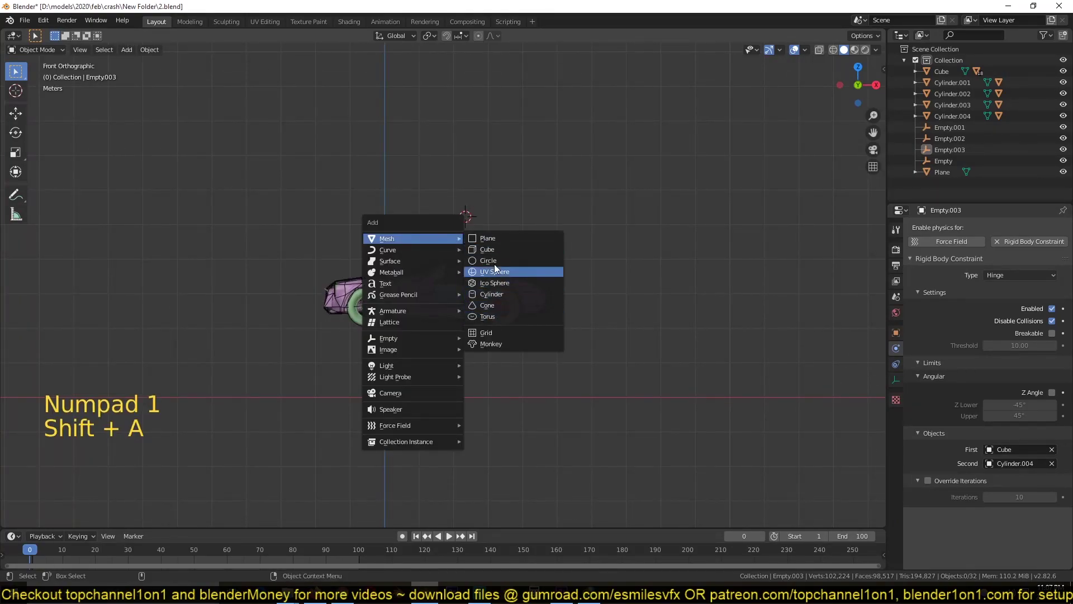
key(s)
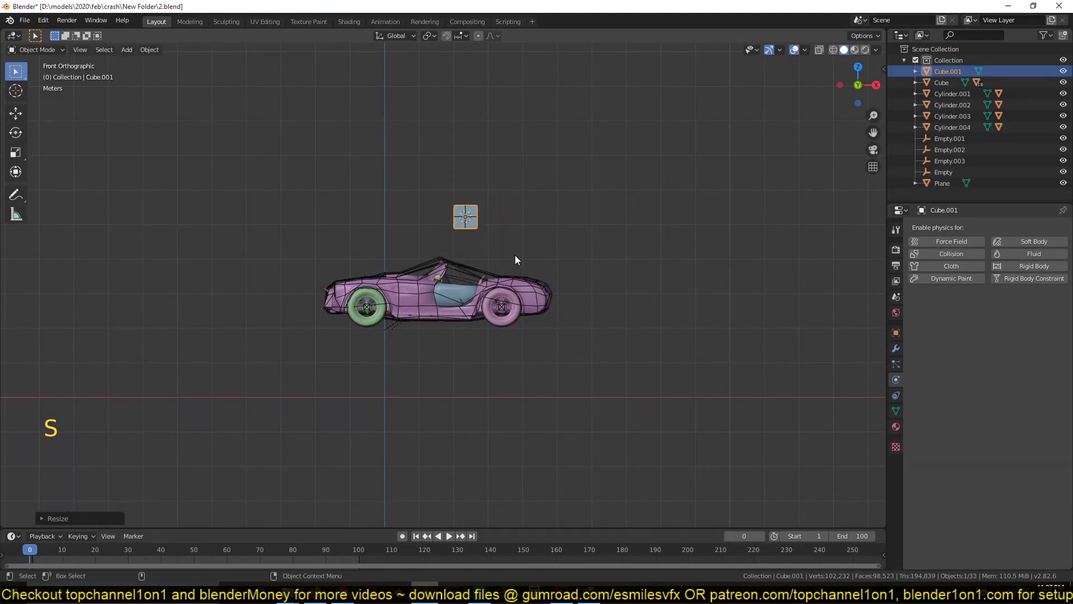
- Select the car body Cube and review its rigid body settings and the wheel hinge Empty.001
click(467, 278)
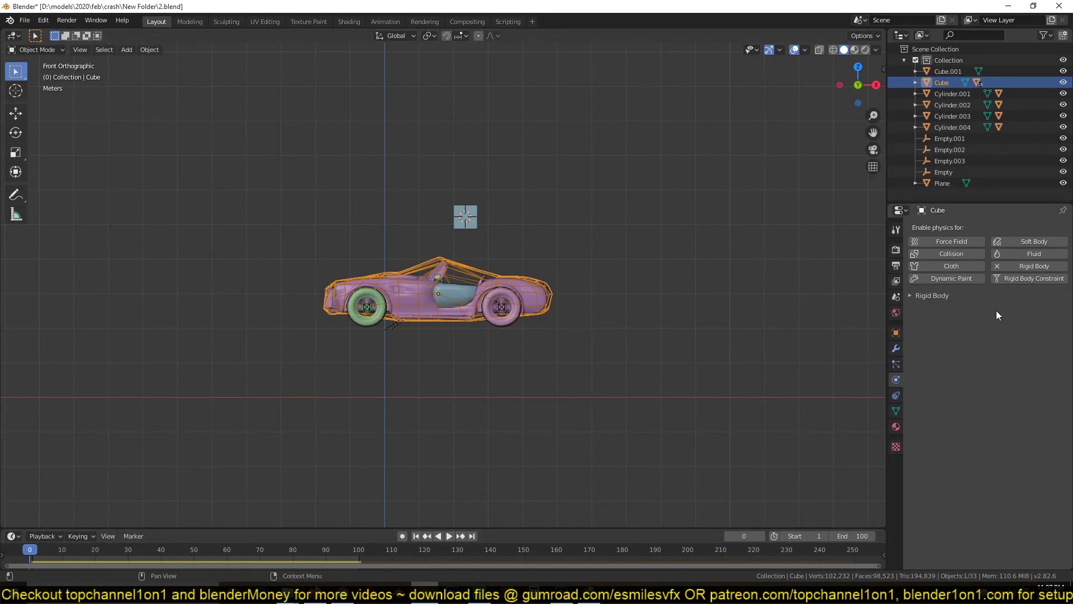
click(952, 310)
click(945, 300)
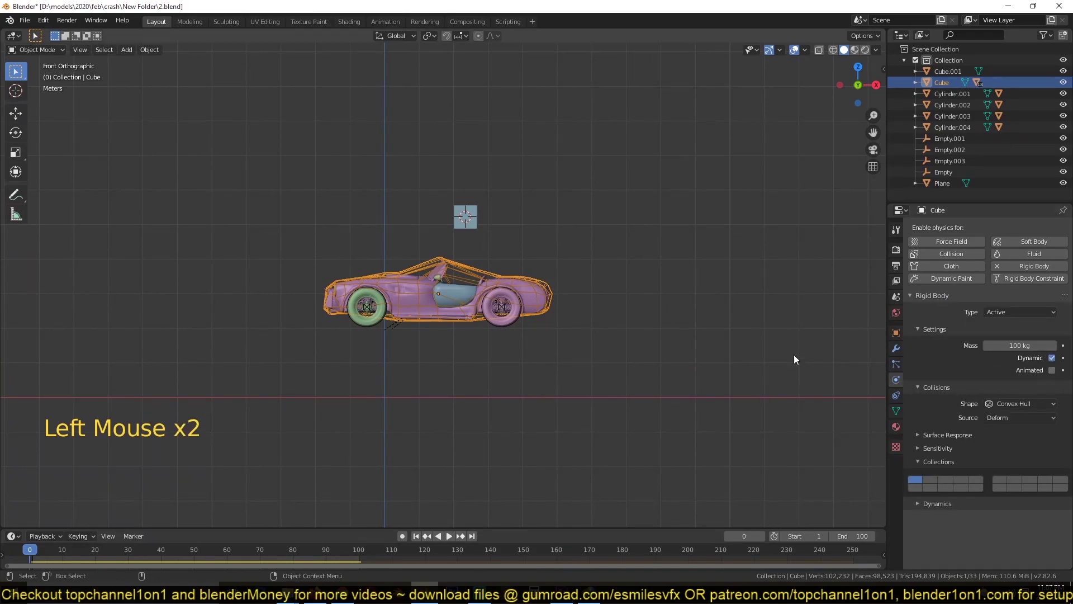
scroll(up, 3)
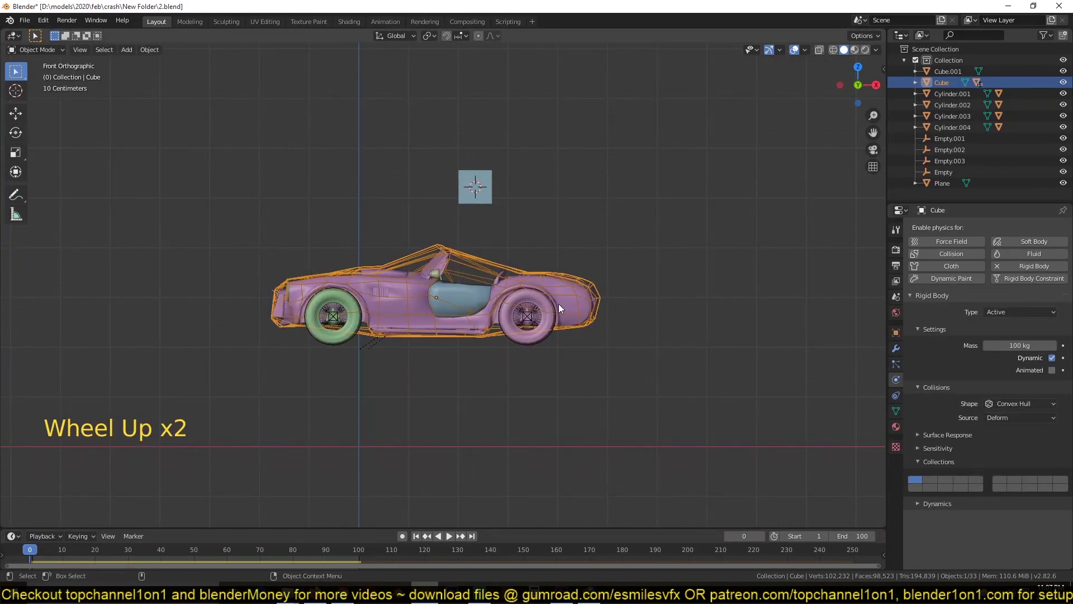
key(`)
click(311, 323)
click(476, 354)
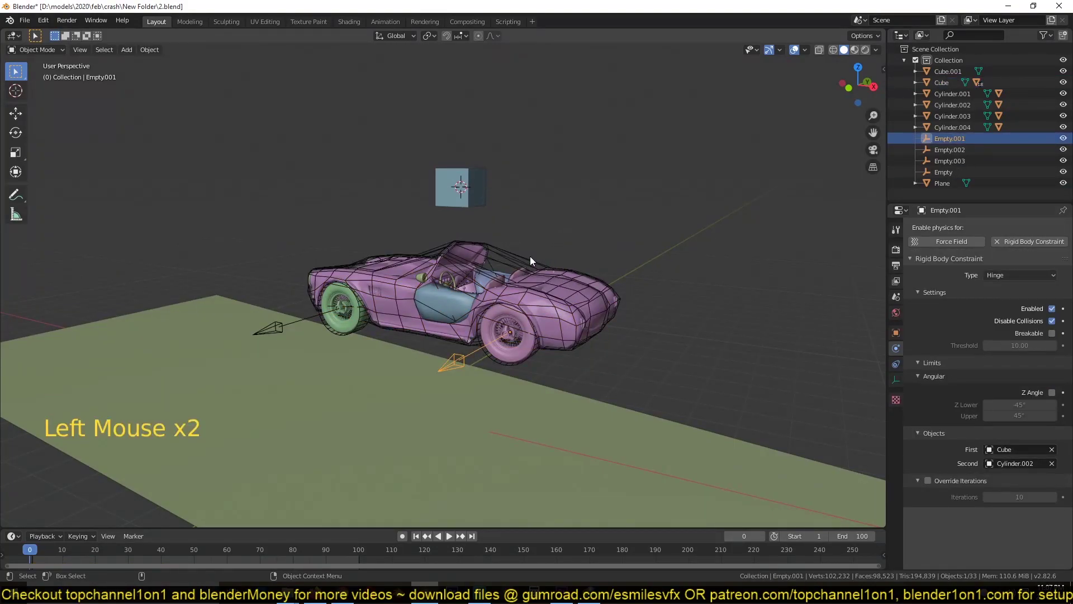
key(`)
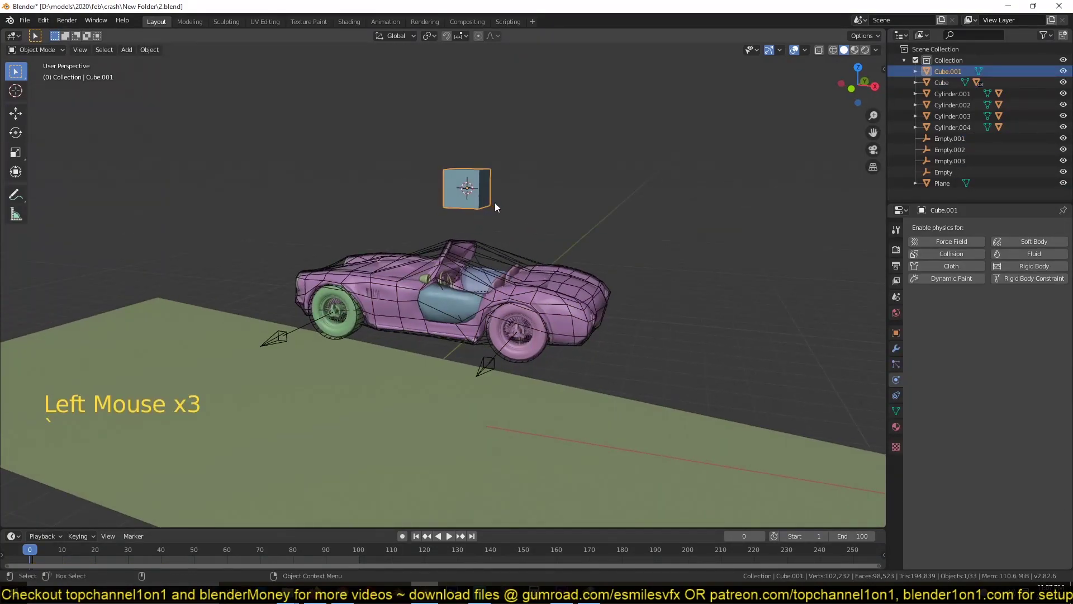
key(`)
- Add an active rigid body to the small cube above the car and replay its drop
key(KP_7)
key(g)
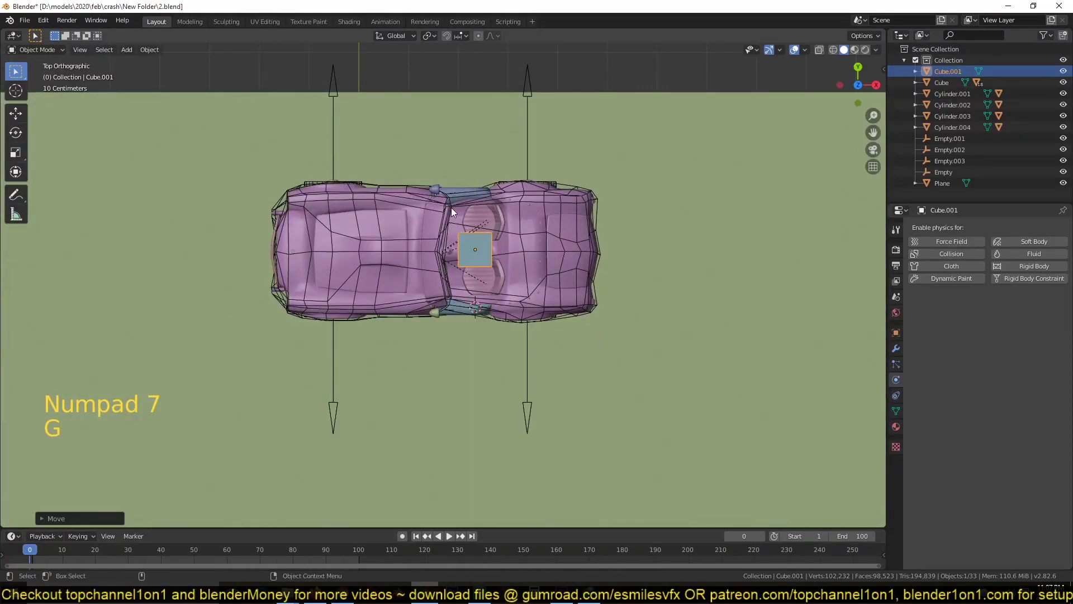
key(`)
scroll(up, 3)
scroll(down, 3)
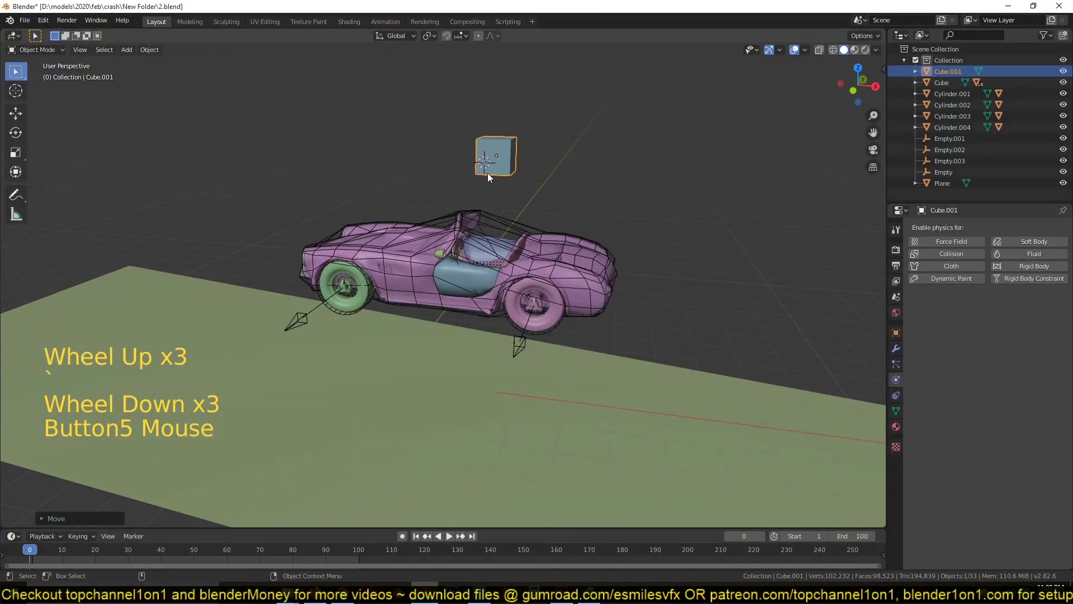
click(1044, 266)
key(space)
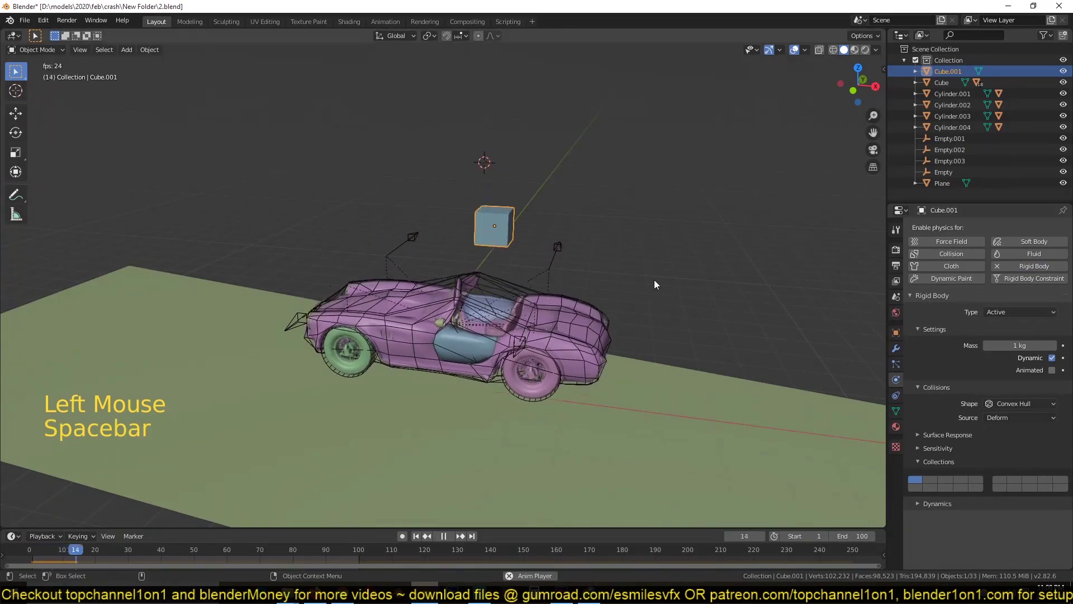
key(Escape)
- Switch the small cube's rigid body type to Passive and retest playback
click(930, 301)
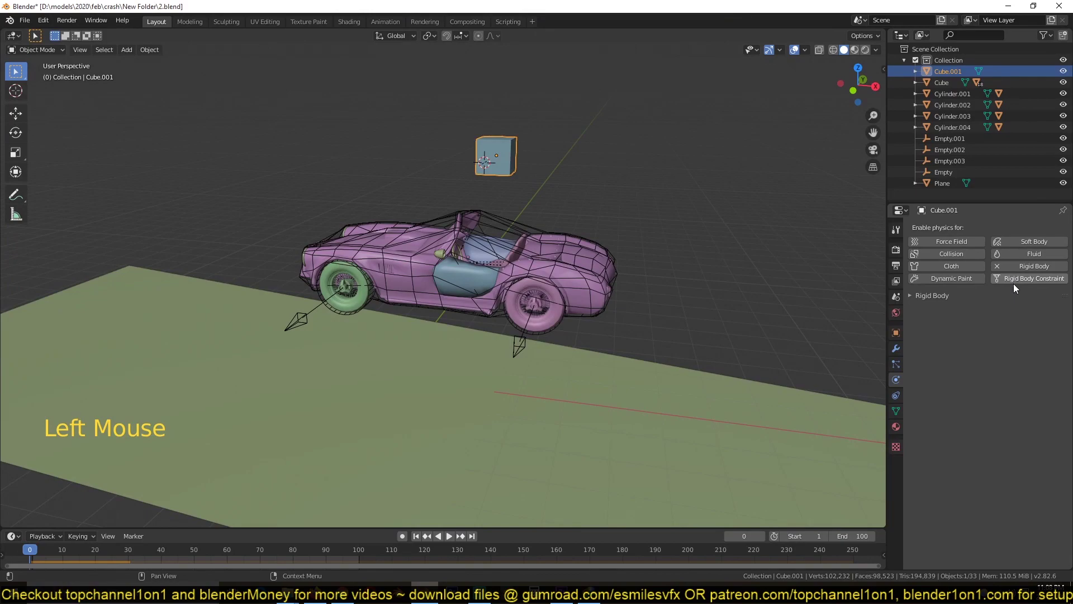
click(1035, 321)
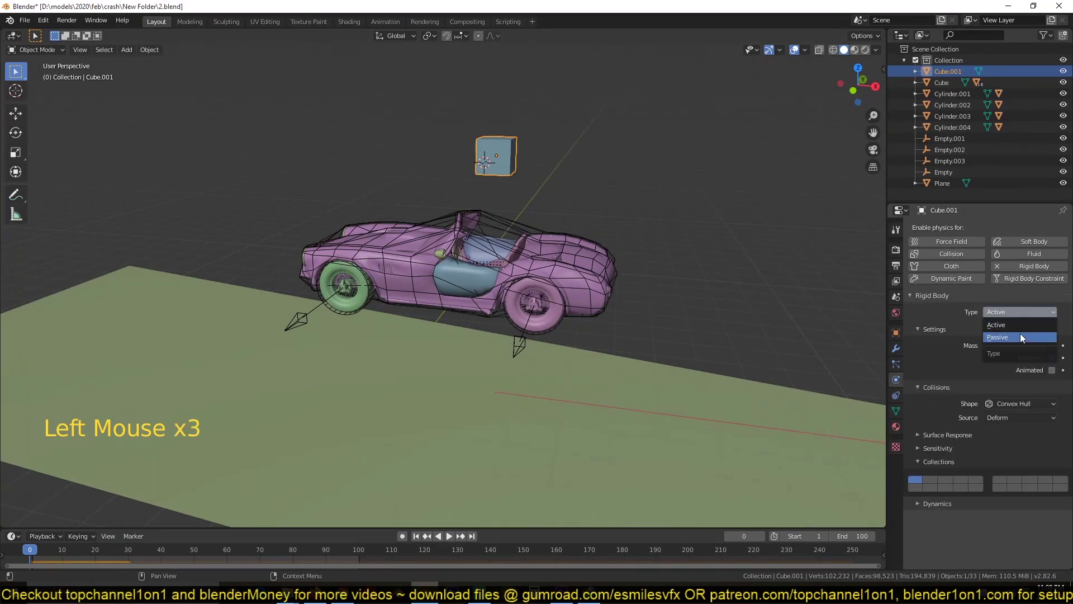
click(935, 299)
key(space)
key(Escape)
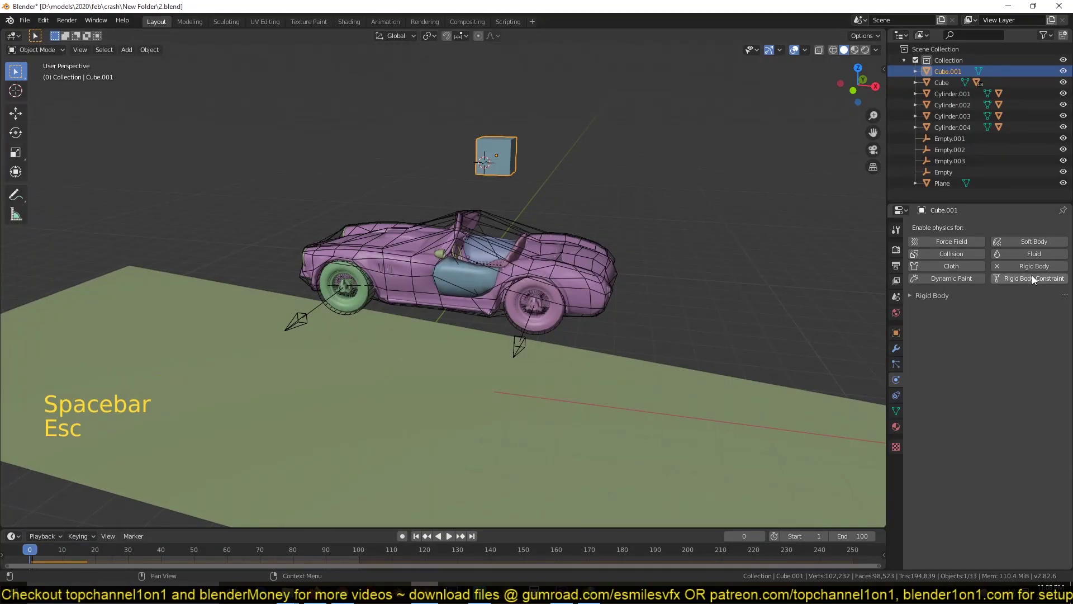
- Add a Motor rigid body constraint on the small cube joining Cube and Cube.001, then replay
click(1036, 281)
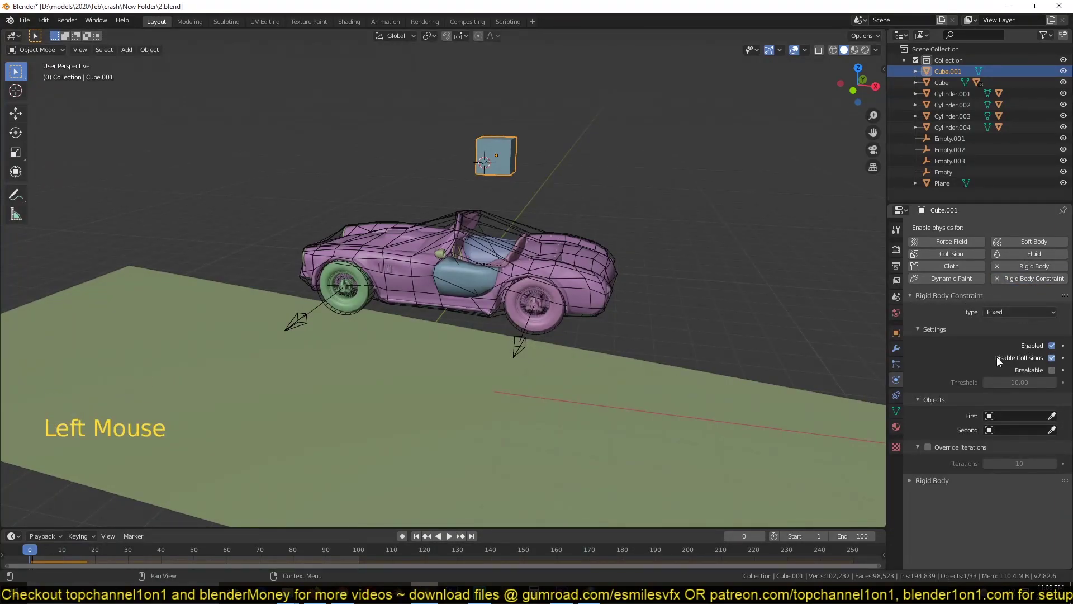
click(1032, 316)
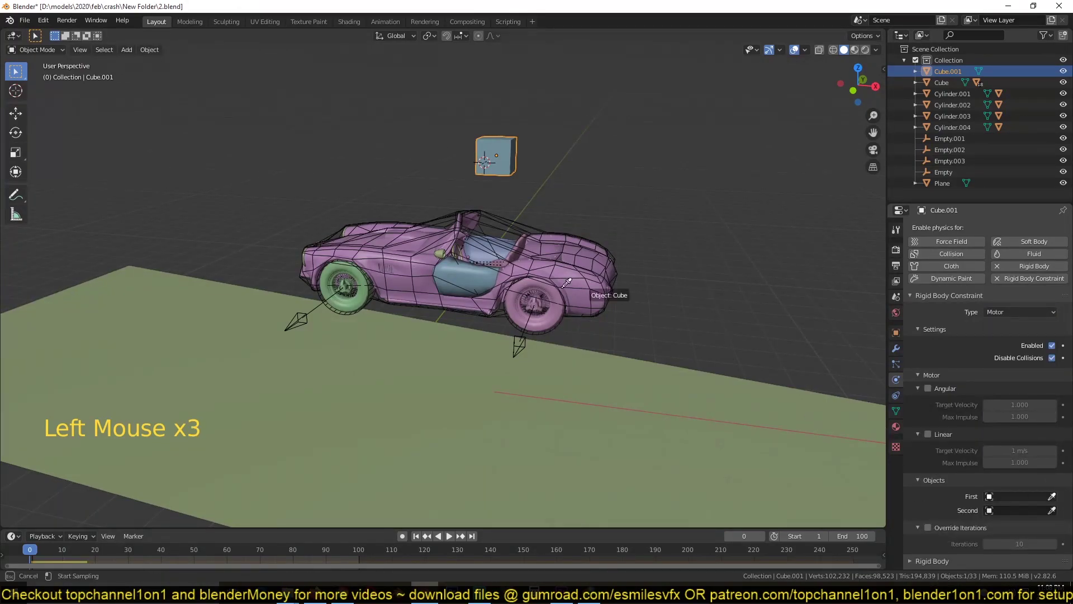
click(1058, 511)
scroll(down, 3)
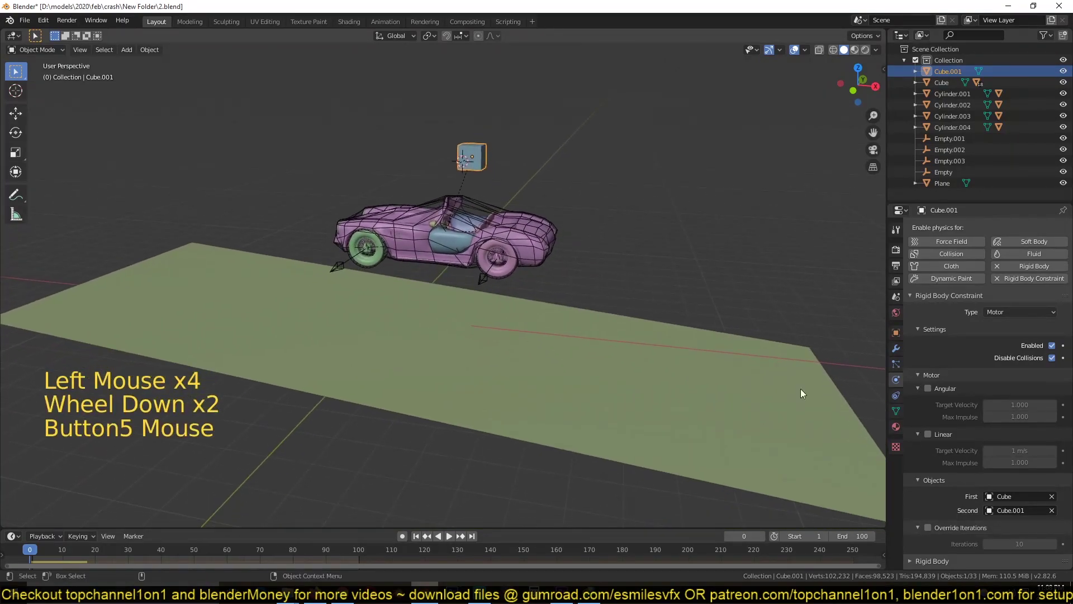
scroll(down, 3)
key(space)
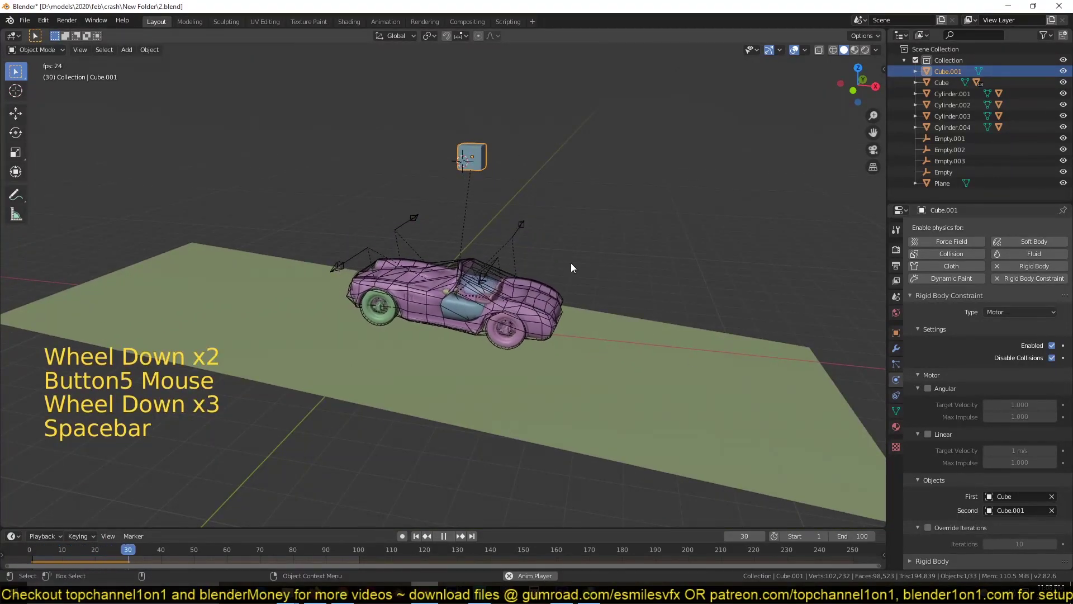
key(Escape)
click(480, 165)
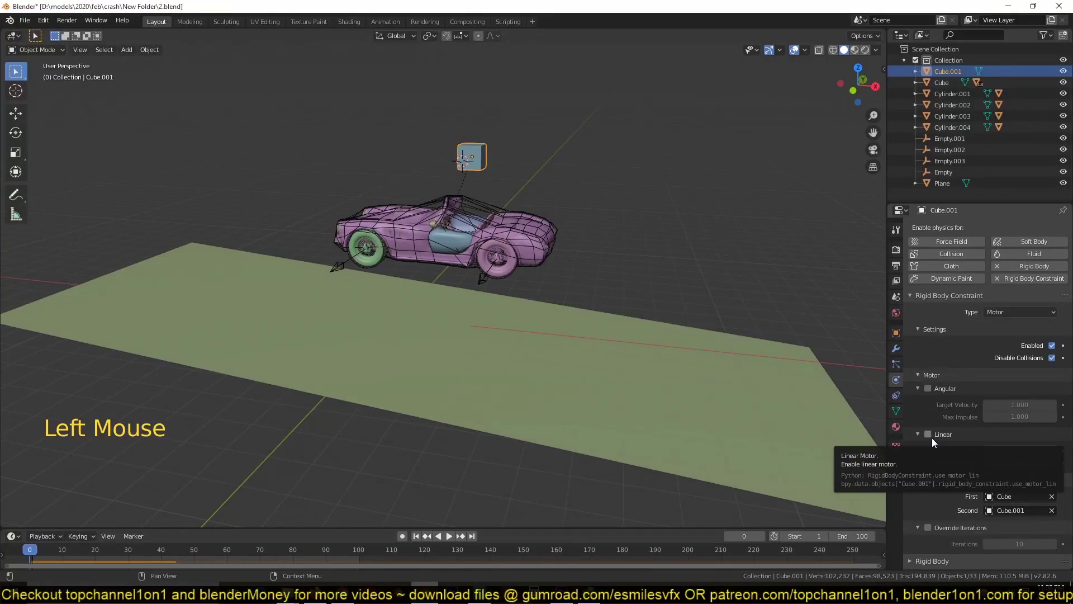
- Enable the linear motor with target velocity 1000 m/s and max impulse 50, retesting playback
click(934, 439)
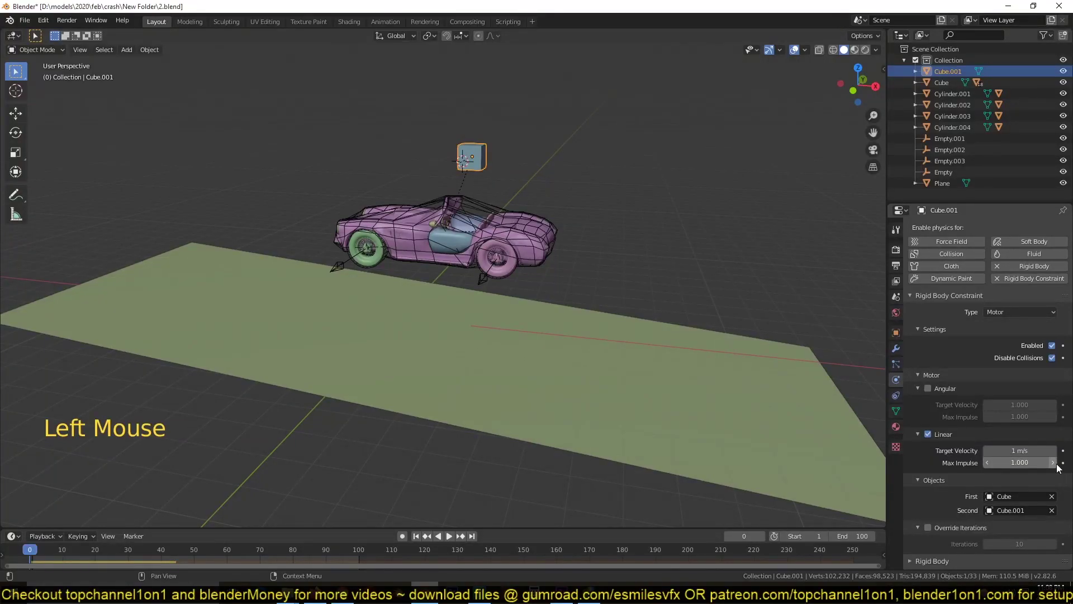
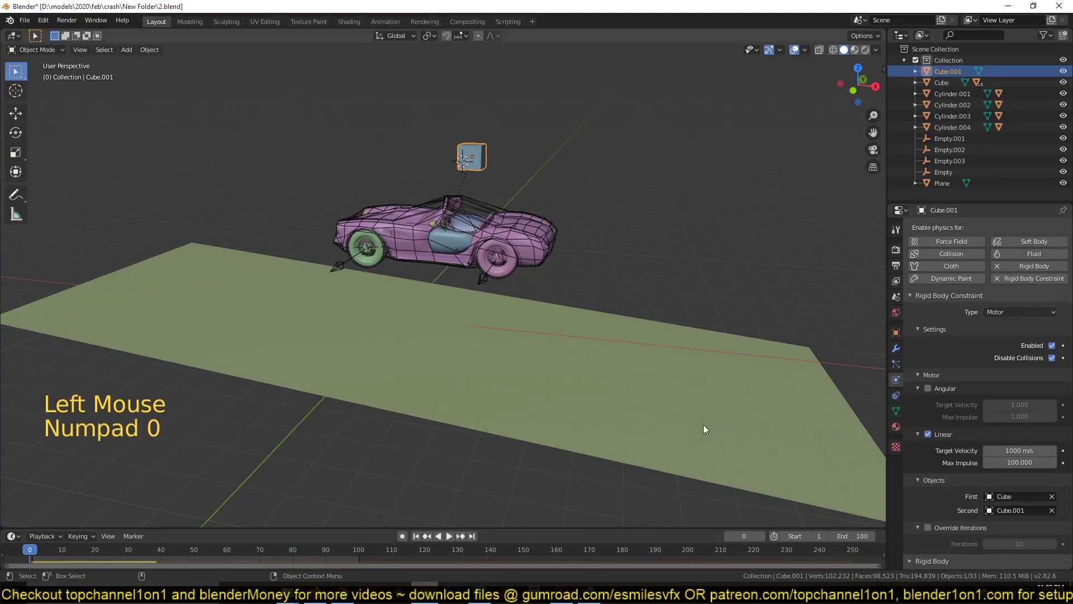
key(space)
key(Escape)
key(space)
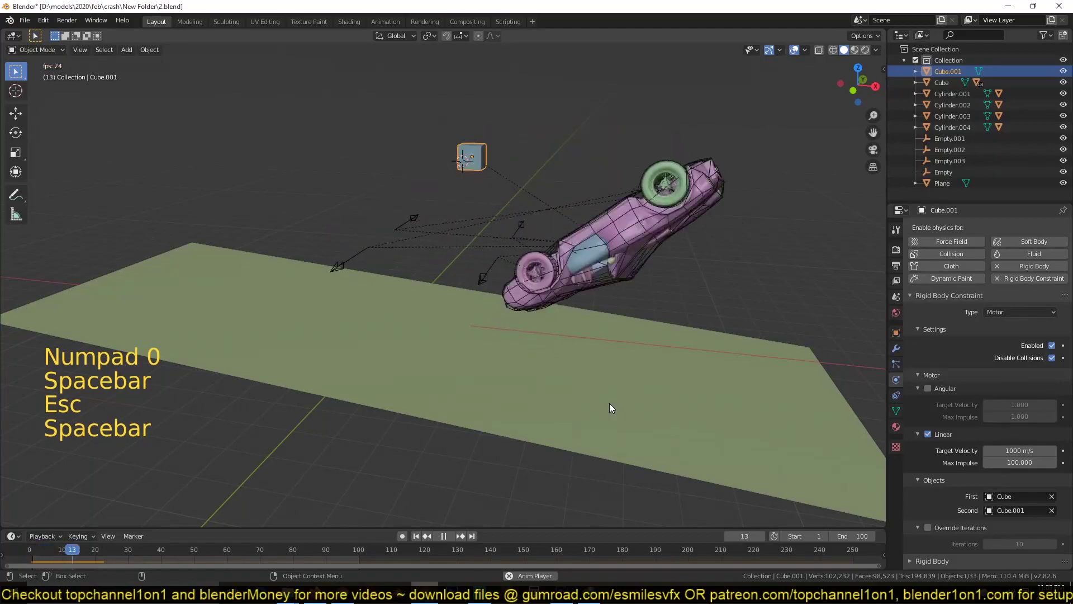
key(Escape)
scroll(down, 3)
key(space)
key(Escape)
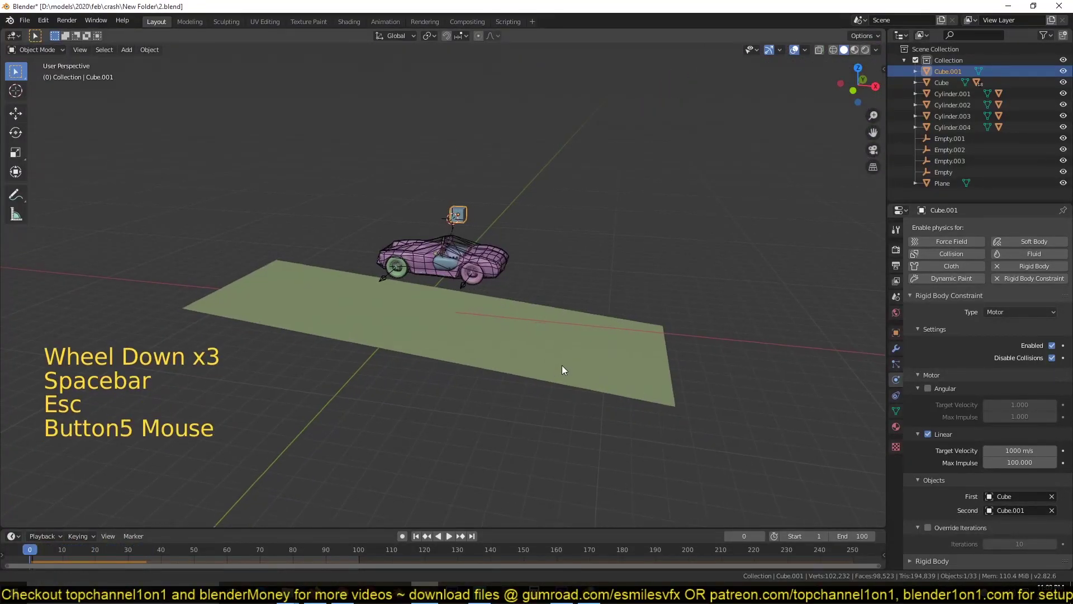
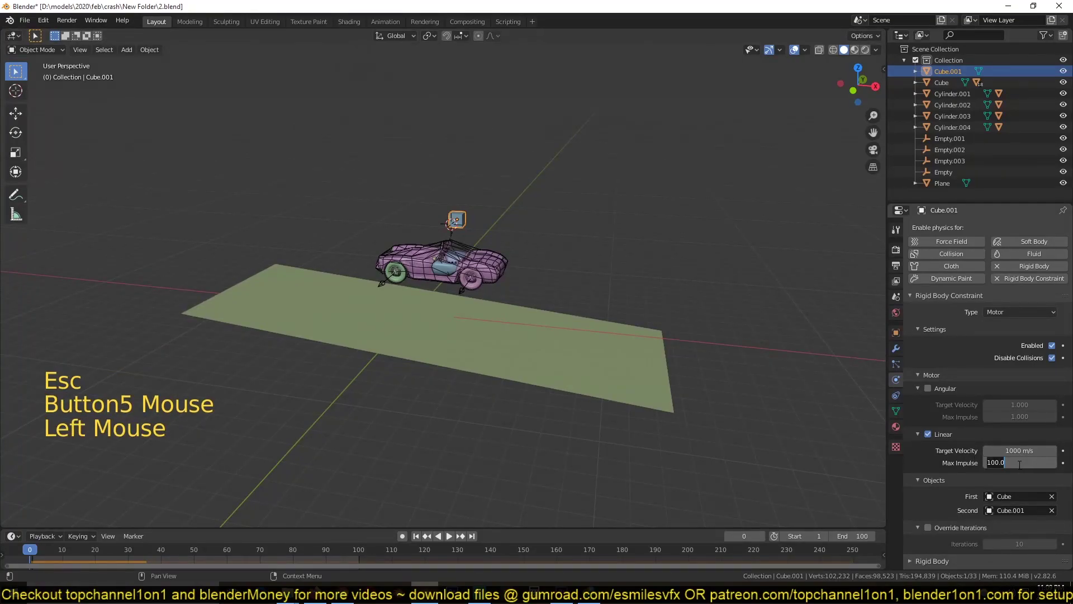
key(space)
key(Escape)
scroll(up, 3)
scroll(up, 3)
key(`)
scroll(up, 3)
key(`)
key(`)
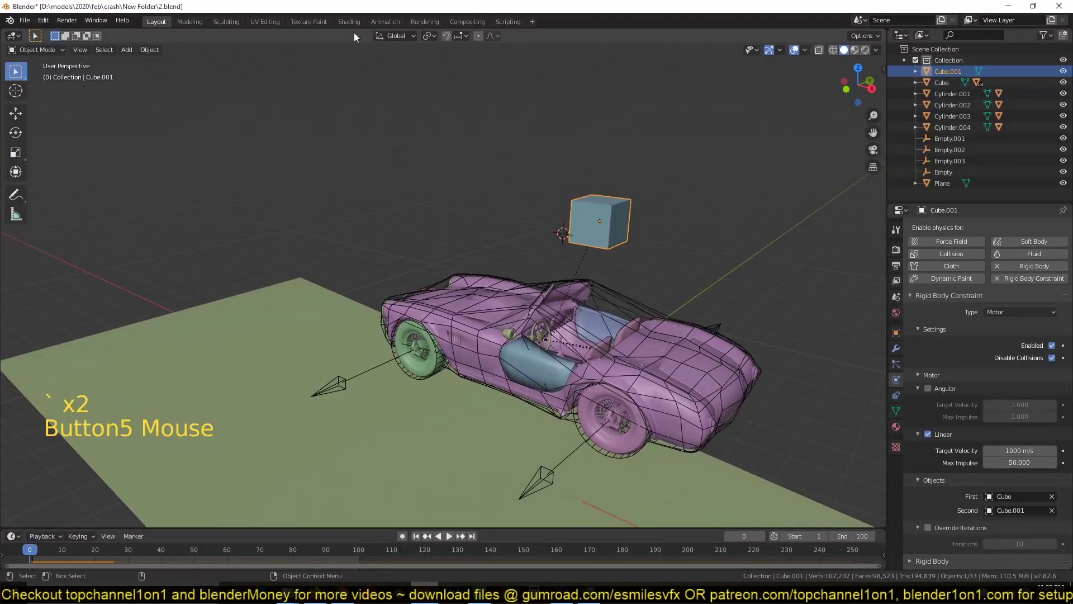
- Set the transform orientation to Local and view the scene from the front
click(399, 42)
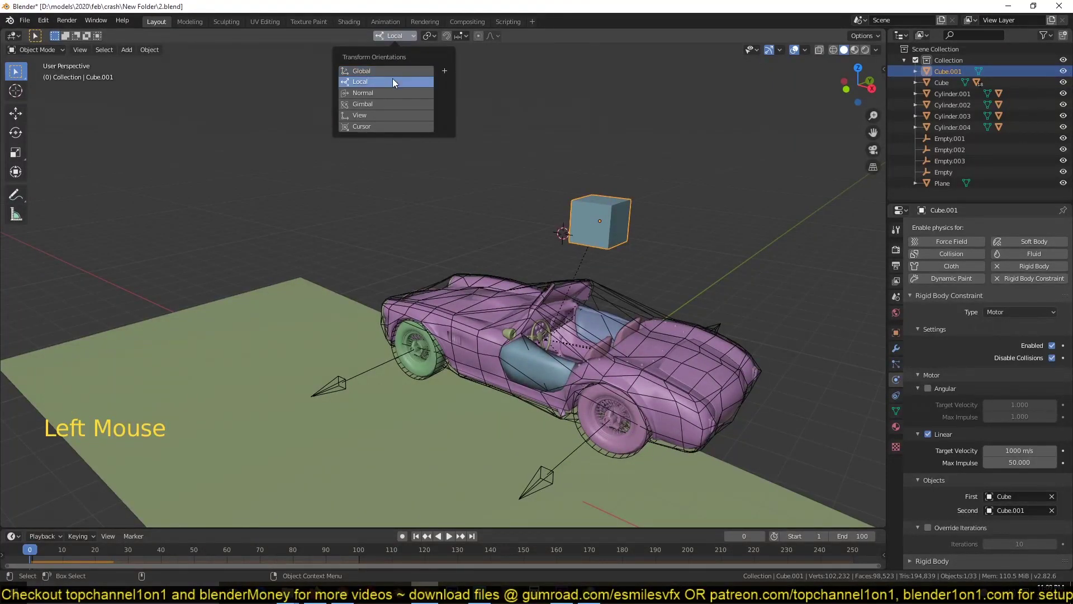
click(29, 122)
key(`)
key(space)
key(Escape)
key(space)
key(Escape)
key(KP_1)
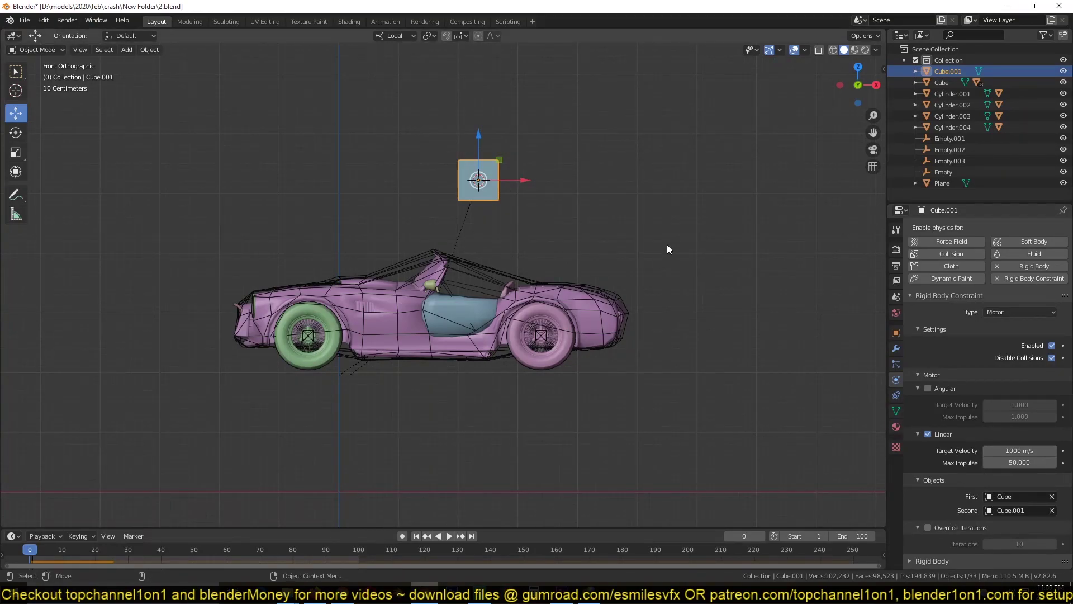
- Rotate the motor cube about its local Z axis and confirm, replaying the simulation
key(r)
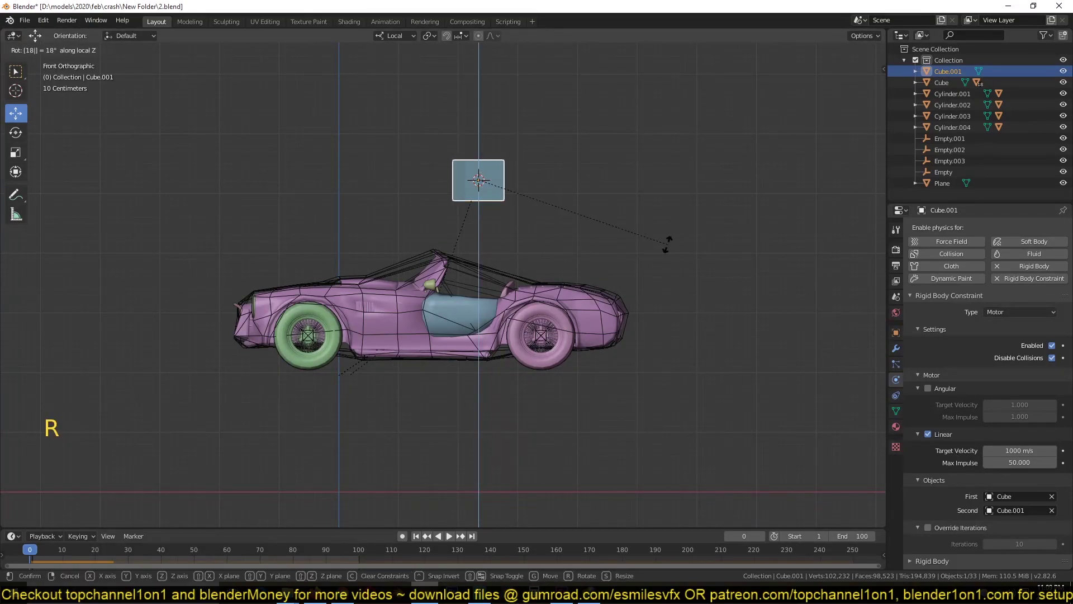
scroll(down, 3)
key(space)
key(Escape)
key(z)
key(`)
key(space)
key(Escape)
key(space)
key(Escape)
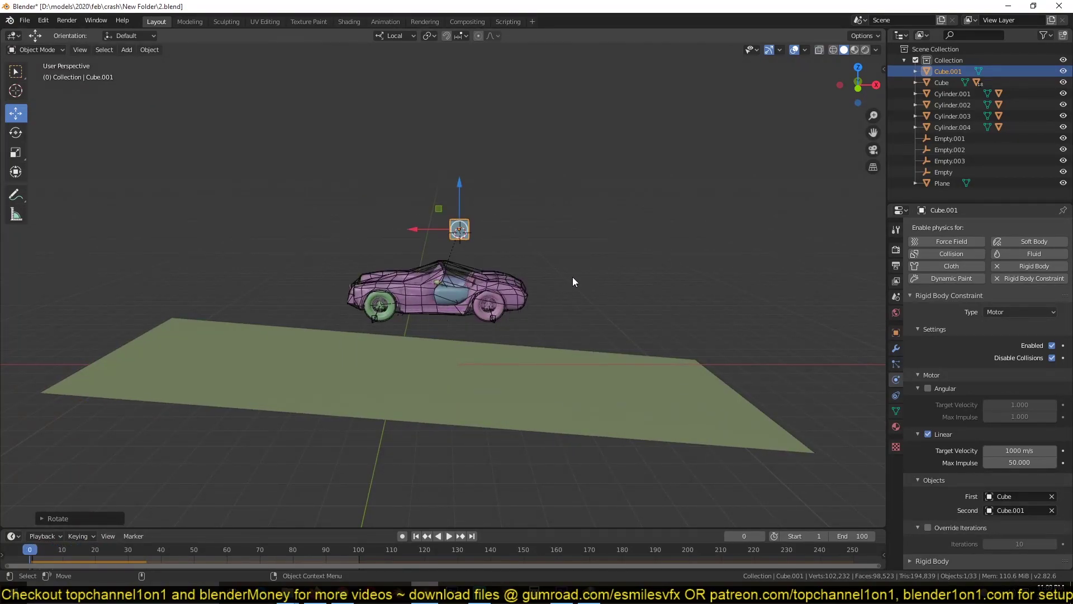
key(space)
key(Escape)
key(space)
key(Escape)
- Reposition the motor cube, parent it to the car body with Ctrl+P, and play the simulation
key(KP_1)
scroll(up, 3)
key(g)
scroll(down, 3)
key(space)
key(Escape)
scroll(up, 3)
click(477, 264)
scroll(down, 3)
key(space)
key(Escape)
key(z)
key(`)
key(space)
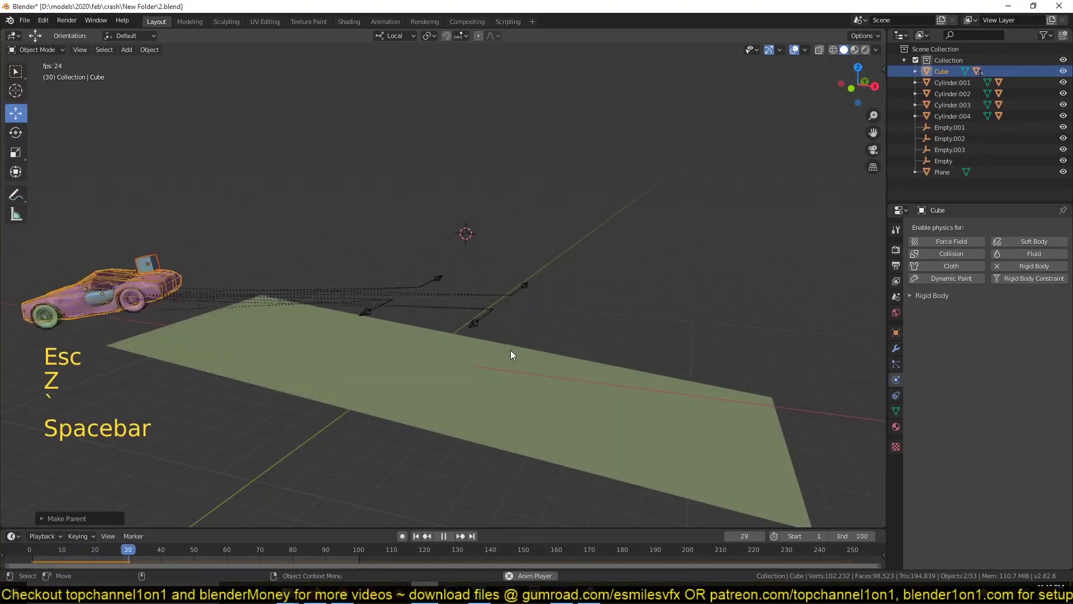
- Stop playback, rewind to the first frame and select the motor cube Cube.001
key(Escape)
key(space)
key(Escape)
key(alt+a)
scroll(up, 3)
key(`)
scroll(down, 3)
key(`)
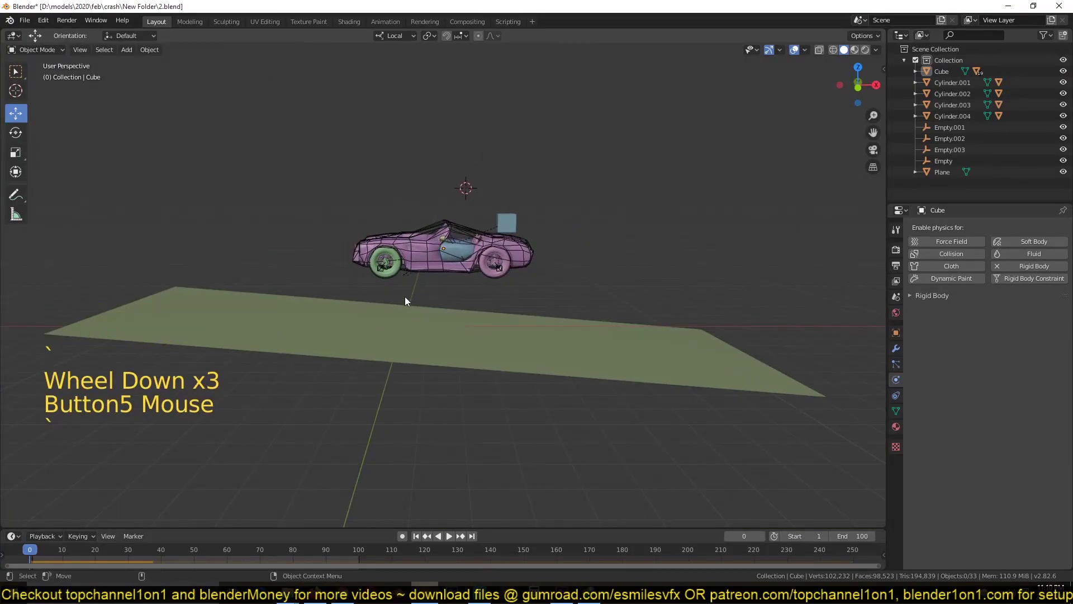
key(space)
key(Escape)
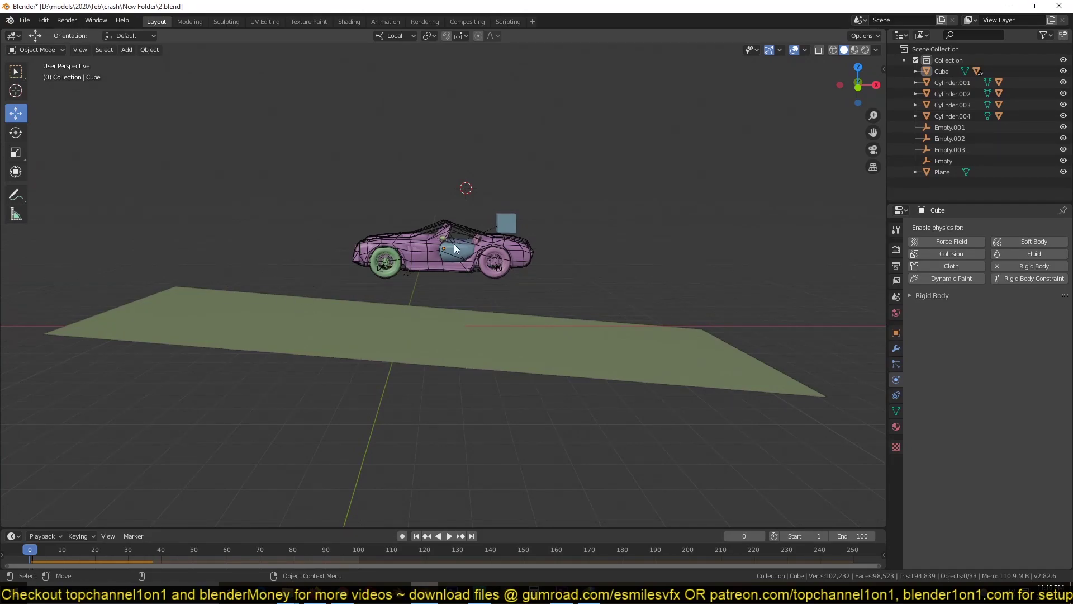
click(505, 222)
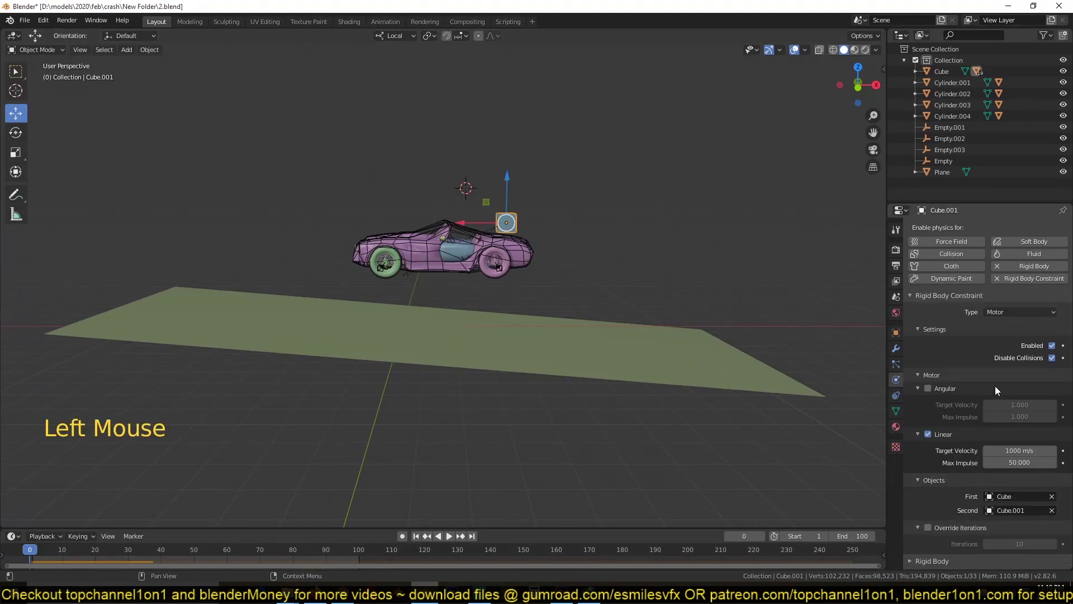
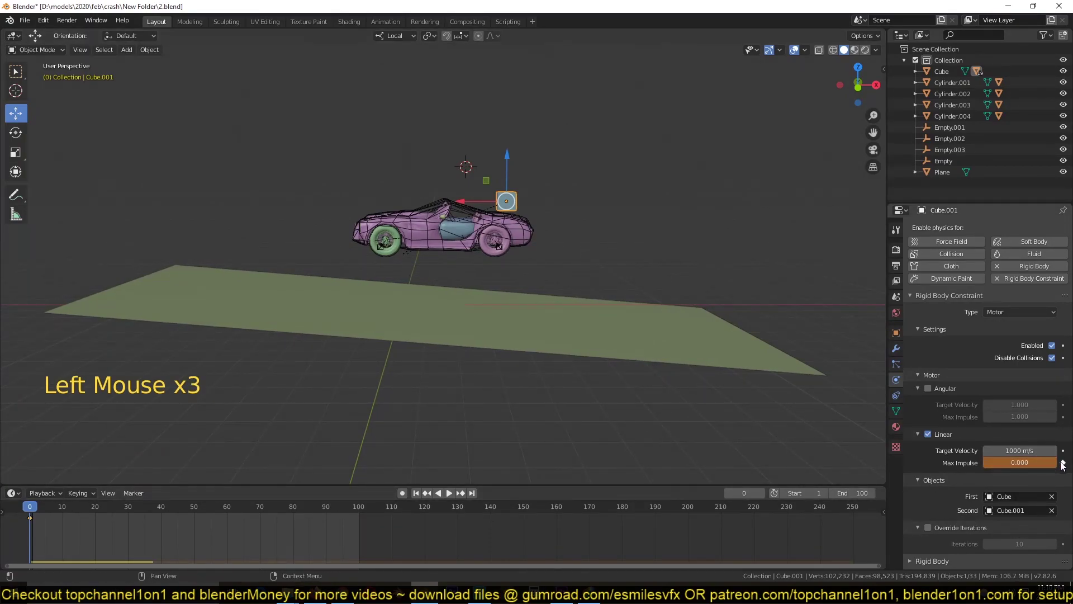
- Raise the motor's max impulse to 10 and keyframe it at frame 81
double_click(1067, 467)
key(space)
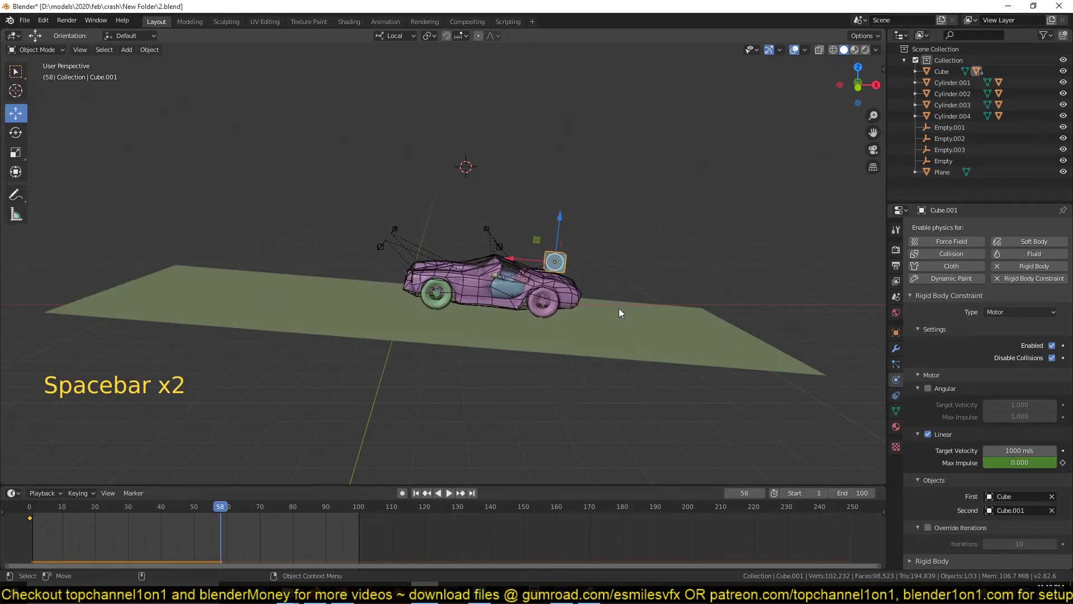
key(space)
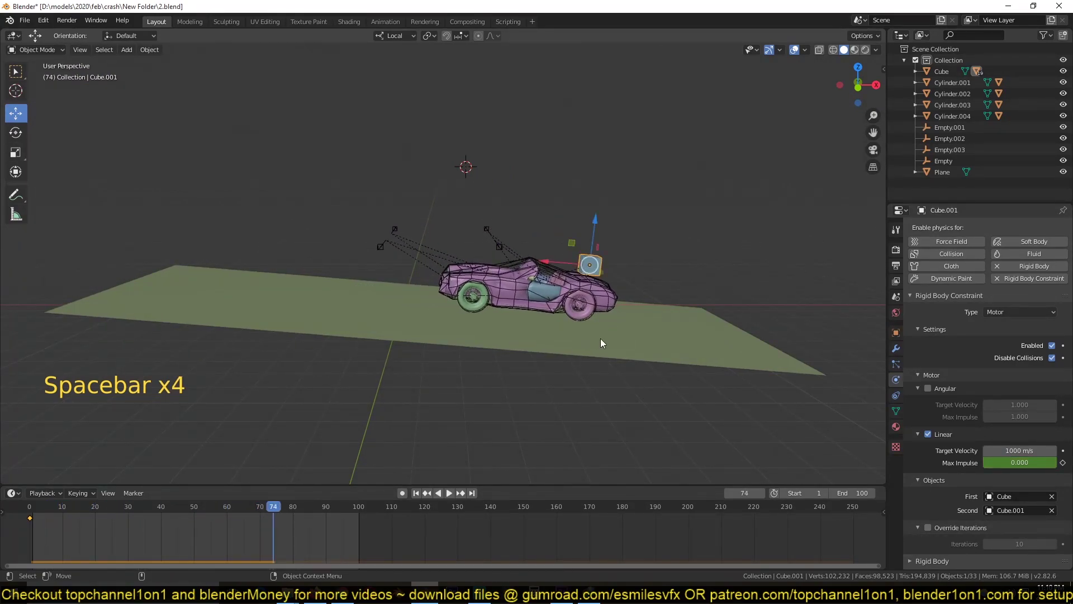
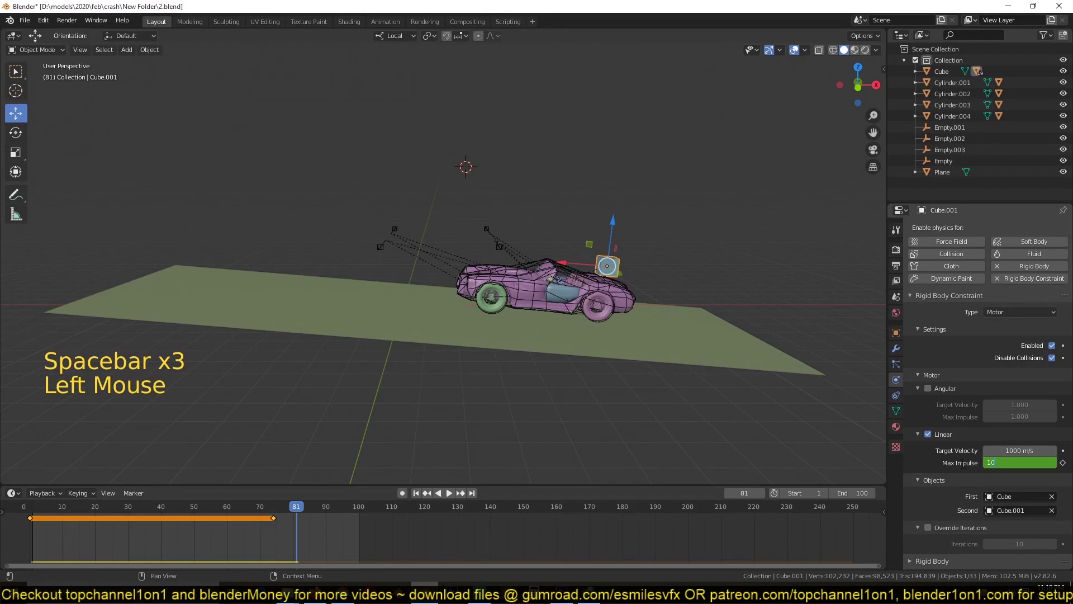
click(1067, 467)
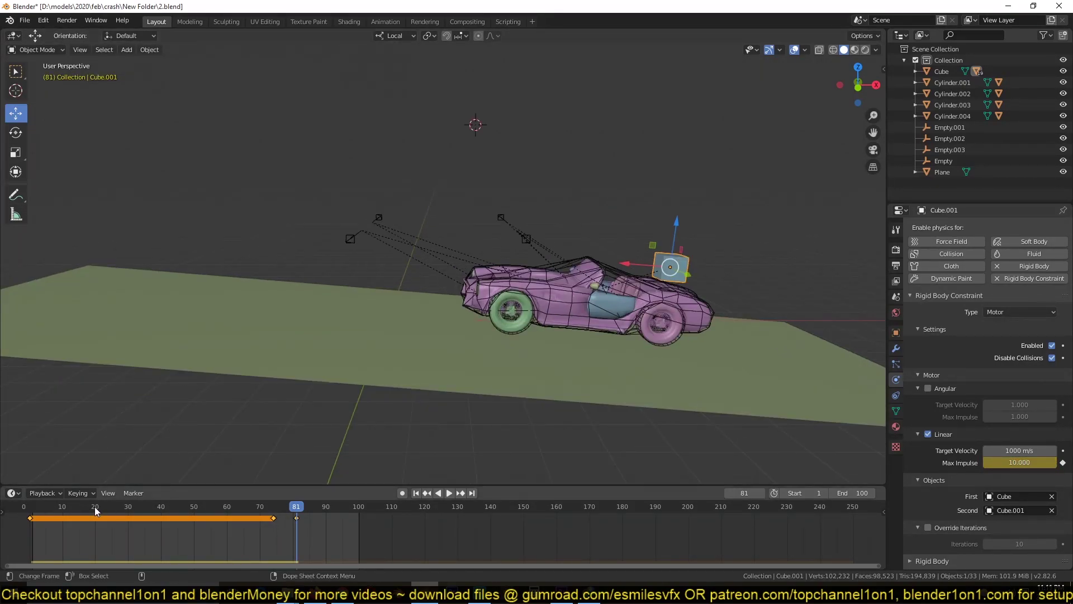
- Set the timeline end frame to 194 and replay the car driving under the keyframed impulse
right_click(25, 525)
scroll(down, 3)
key(space)
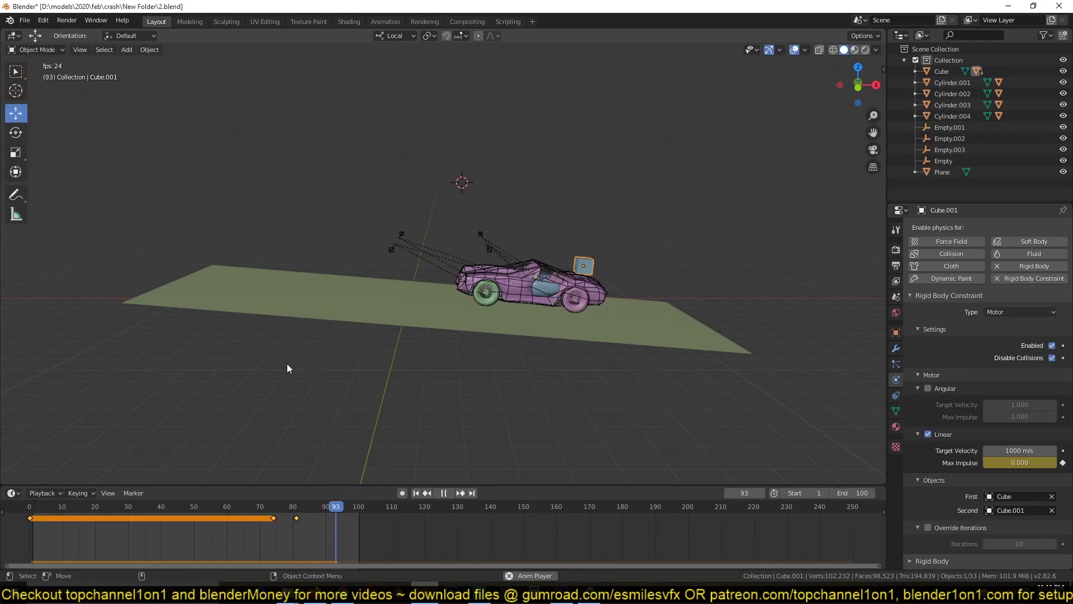
key(Escape)
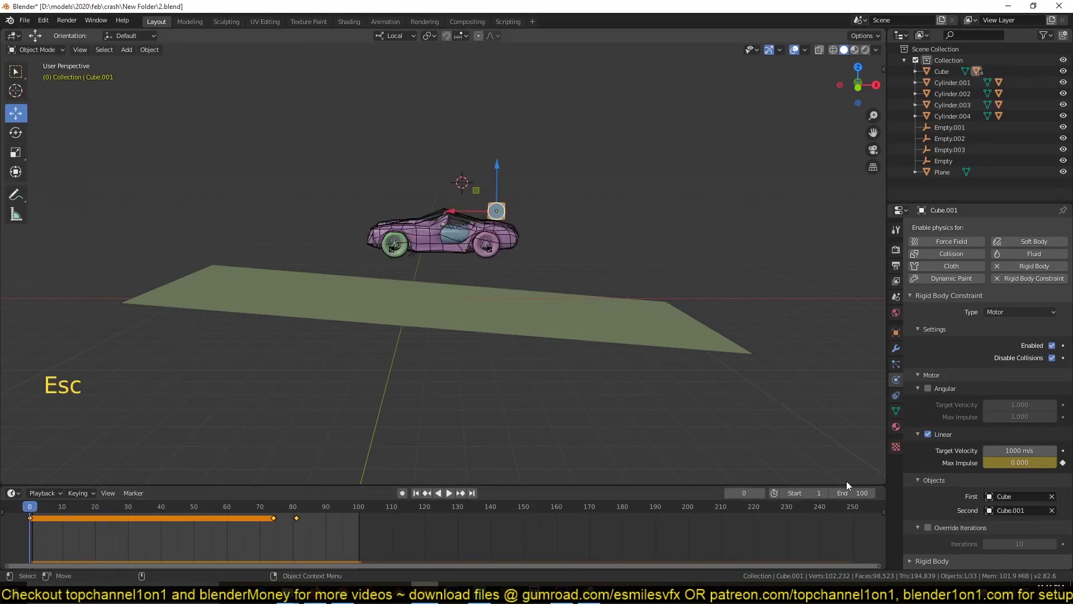
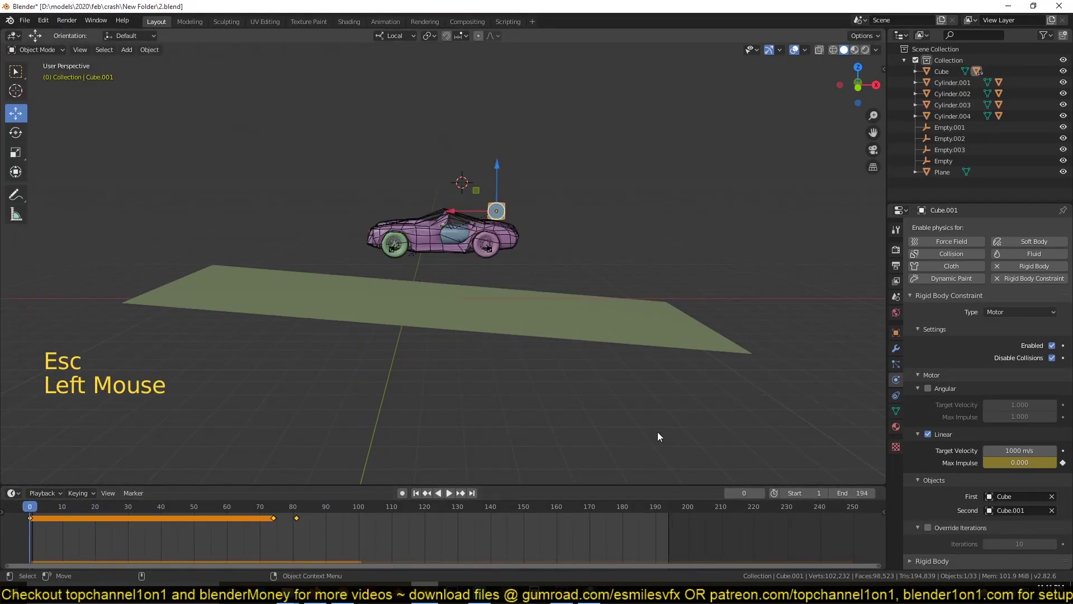
key(space)
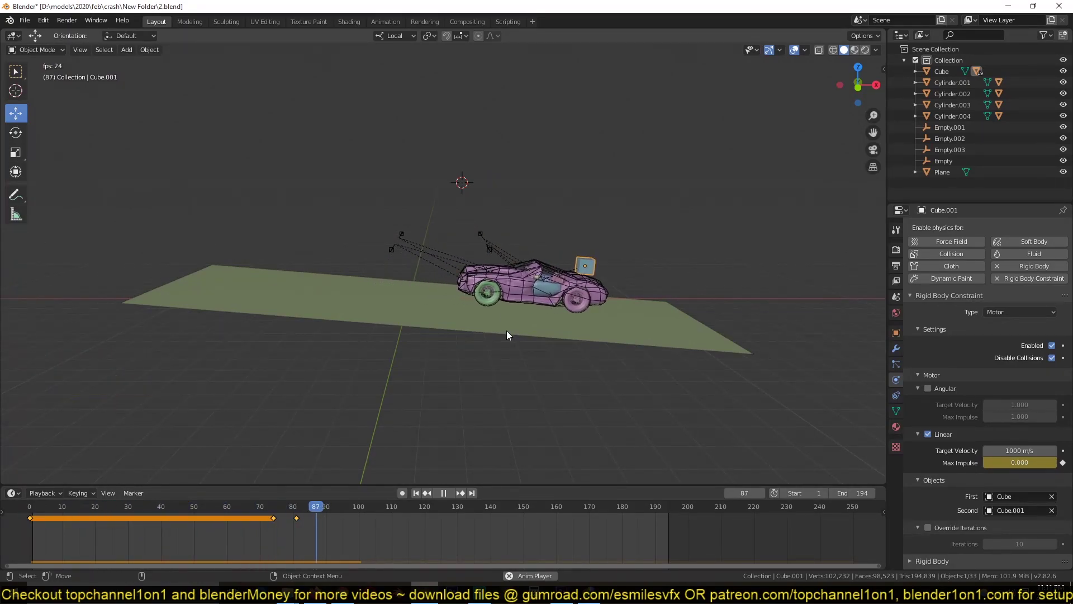
- Add a new cube, Cube.002, onto the road plane with Shift+A
scroll(up, 3)
scroll(down, 3)
key(Escape)
scroll(down, 3)
key(`)
key(`)
key(space)
key(Escape)
key(`)
right_click(397, 375)
key(shift+a)
key(`)
- Tilt the new cube about its X and Y axes in Global orientation into a ramp and play the simulation
key(r)
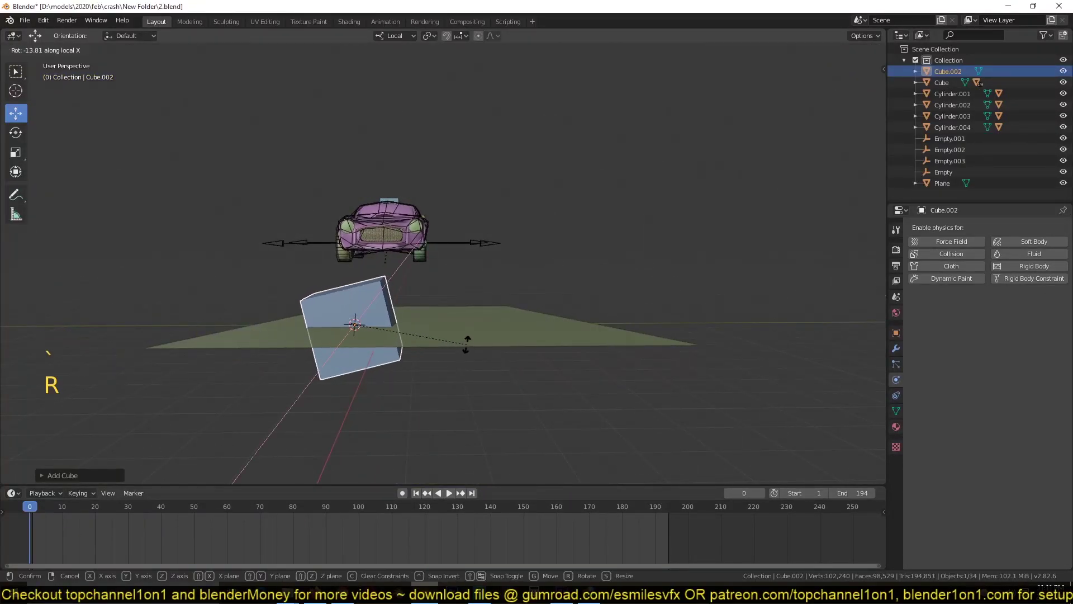
key(r)
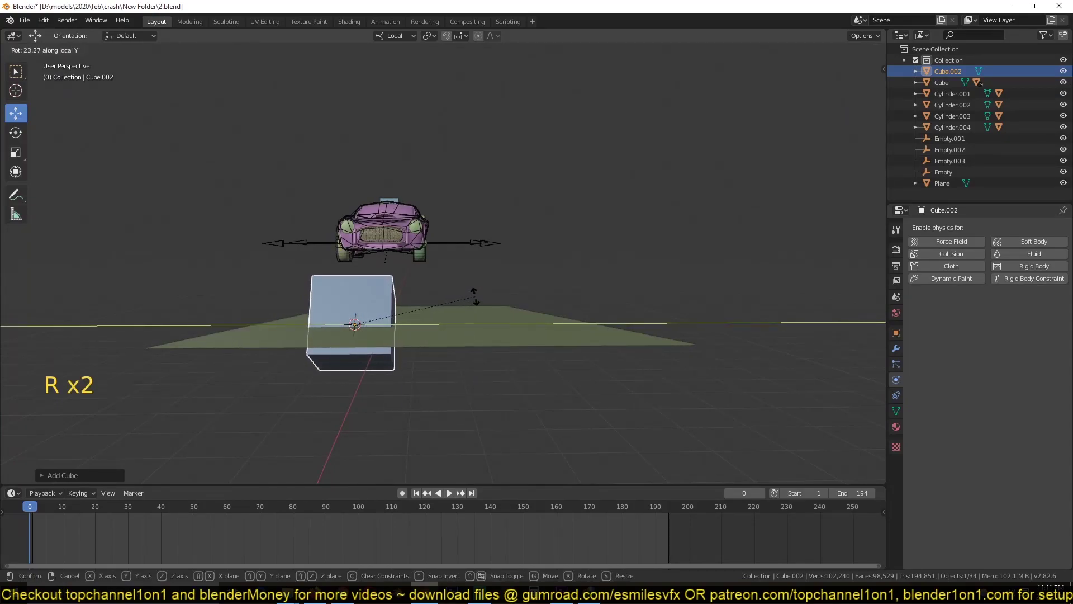
key(`)
key(r)
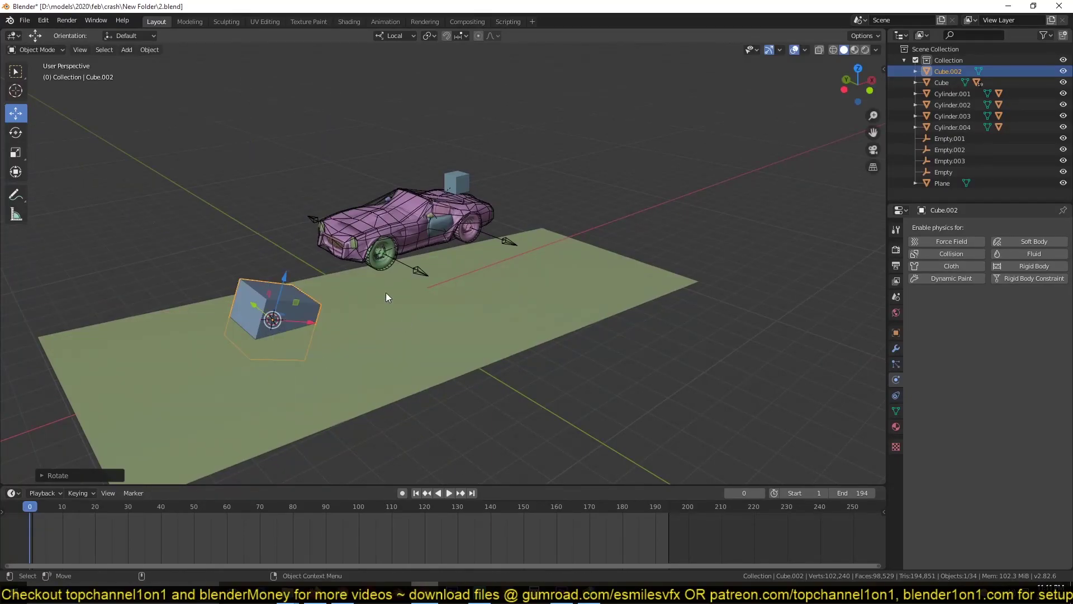
click(382, 40)
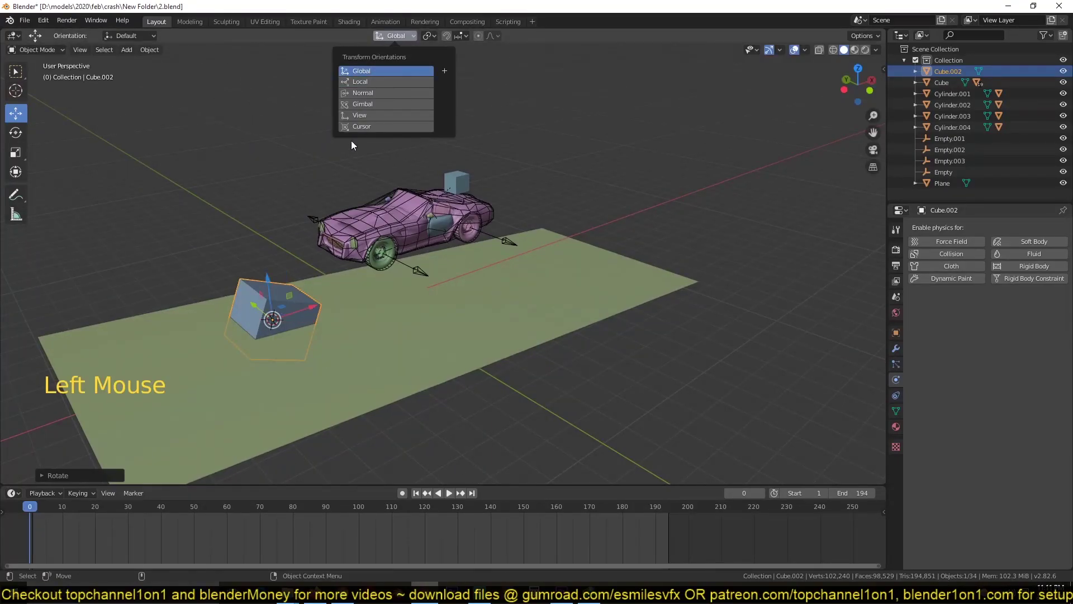
key(f)
key(y)
key(x)
key(r)
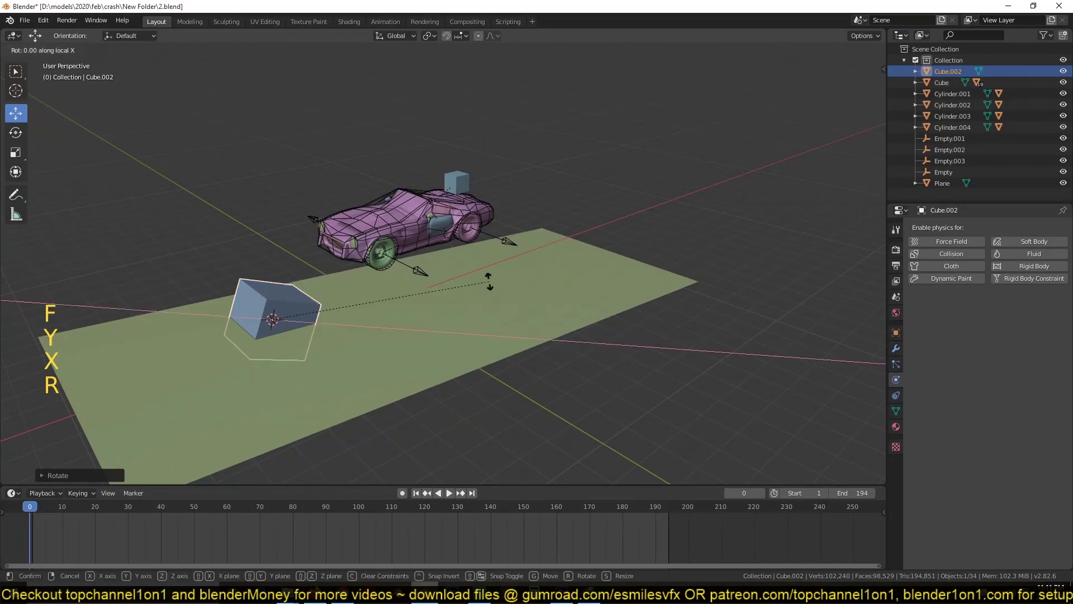
key(`)
key(space)
key(`)
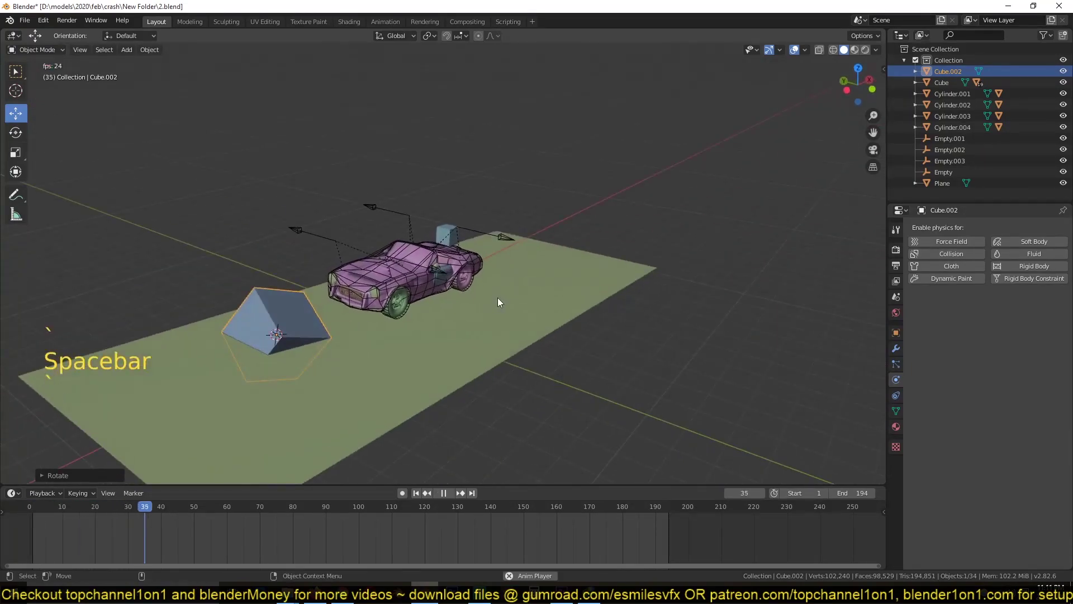
key(`)
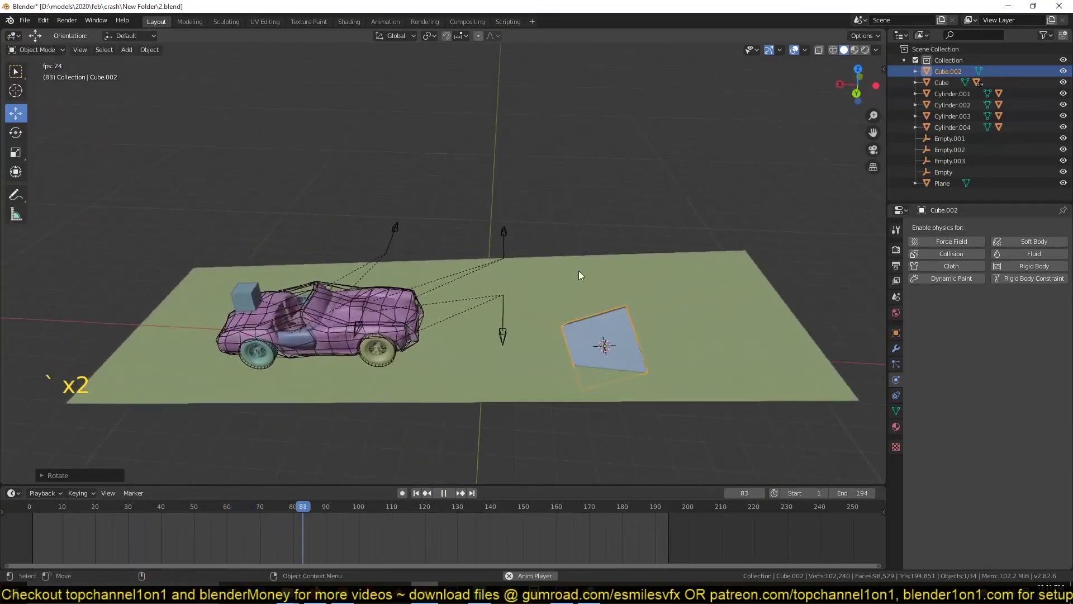
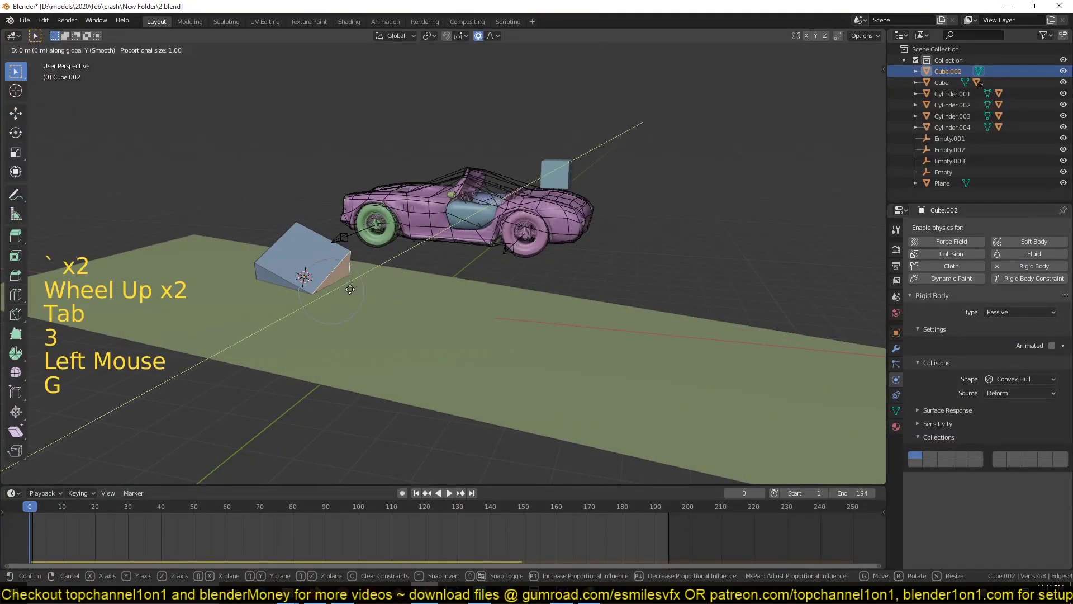
- Adjust Cube.002's vertices in Edit Mode into a slope and replay the simulation
key(o)
key(g)
key(Tab)
key(`)
key(space)
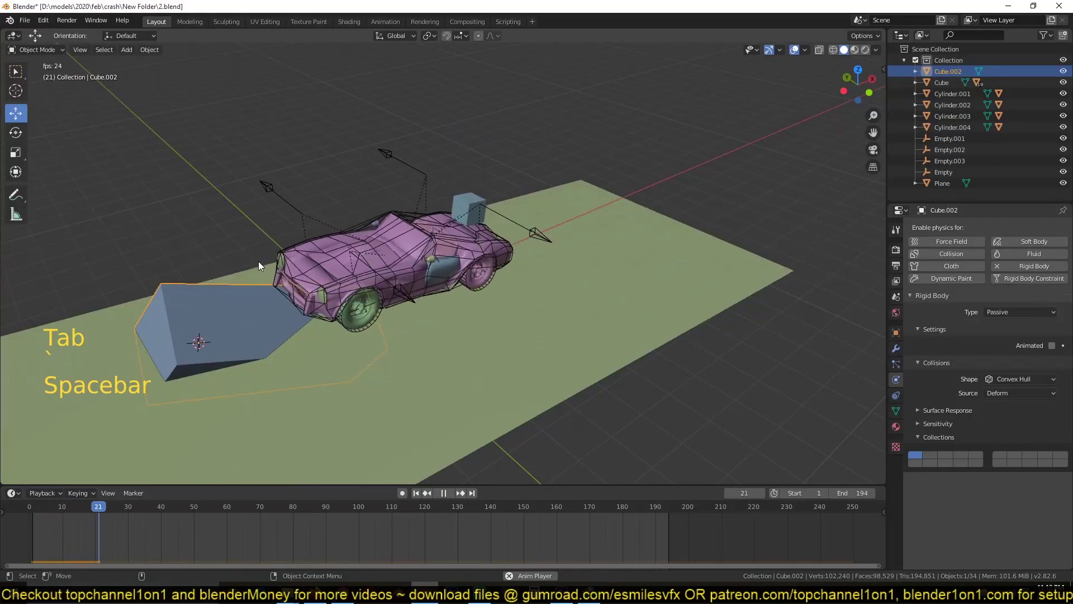
key(Escape)
- Stretch the ramp cube further along the road into a longer wedge and replay the drive
key(g)
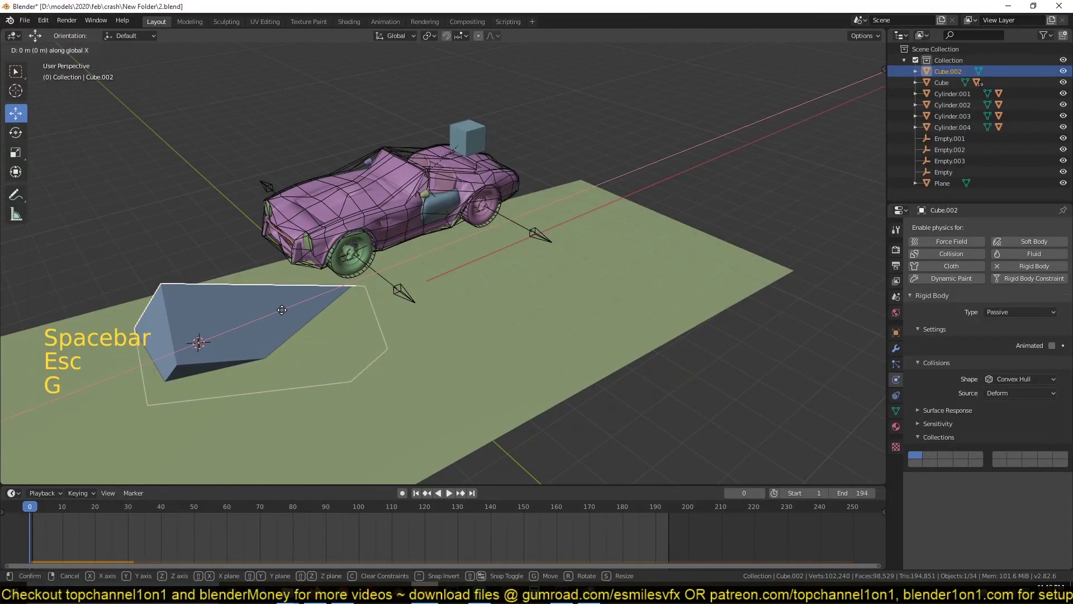
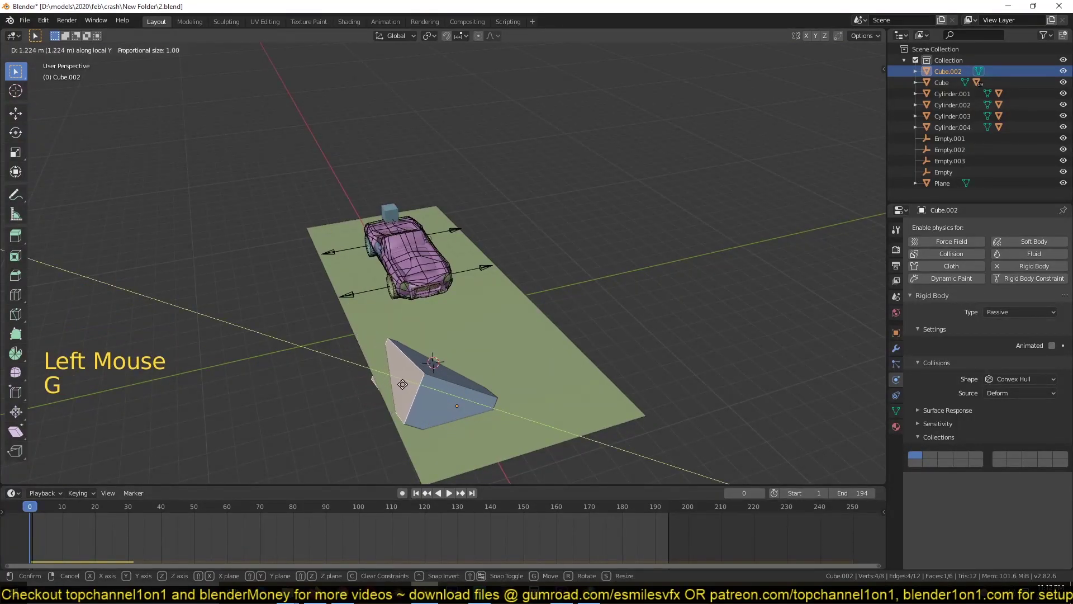
key(Tab)
key(`)
key(alt+a)
key(space)
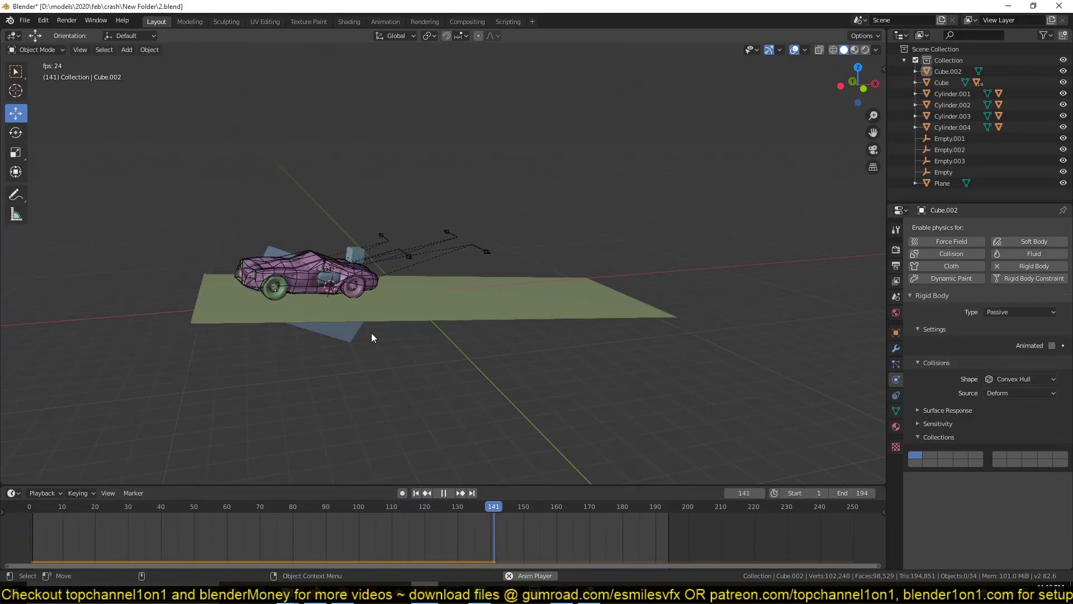
key(Escape)
- Select the motor constraint cube to revisit its max impulse setting
click(451, 213)
key(Up)
key(Up)
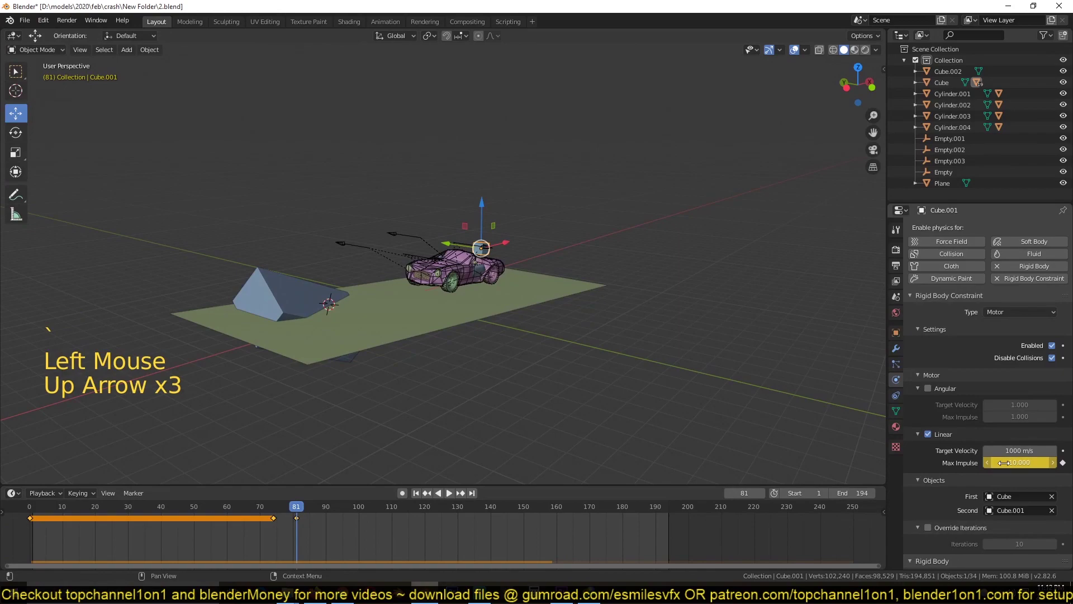
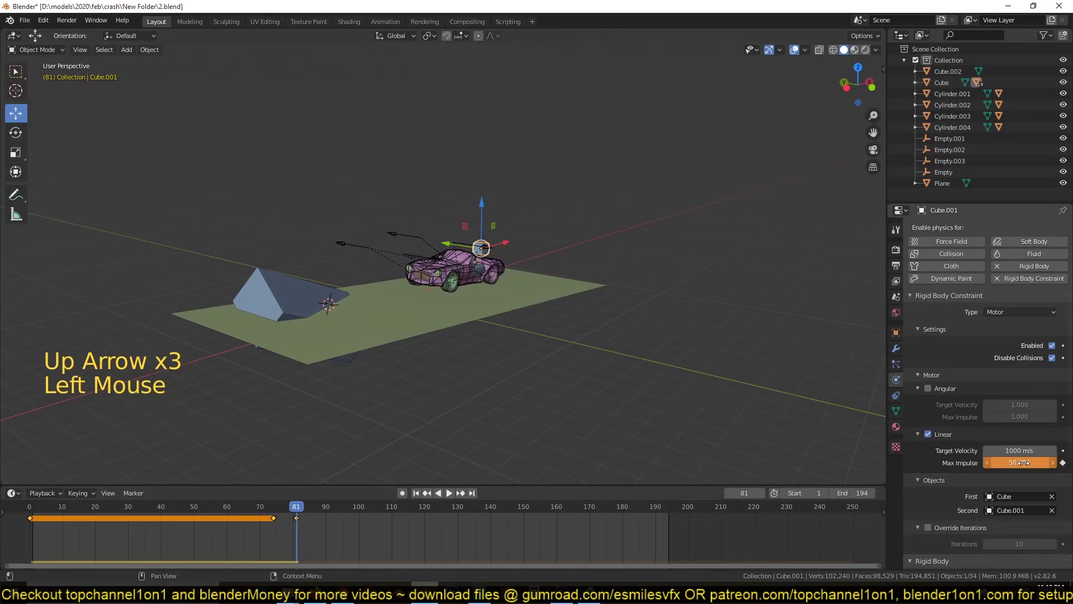
- Set the motor's Max Impulse to 50 at frame 81 and keyframe the new value
double_click(1062, 467)
key(space)
key(Escape)
right_click(21, 529)
key(space)
scroll(up, 3)
- Replay the car's drive with the stronger motor, then select the car body Cube
key(`)
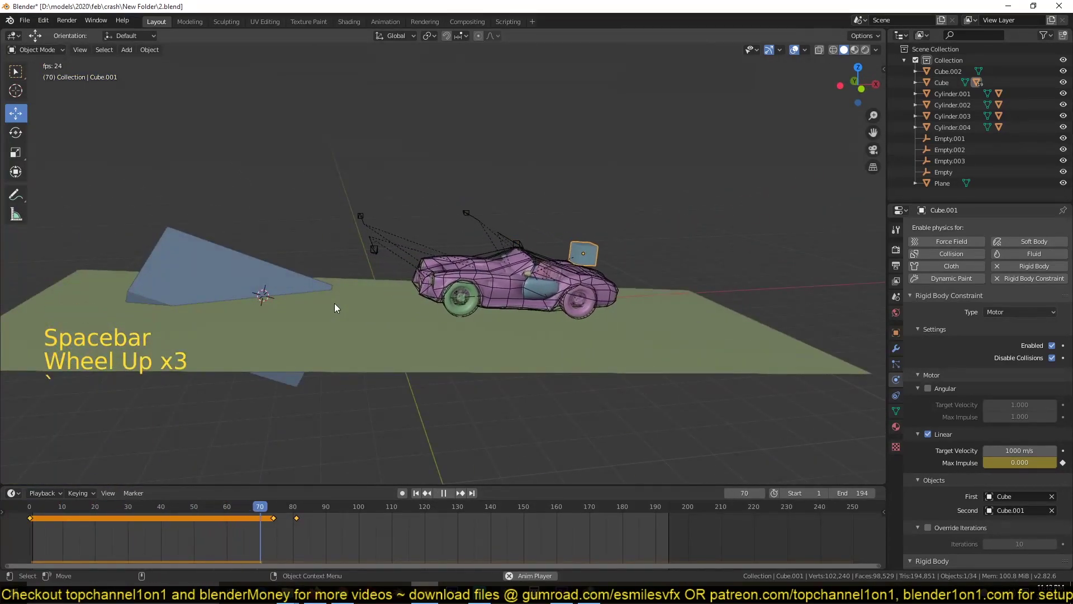
key(Escape)
key(`)
key(space)
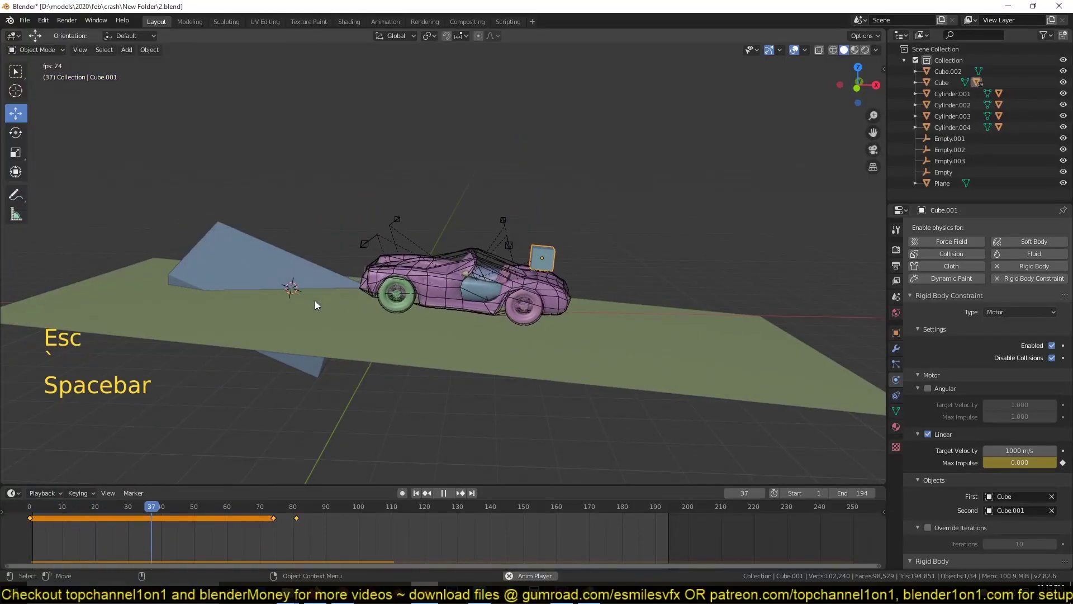
key(Escape)
click(420, 187)
click(436, 196)
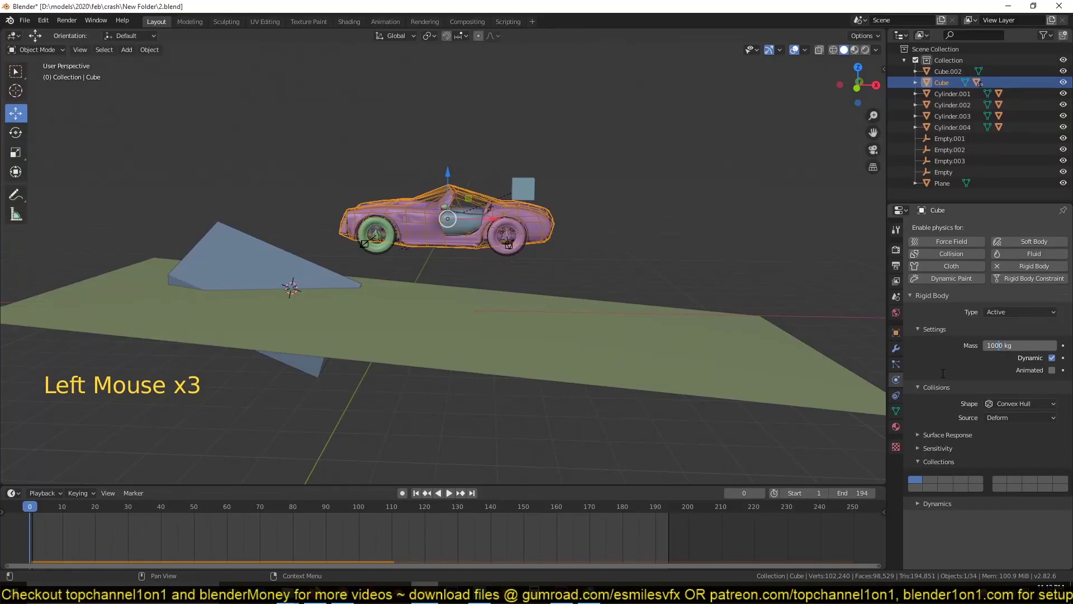
- Lower the car body's rigid body mass from 1000 to 600 kg and replay the drive
key(space)
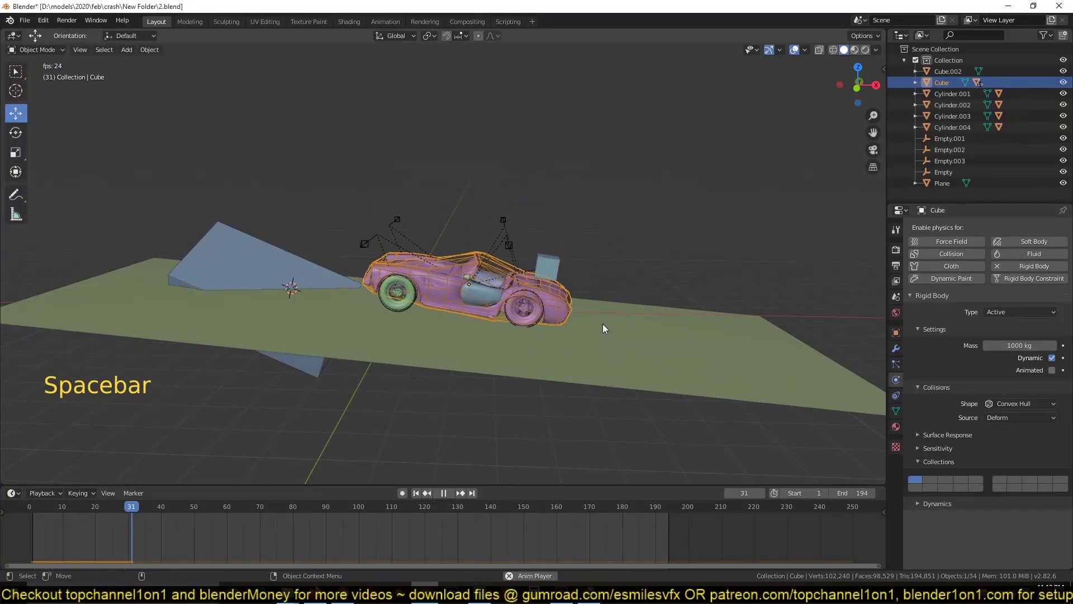
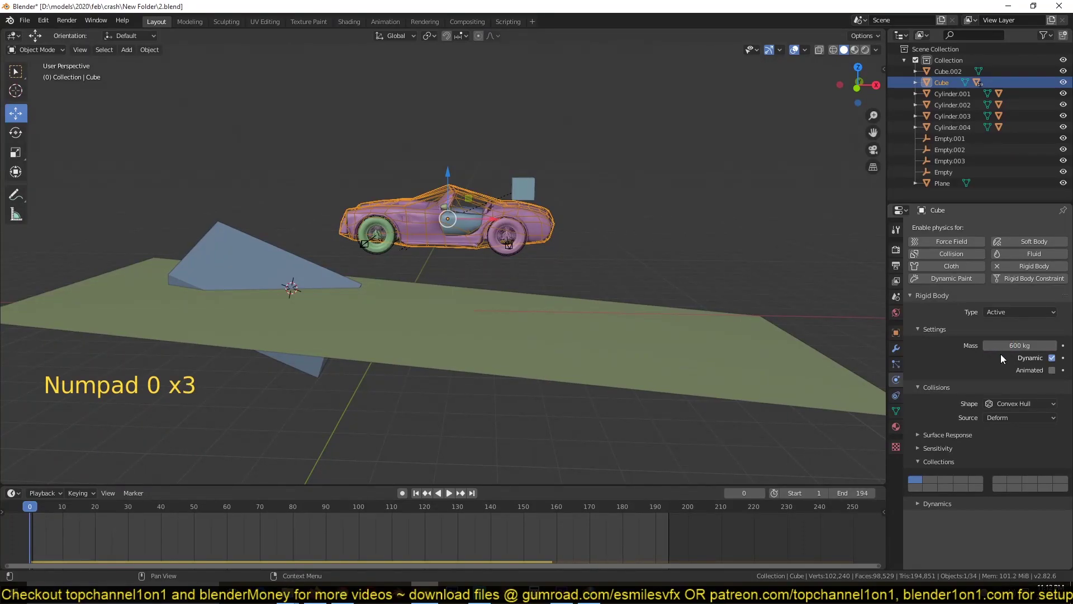
key(space)
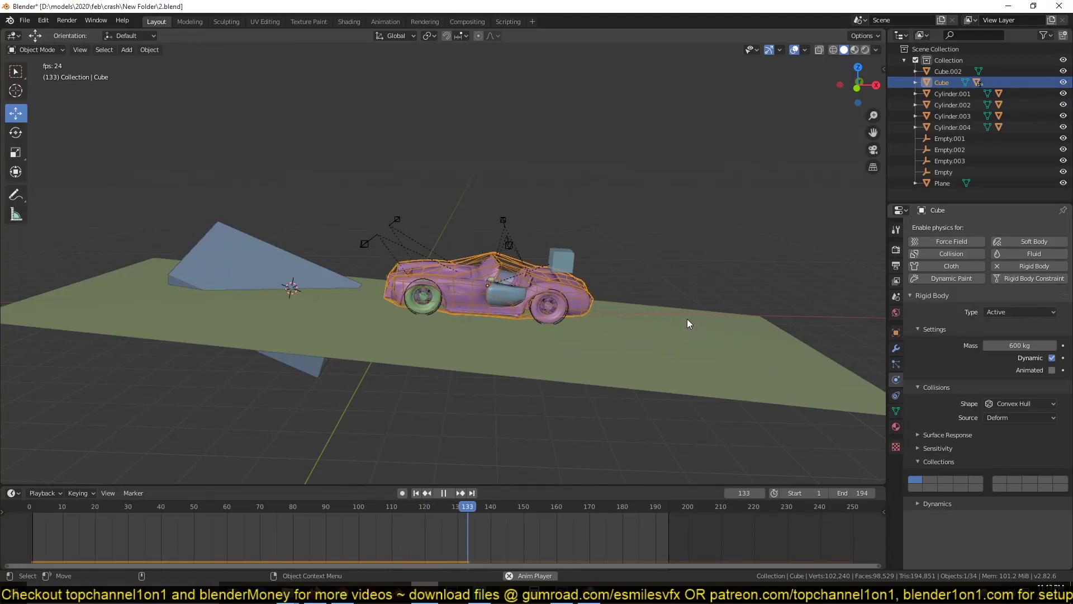
key(Escape)
key(`)
key(space)
key(Escape)
key(`)
scroll(up, 3)
click(477, 243)
key(`)
key(r)
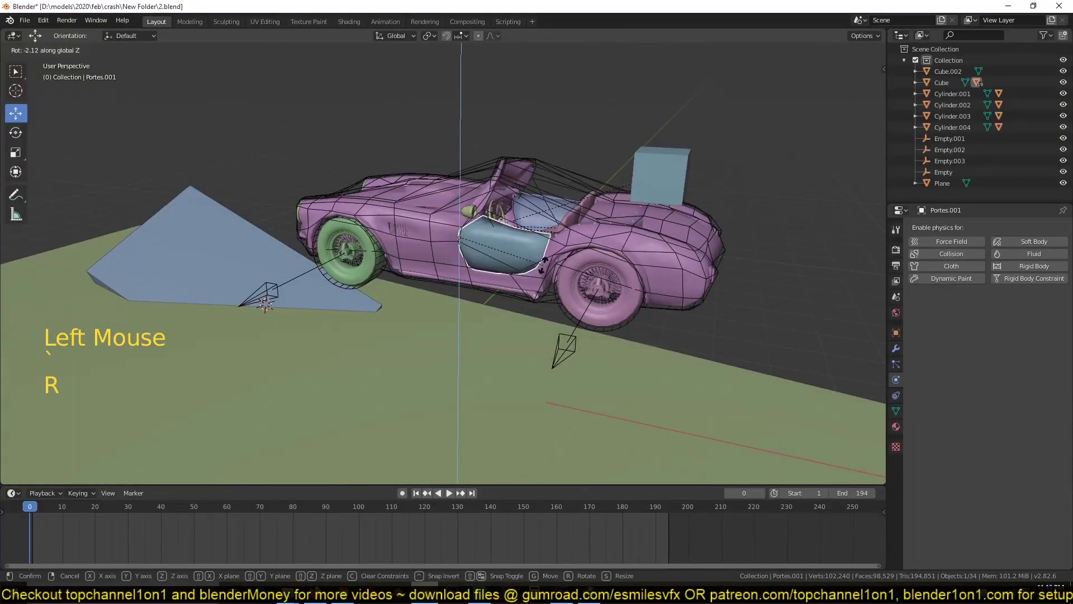
click(491, 396)
key(r)
click(605, 275)
key(r)
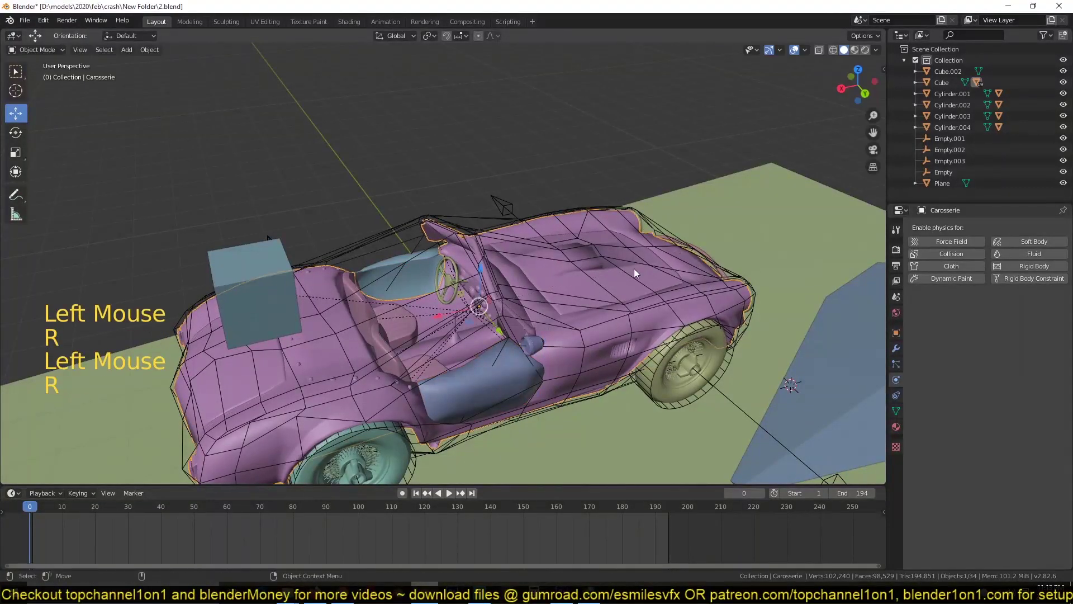
click(625, 290)
key(`)
key(`)
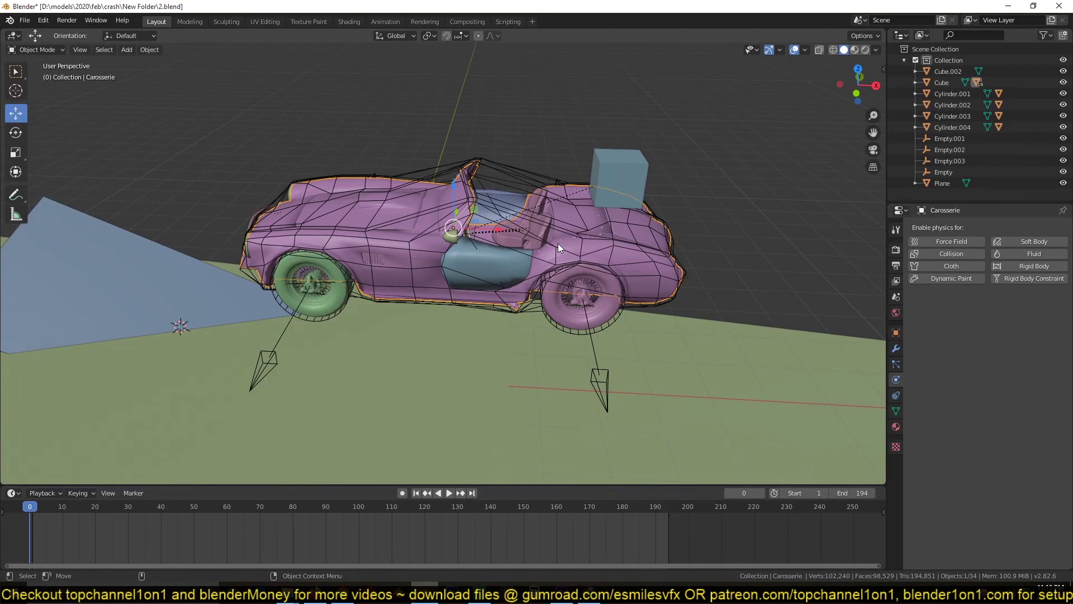
scroll(down, 3)
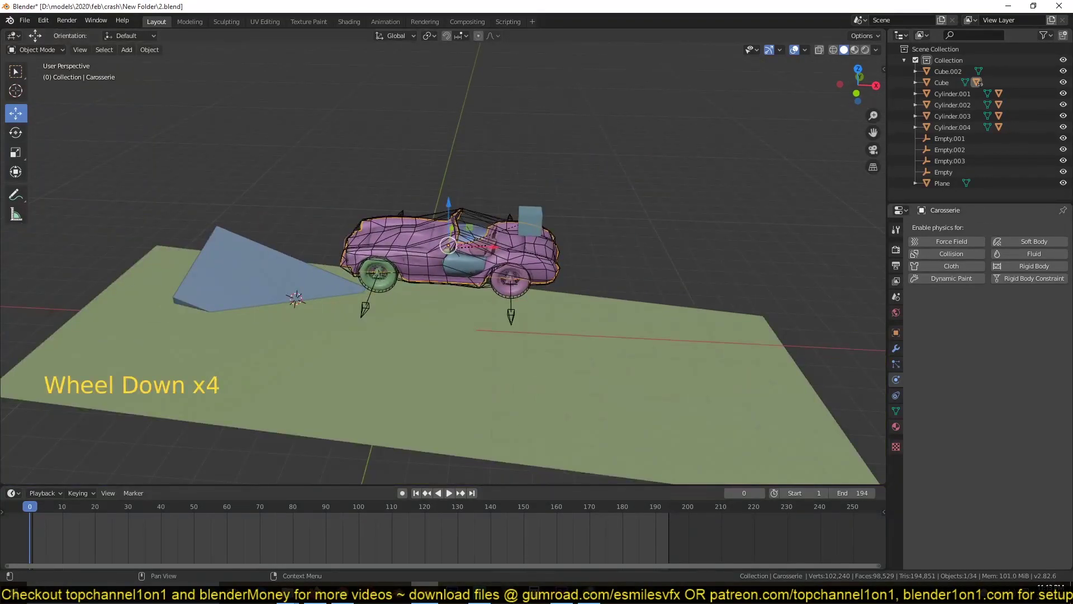